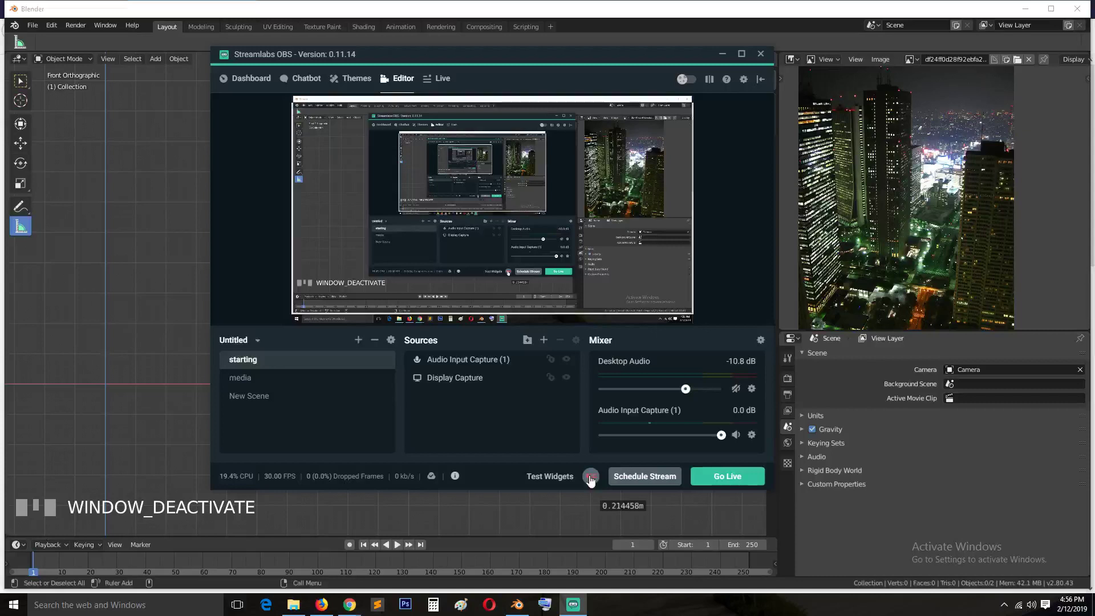
Step: Bring Blender to the front and orbit and zoom the viewport around the panel
click(902, 214)
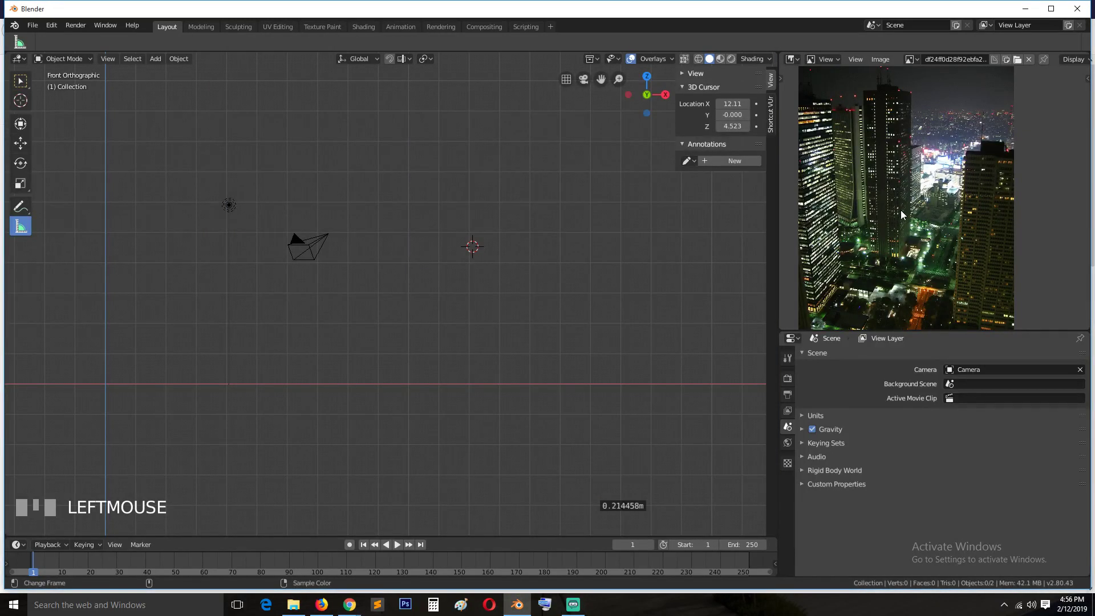
key(`)
scroll(up, 3)
scroll(down, 3)
key(`)
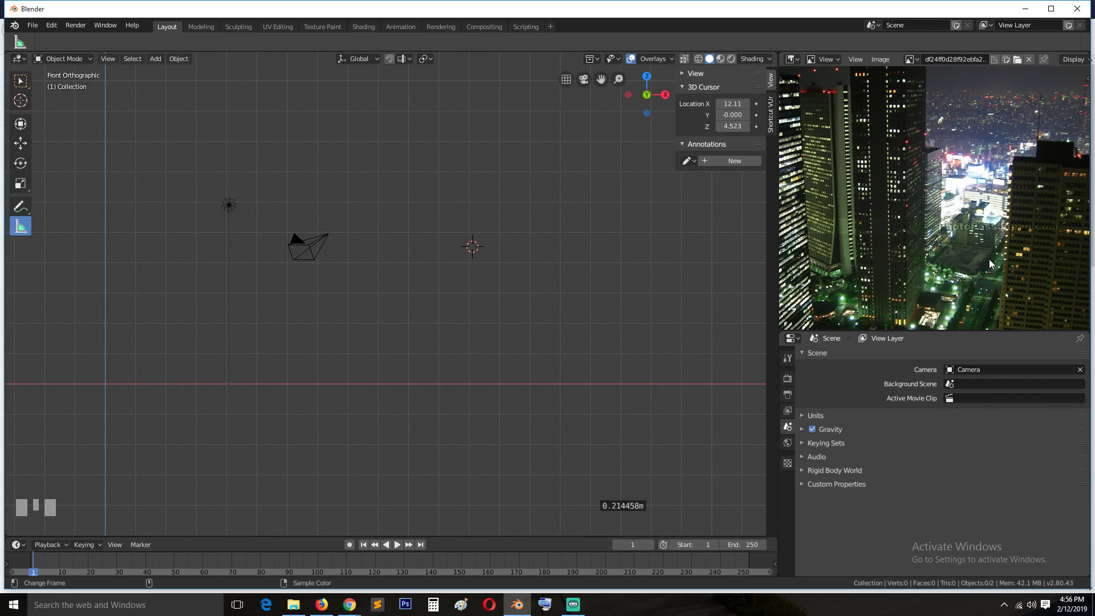
scroll(down, 3)
scroll(up, 3)
key(`)
scroll(down, 3)
key(`)
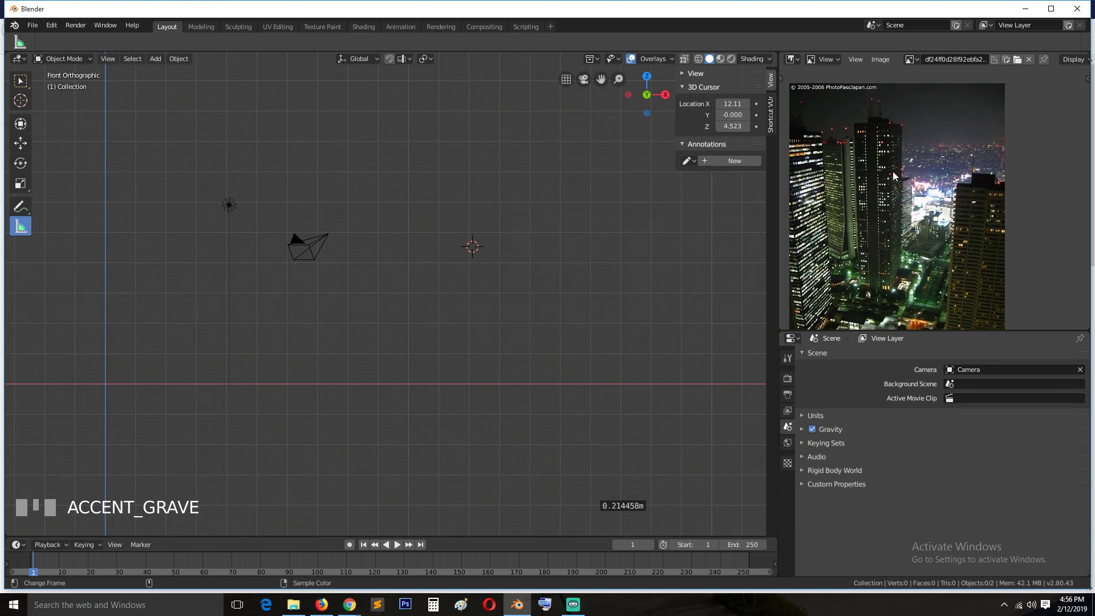
scroll(up, 3)
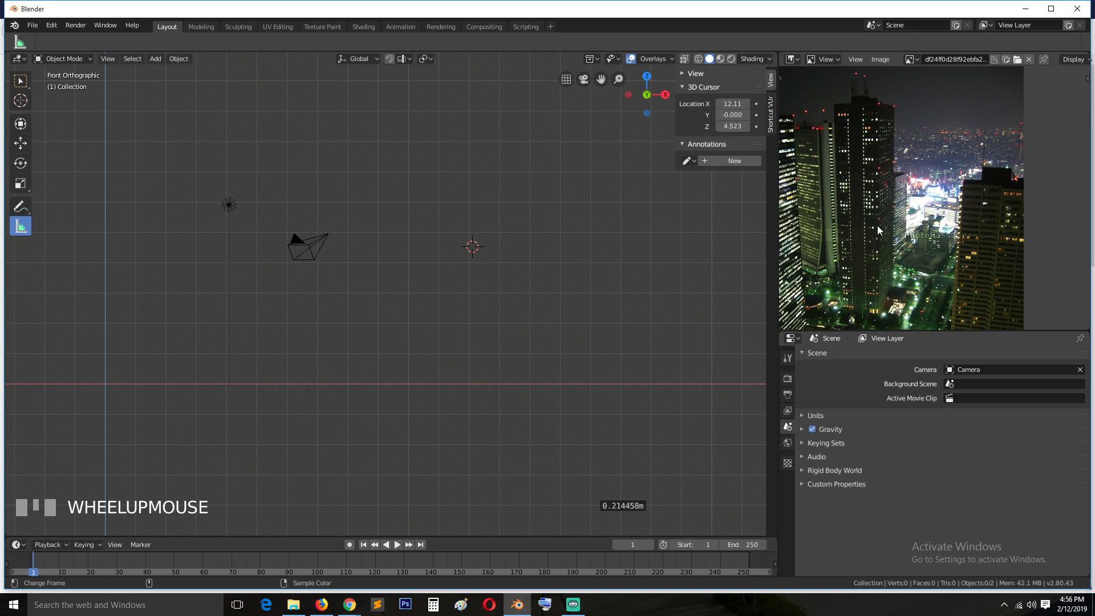
key(`)
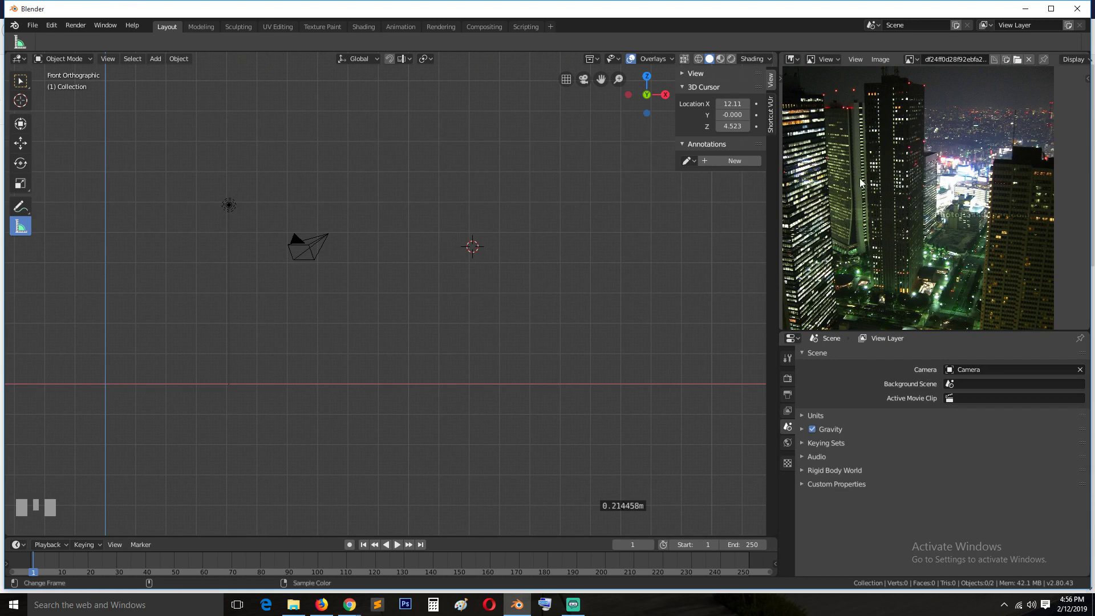
key(`)
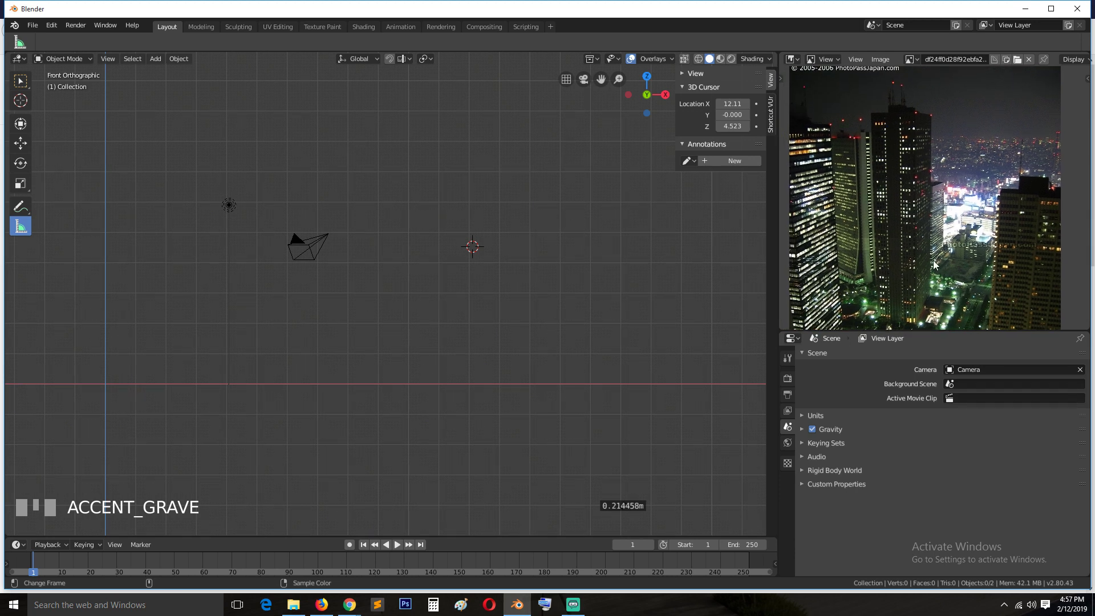
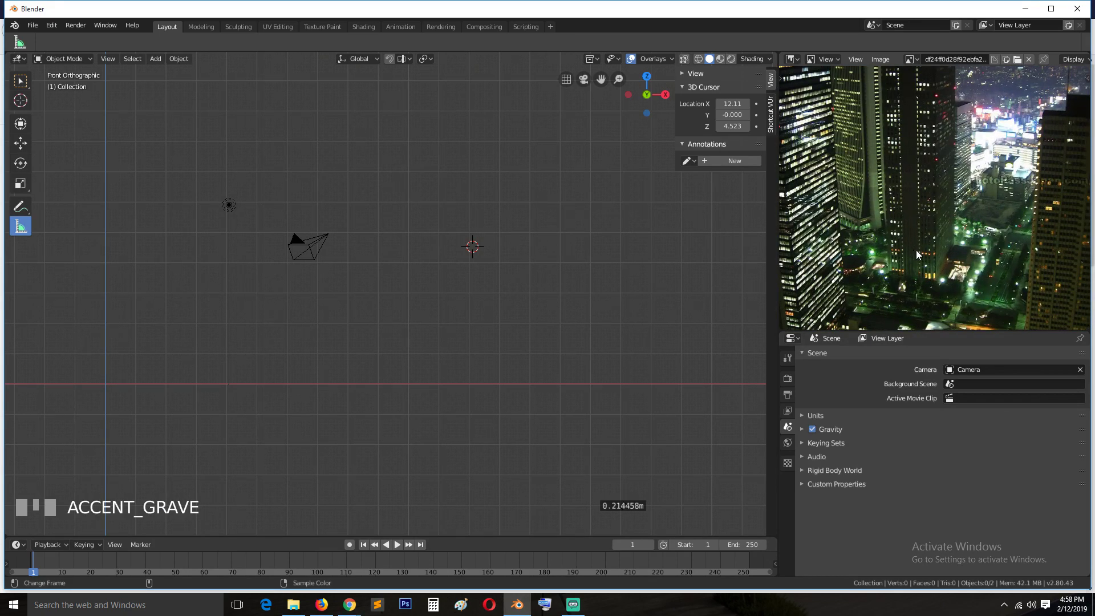
Step: Keep switching views and zooming to inspect the upright panel's strips and grooves
scroll(up, 3)
key(`)
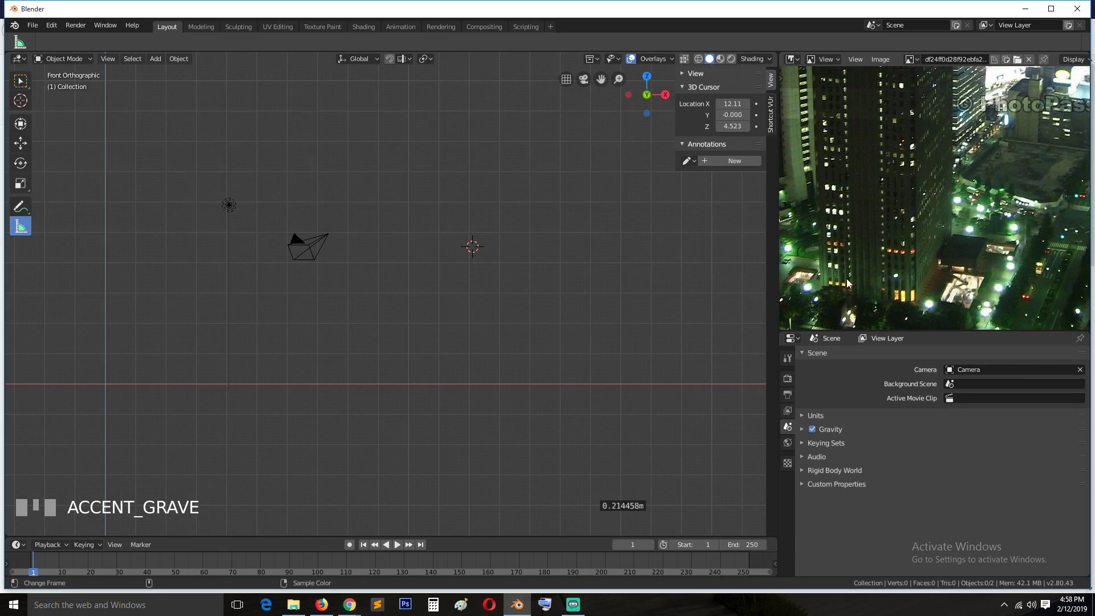
scroll(down, 3)
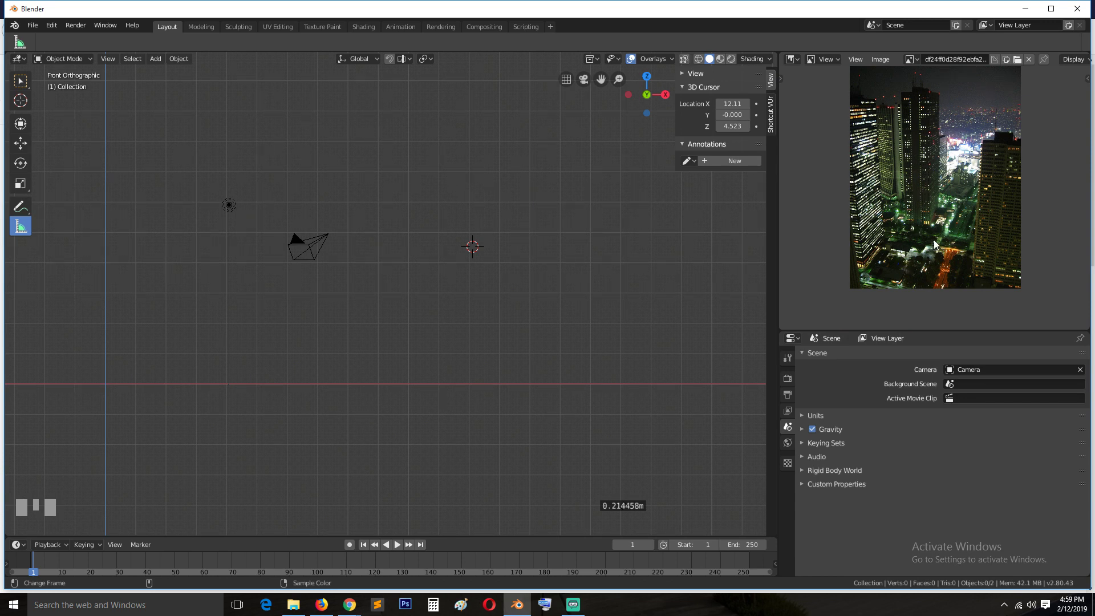
scroll(up, 3)
key(`)
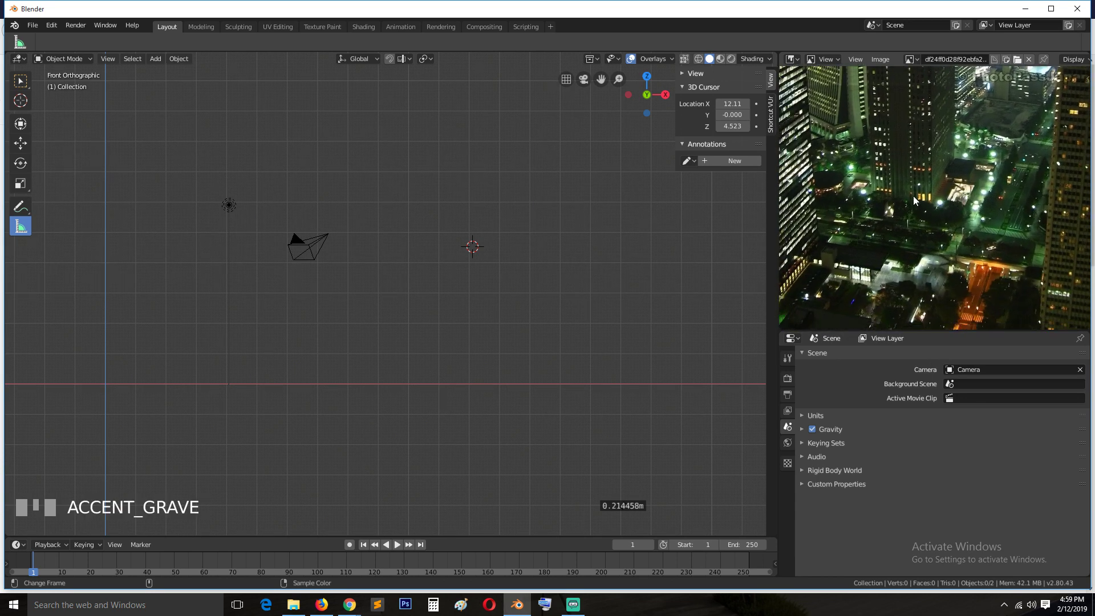
scroll(up, 3)
key(`)
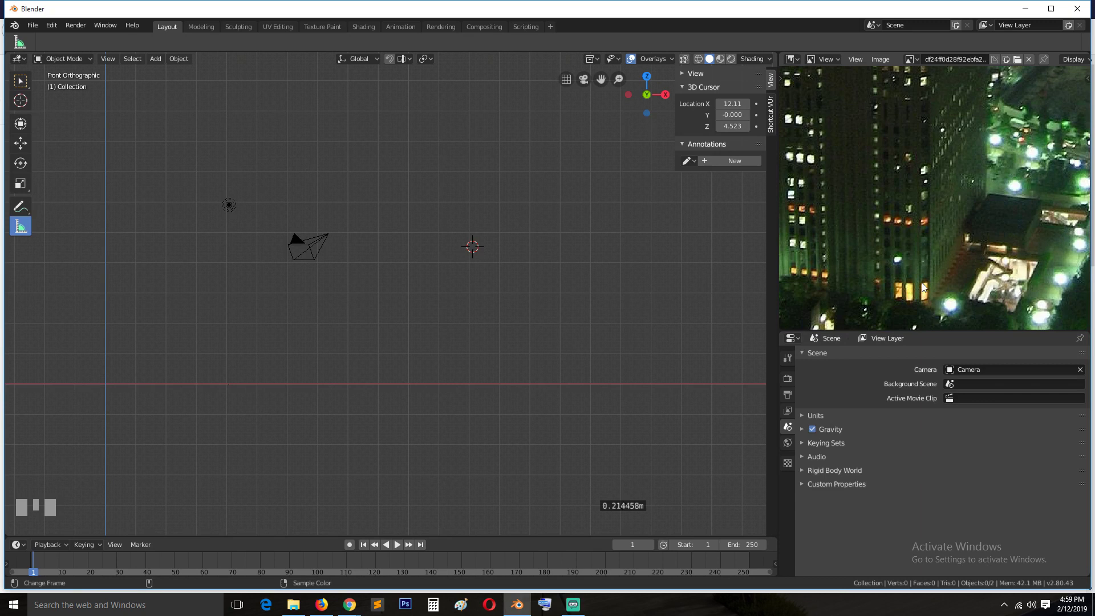
scroll(down, 3)
key(`)
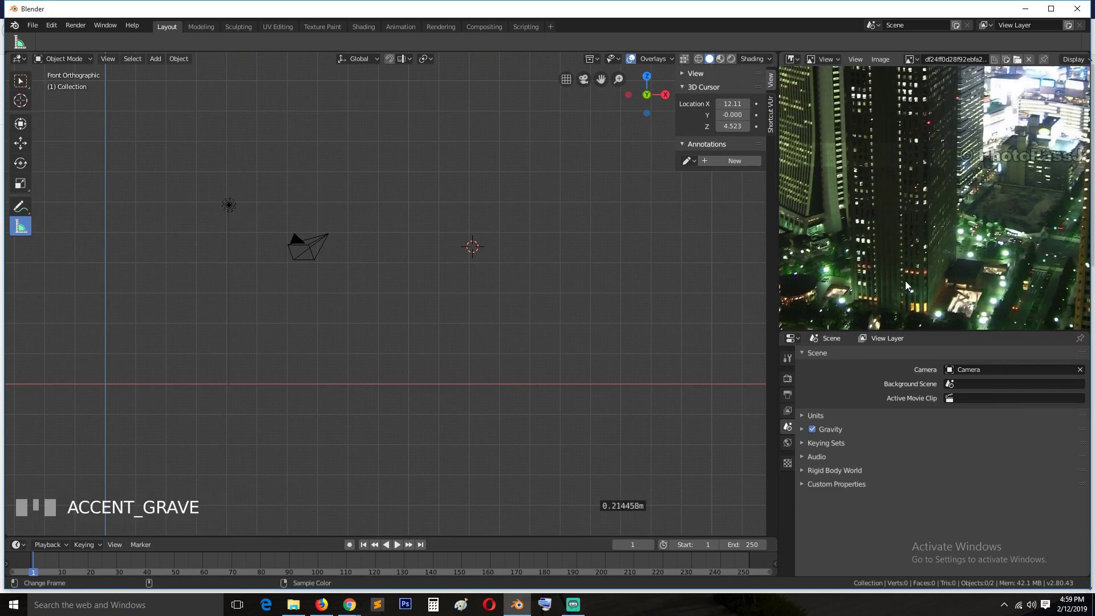
scroll(up, 3)
scroll(down, 3)
key(`)
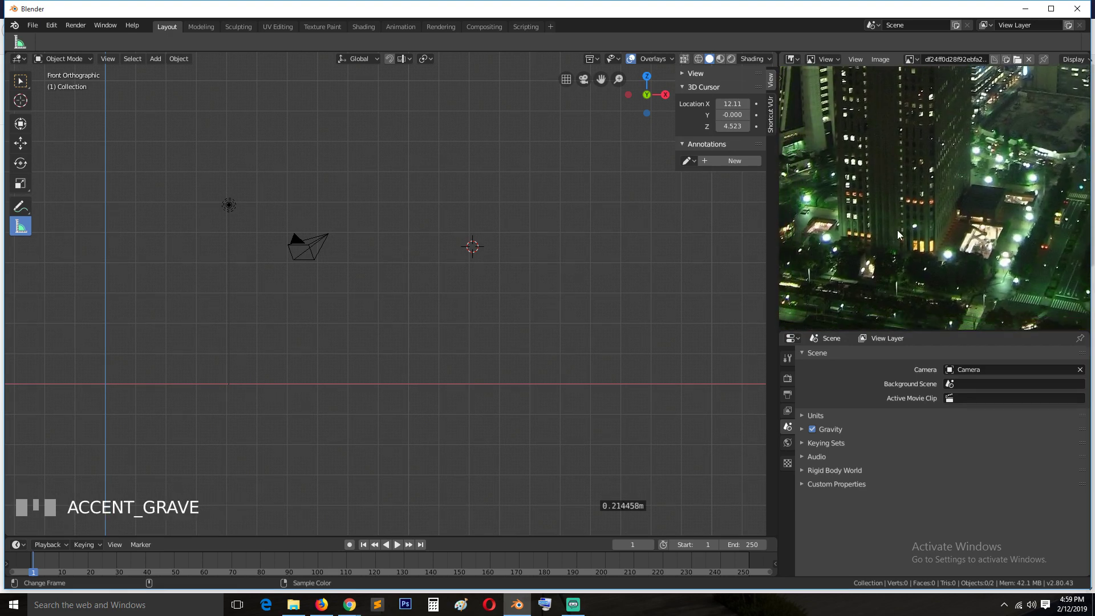
scroll(down, 3)
key(`)
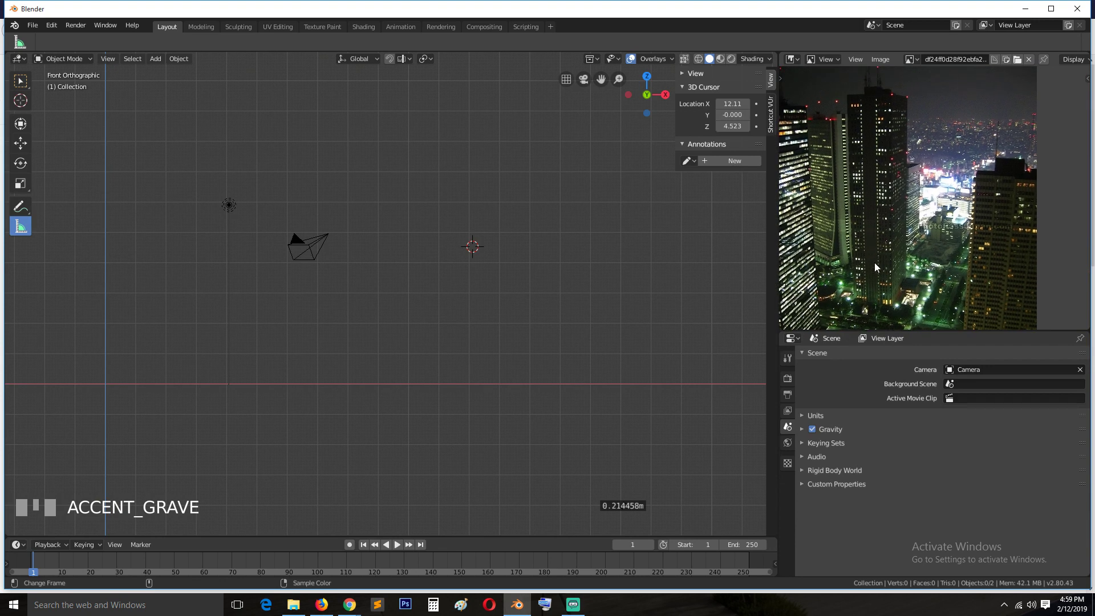
scroll(up, 3)
key(`)
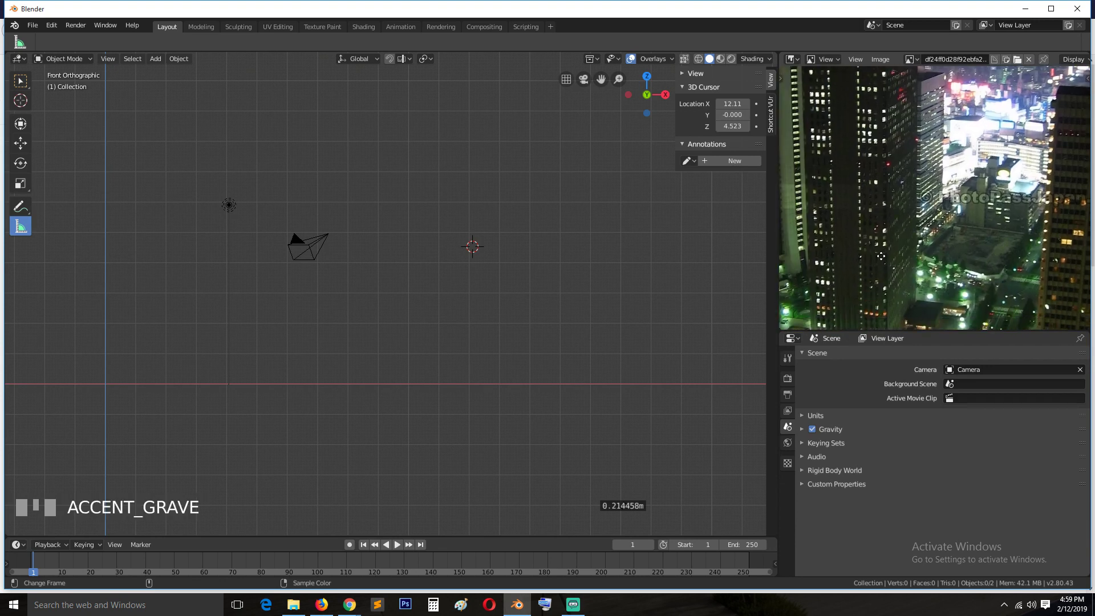
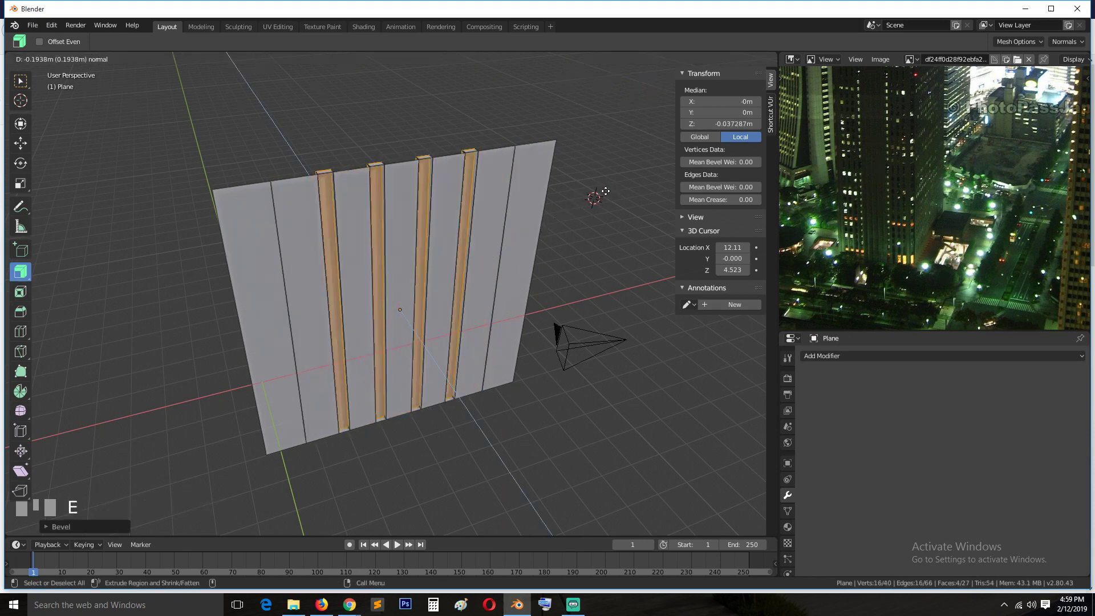
Step: Leave mesh editing and check the finished grooved panel from top and perspective views
drag(608, 194, 539, 307)
key(`)
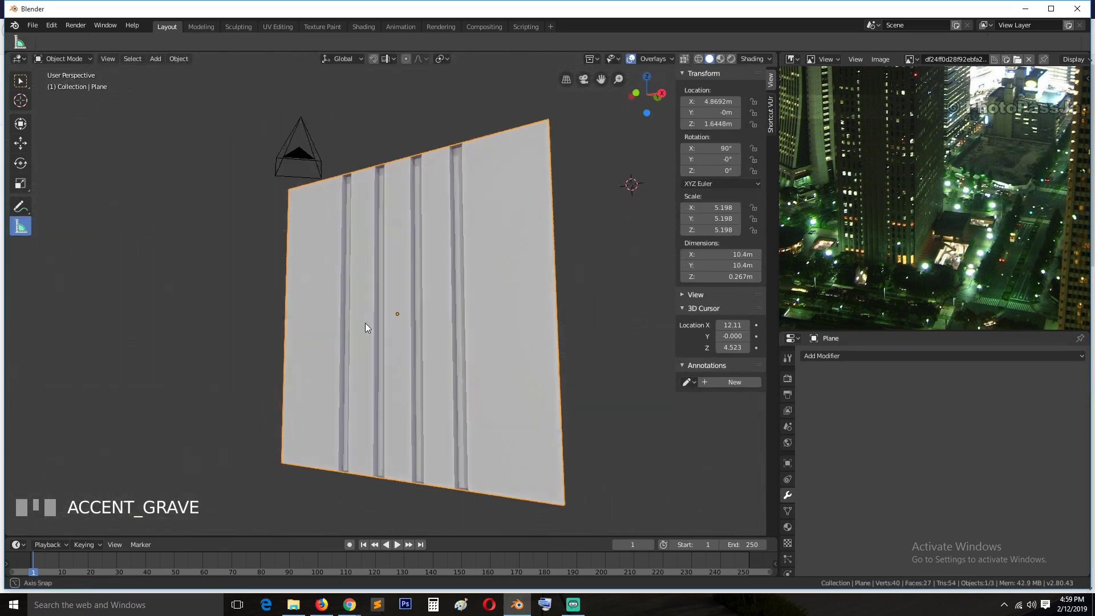
key(KP_7)
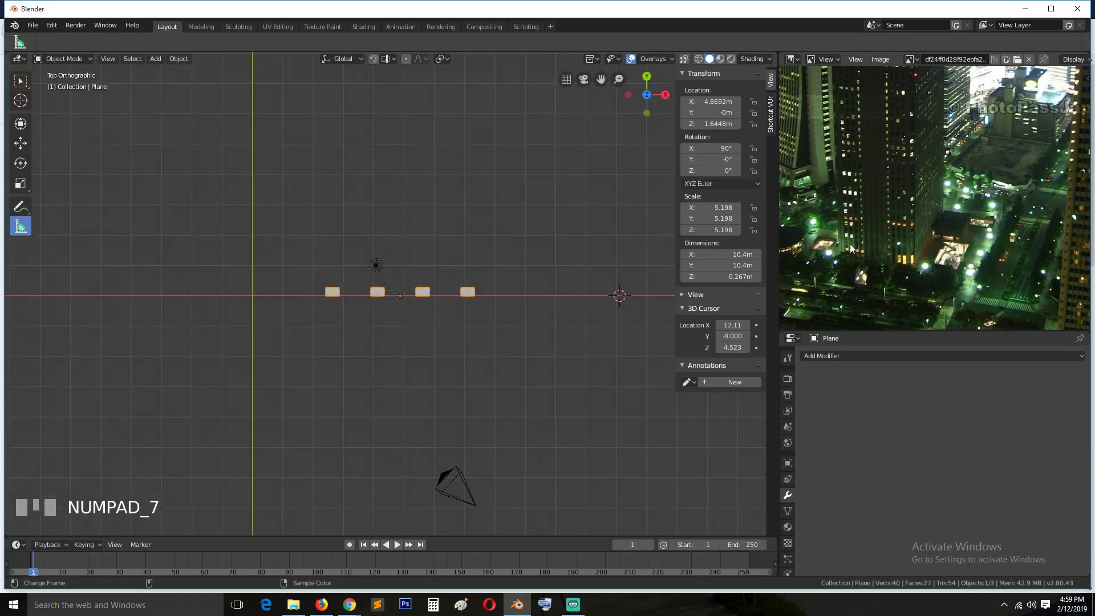
key(`)
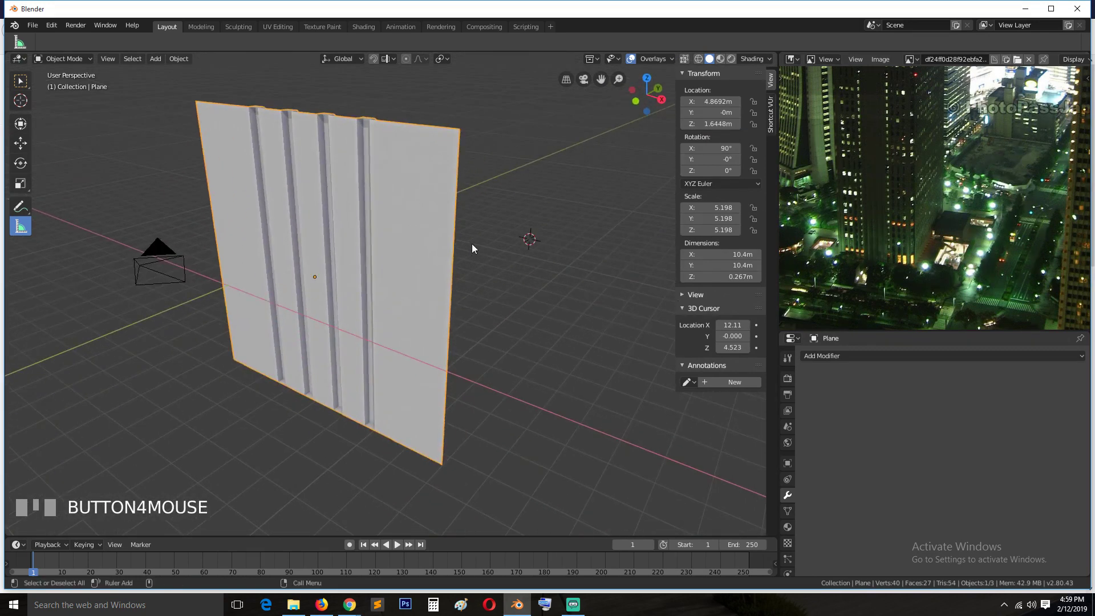
scroll(down, 3)
key(`)
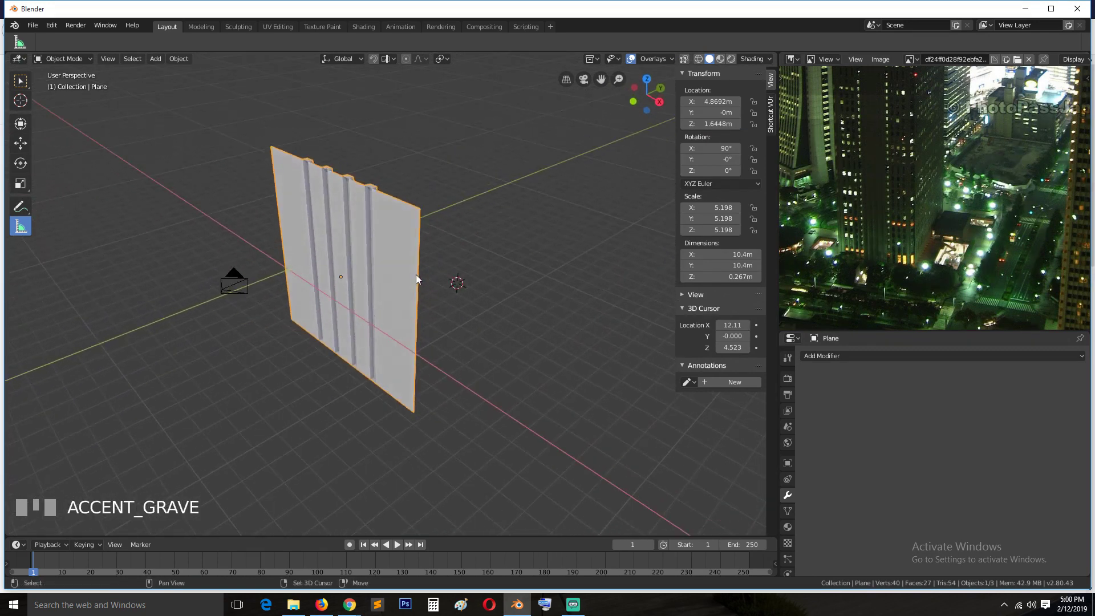
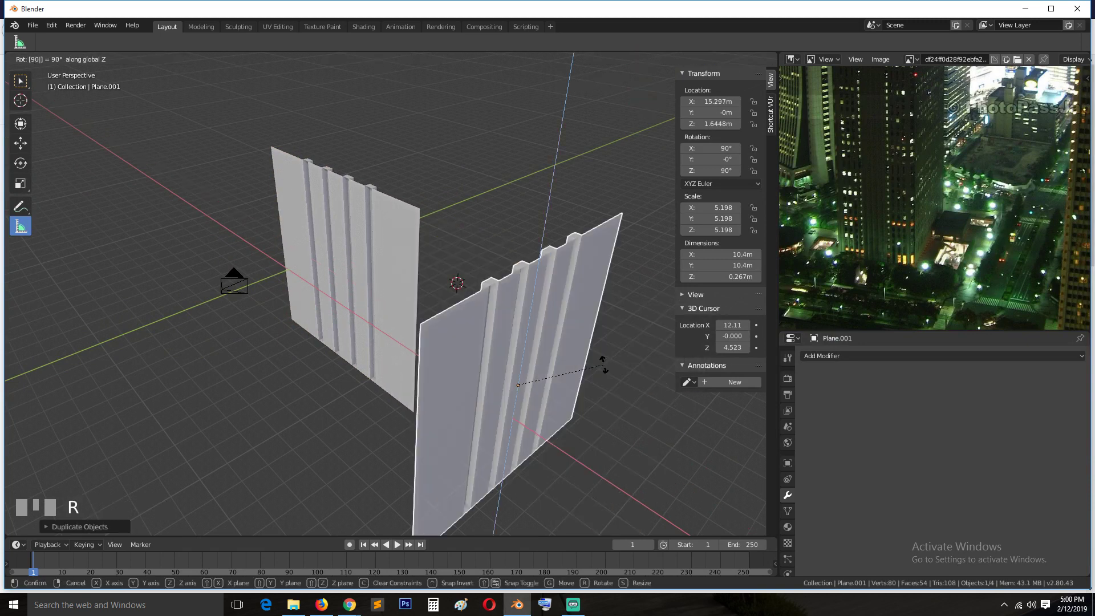
Step: Confirm the copy's quarter turn and start positioning it from the top view
click(611, 368)
key(g)
right_click(520, 350)
key(KP_7)
key(g)
click(498, 294)
key(`)
Step: Move Plane.001 along Y, then X, then Z toward the first panel
key(g)
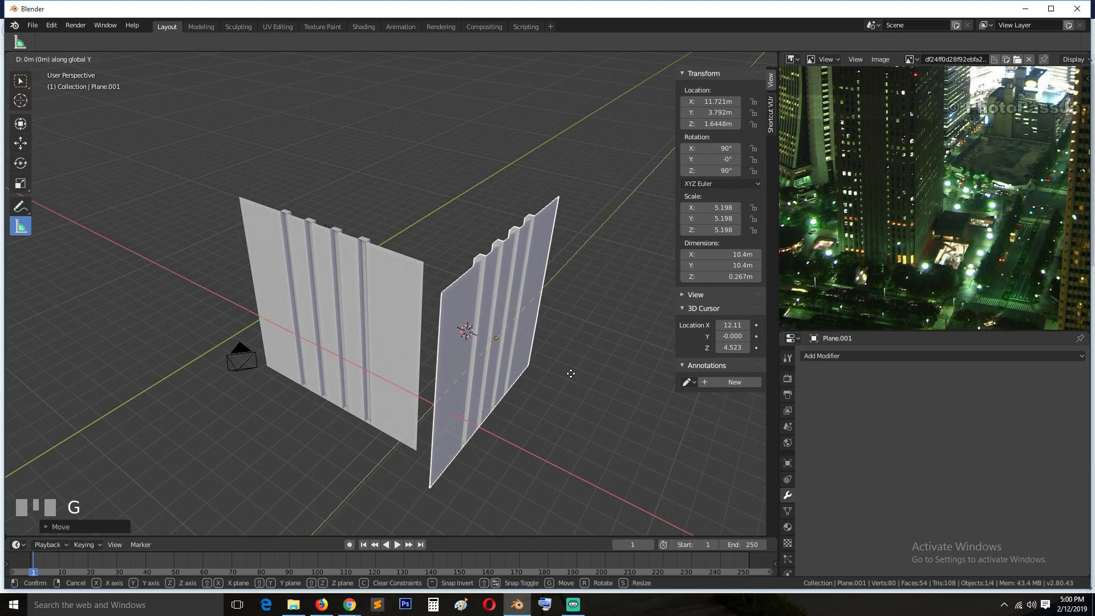
click(597, 362)
key(g)
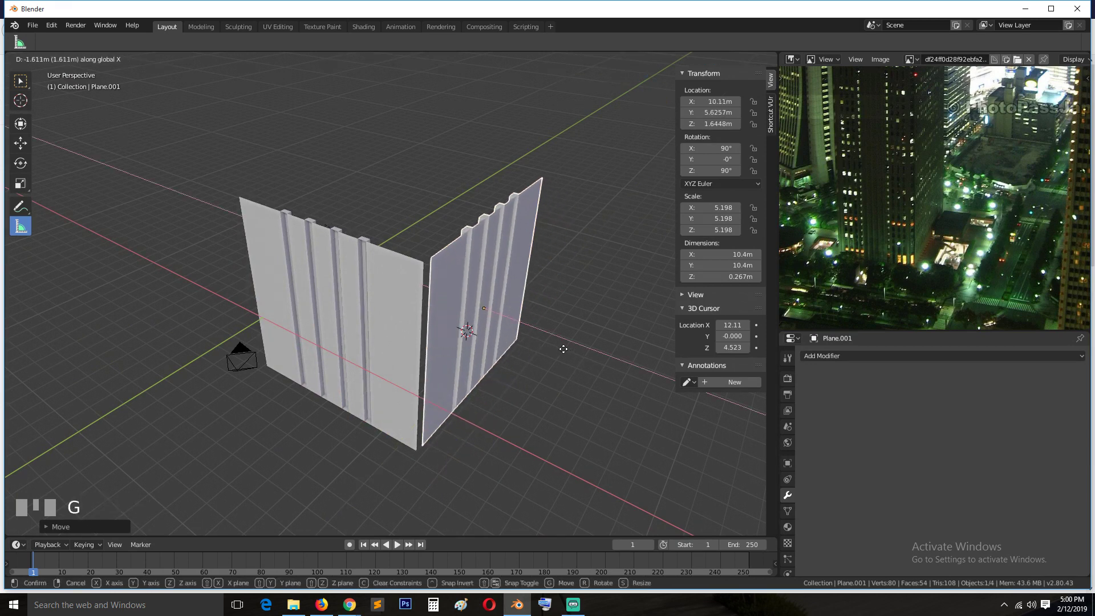
click(562, 348)
key(g)
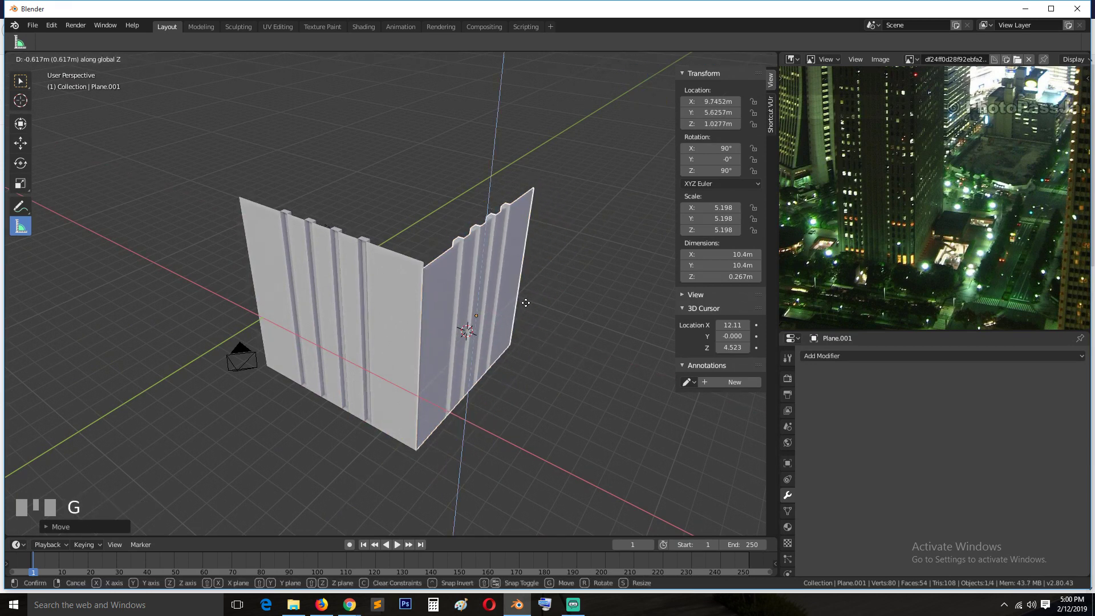
click(530, 299)
Step: Settle the copy against the first panel's edge to form a right-angled corner and inspect it
click(351, 291)
key(`)
scroll(down, 3)
key(`)
drag(386, 369, 454, 367)
key(g)
click(457, 359)
scroll(up, 3)
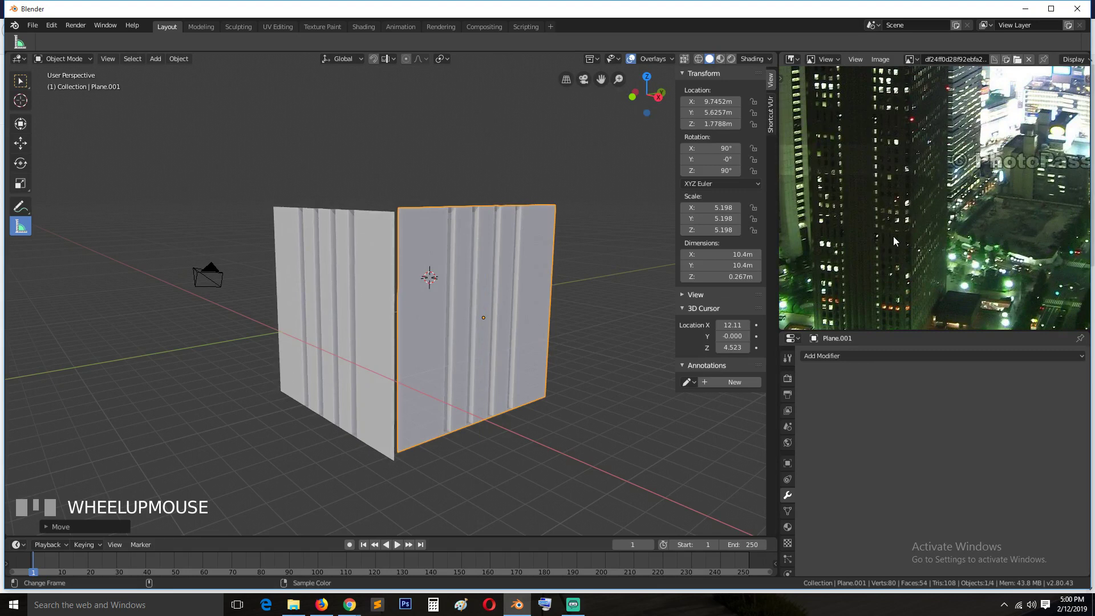
key(`)
scroll(down, 3)
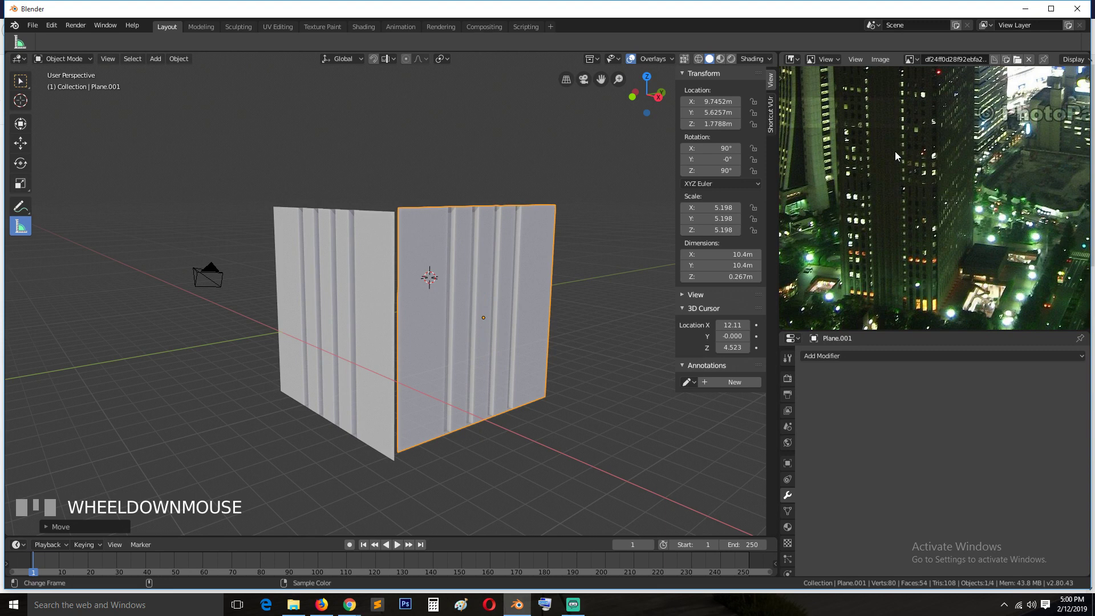
scroll(up, 3)
key(`)
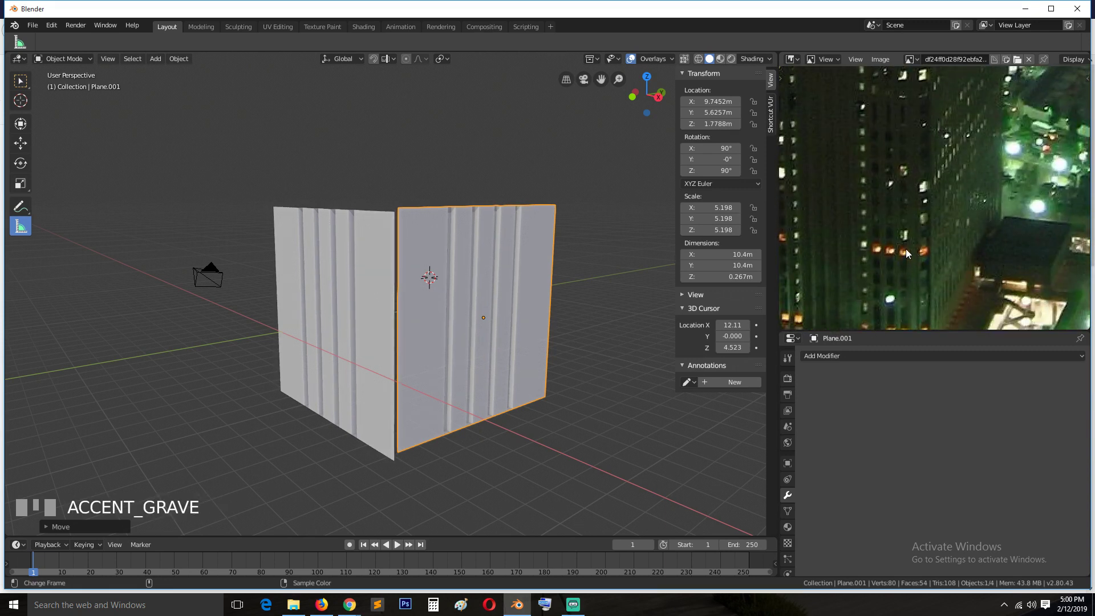
scroll(down, 3)
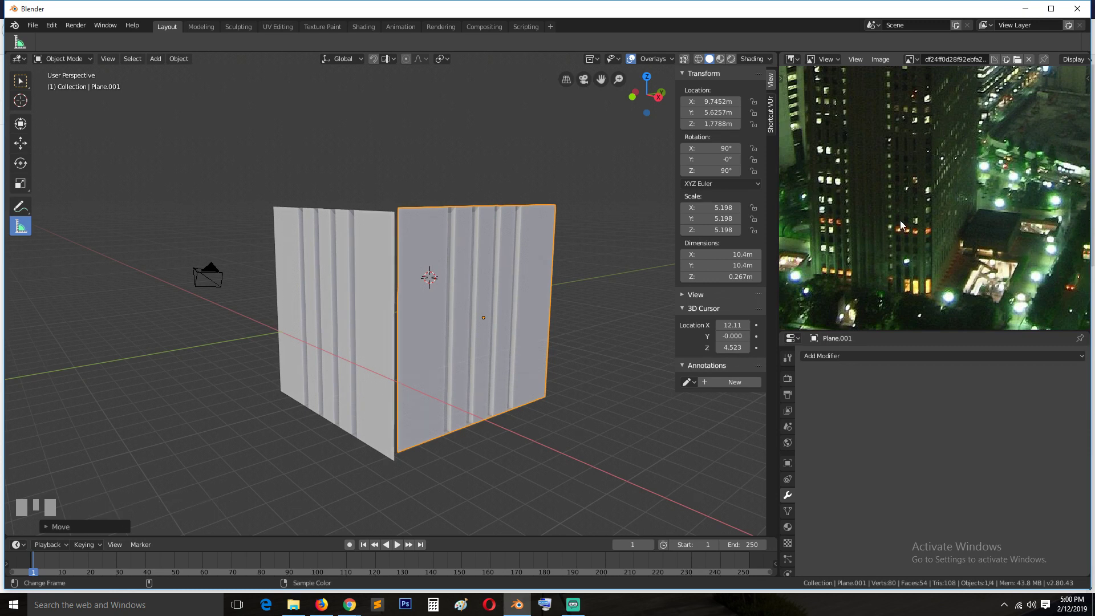
key(`)
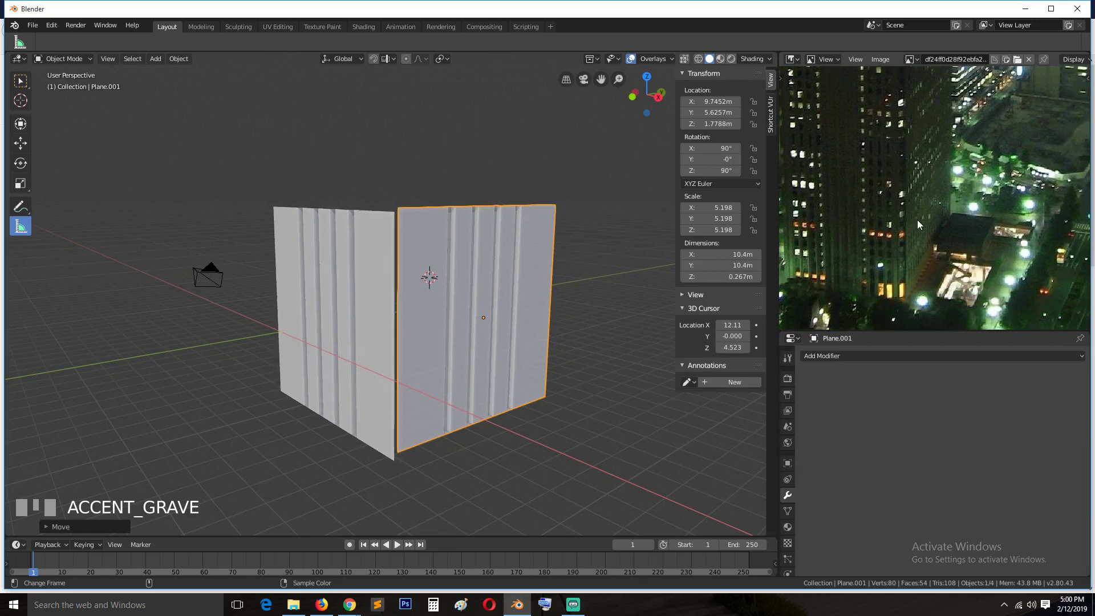
scroll(down, 3)
key(`)
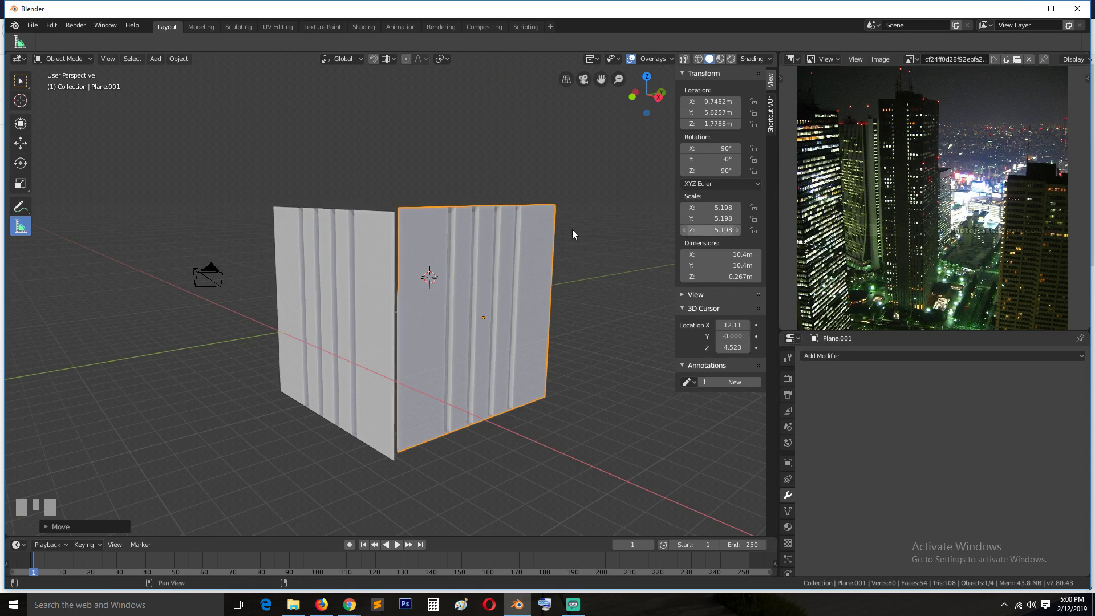
key(`)
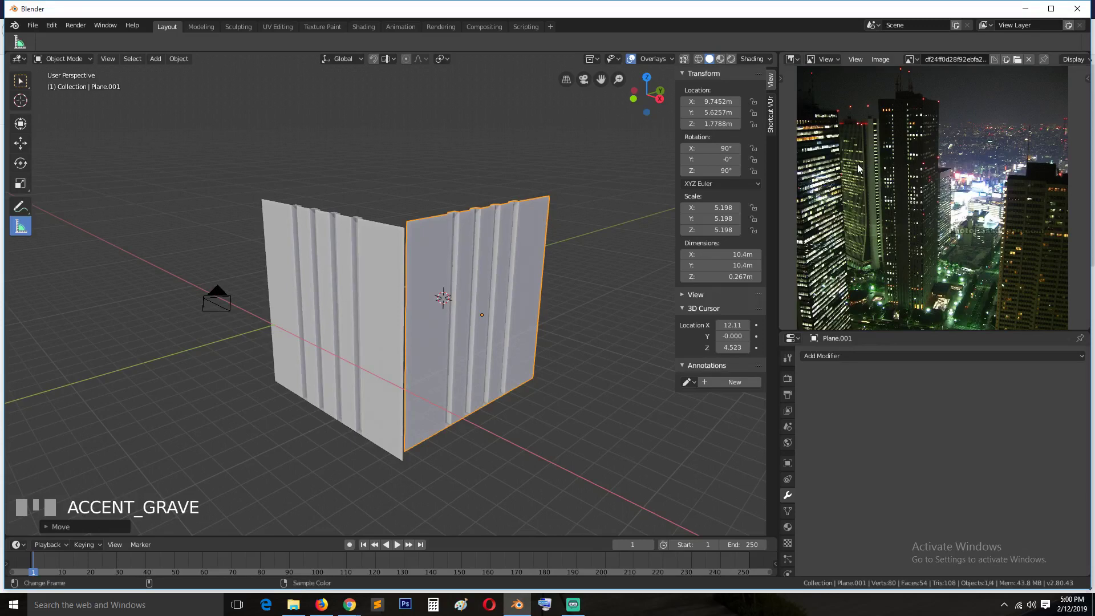
Step: Zoom around the corner and select the left-hand grooved panel
scroll(up, 3)
scroll(up, 3)
scroll(down, 3)
scroll(down, 3)
scroll(down, 3)
scroll(up, 3)
click(399, 249)
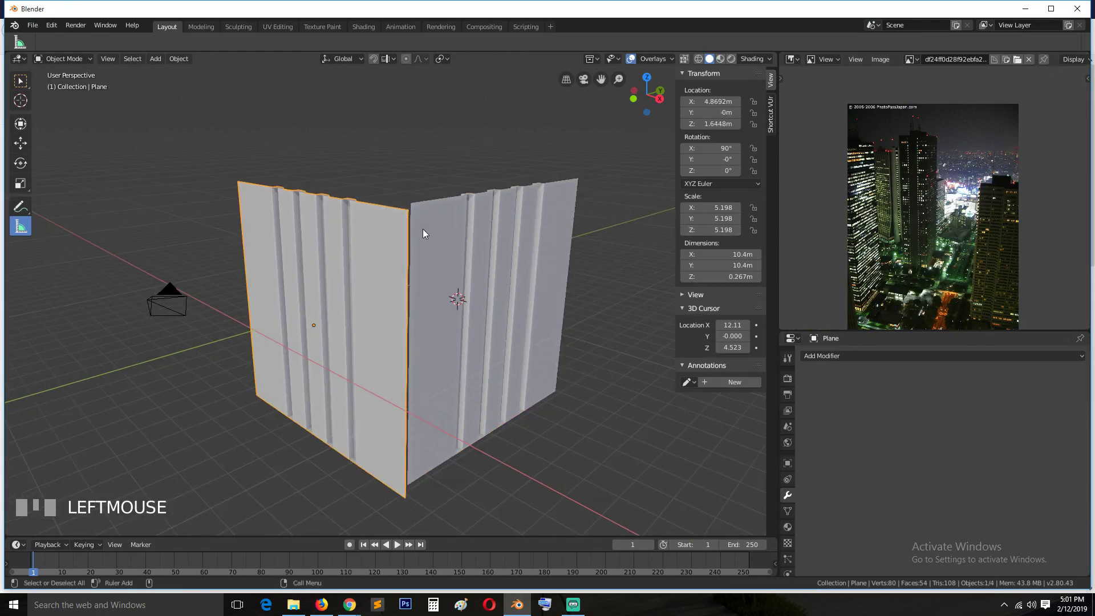
key(`)
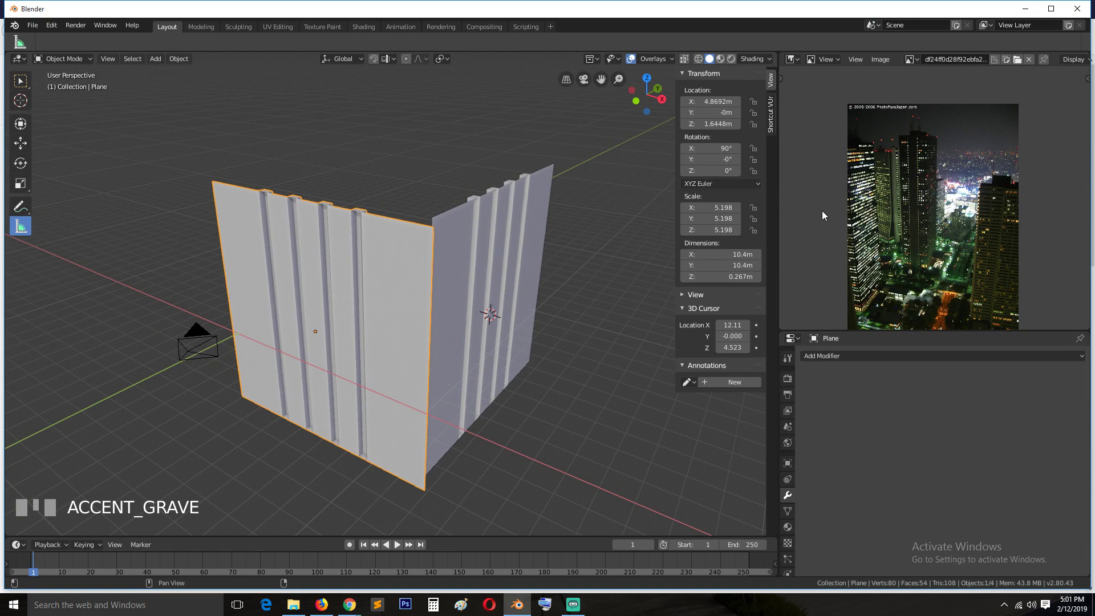
Step: Orbit and zoom out to see both grooved panels together
drag(916, 191, 434, 298)
scroll(down, 3)
scroll(up, 3)
key(`)
scroll(down, 3)
scroll(down, 3)
scroll(down, 3)
Step: Select the right-hand panel Plane.001 and begin moving it from the top view
click(433, 287)
key(KP_7)
key(g)
click(445, 284)
key(`)
Step: Confirm the panel's new position, duplicate it with Shift+D and turn the copy 90 degrees about Z
key(g)
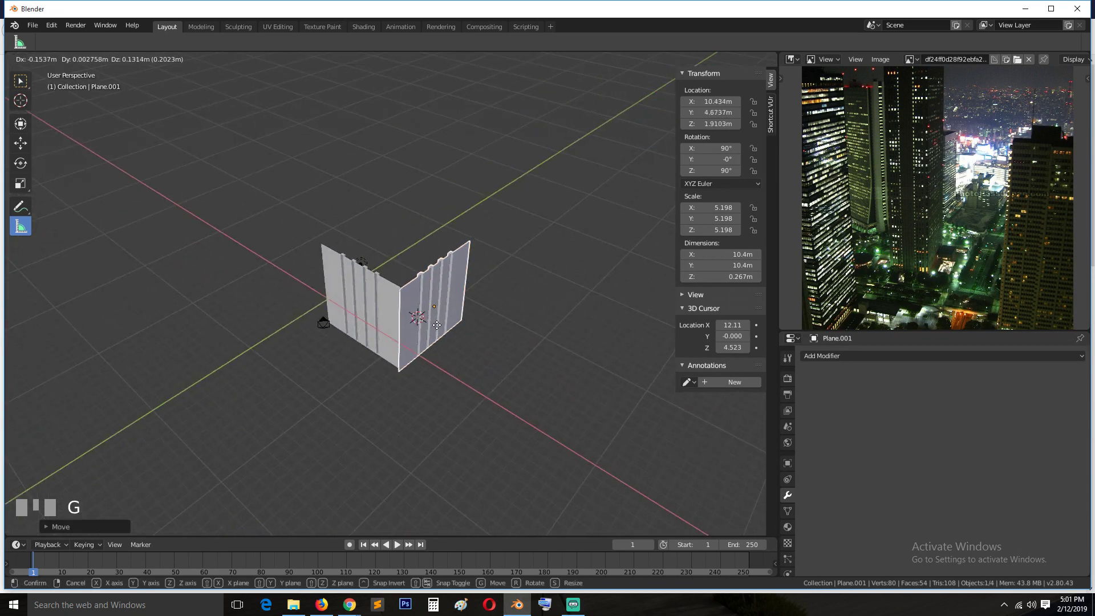
click(442, 333)
key(shift+d)
right_click(445, 323)
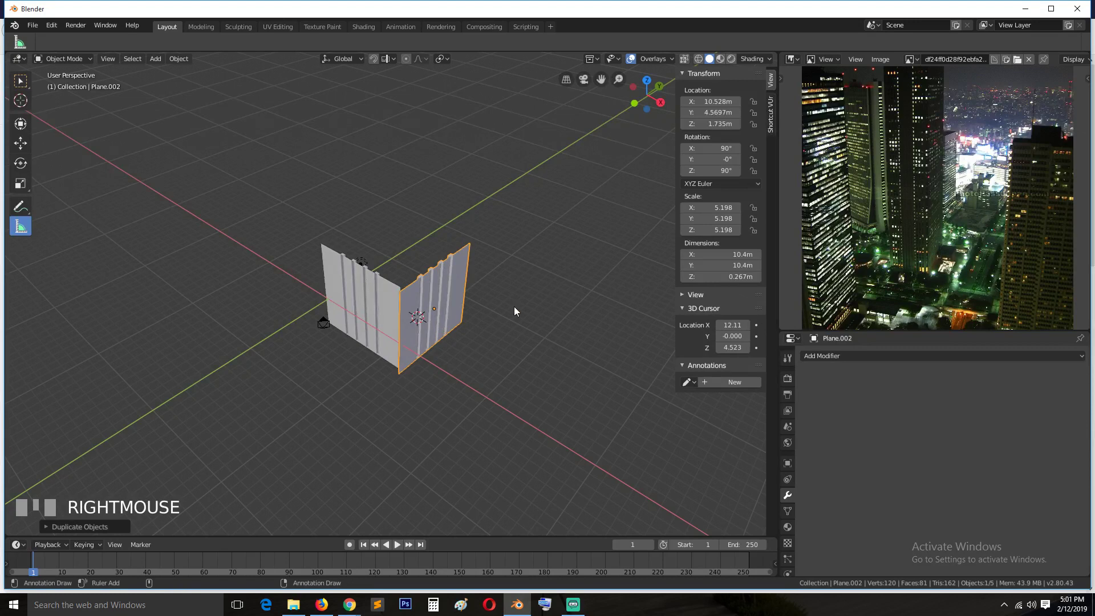
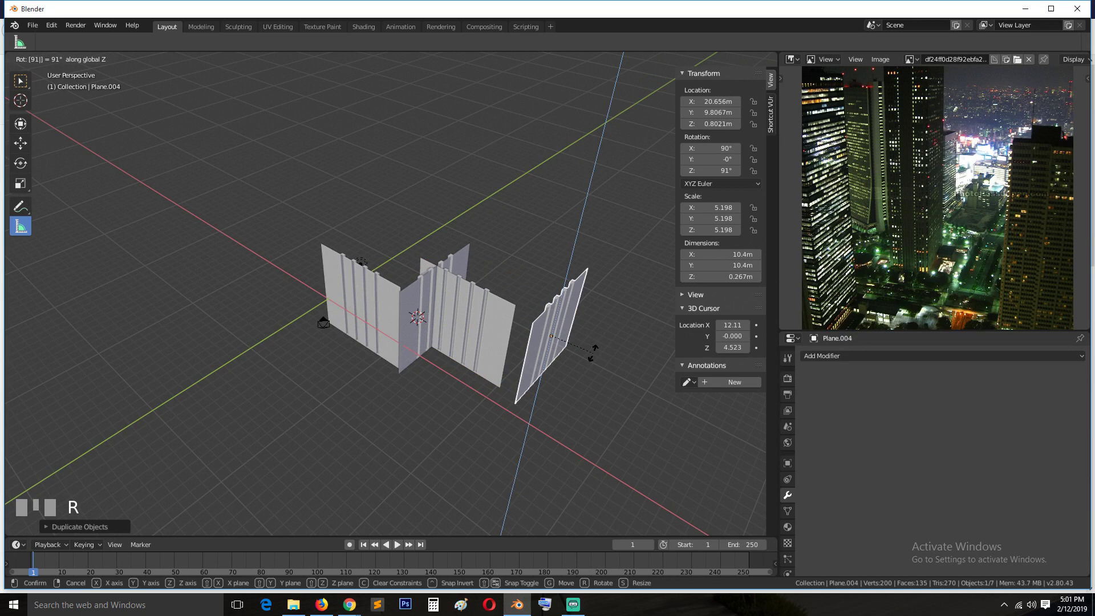
click(597, 357)
Step: Move the copied panel into place and clear the selection
key(g)
click(573, 345)
key(`)
key(alt+a)
key(`)
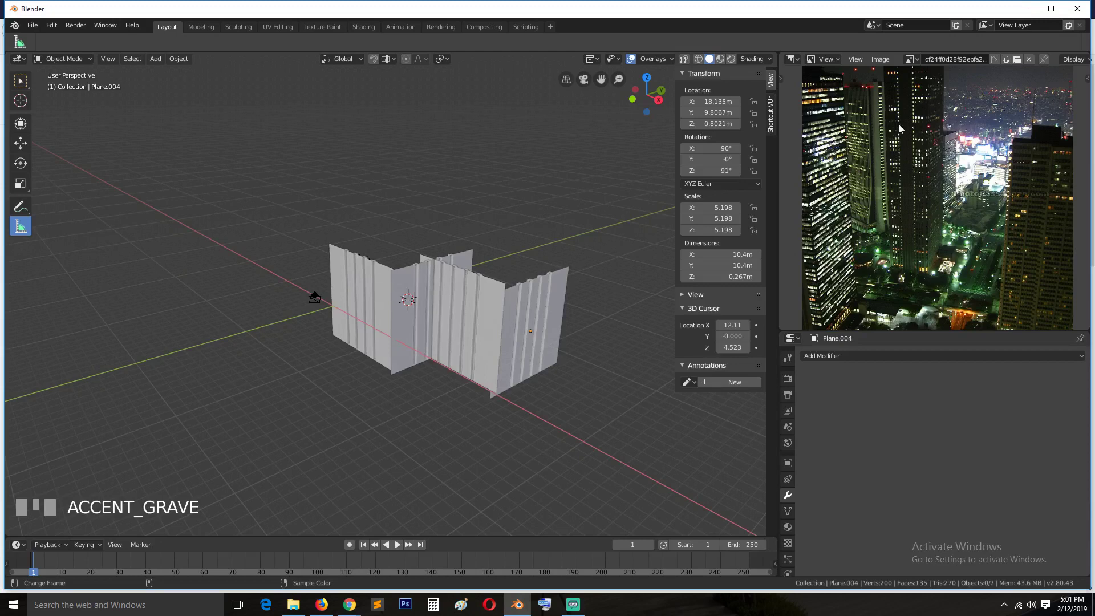
Step: Select the Plane objects and delete them all, leaving only the camera and light
click(548, 308)
click(456, 319)
drag(369, 295, 392, 302)
key(x)
click(412, 302)
key(x)
click(454, 304)
key(x)
Step: Switch to the Numpad 1 front view and zoom in on the emptied scene
key(KP_1)
scroll(up, 3)
key(`)
key(KP_1)
scroll(up, 3)
key(`)
click(1032, 176)
key(`)
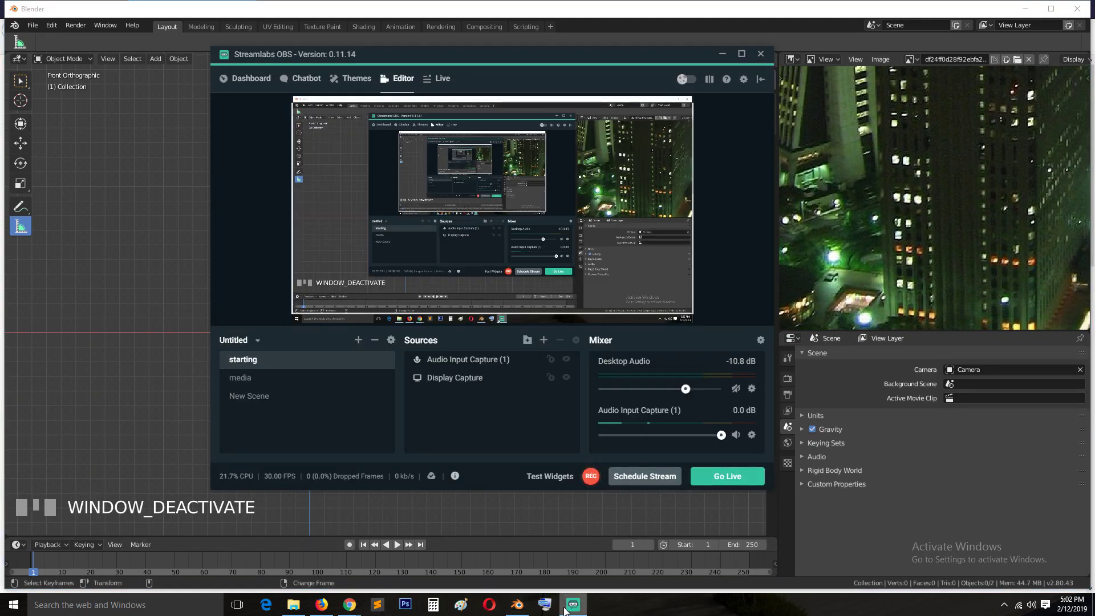
Step: Face the scene from the front and add a new mesh plane via Shift+A
scroll(down, 3)
key(`)
scroll(up, 3)
key(`)
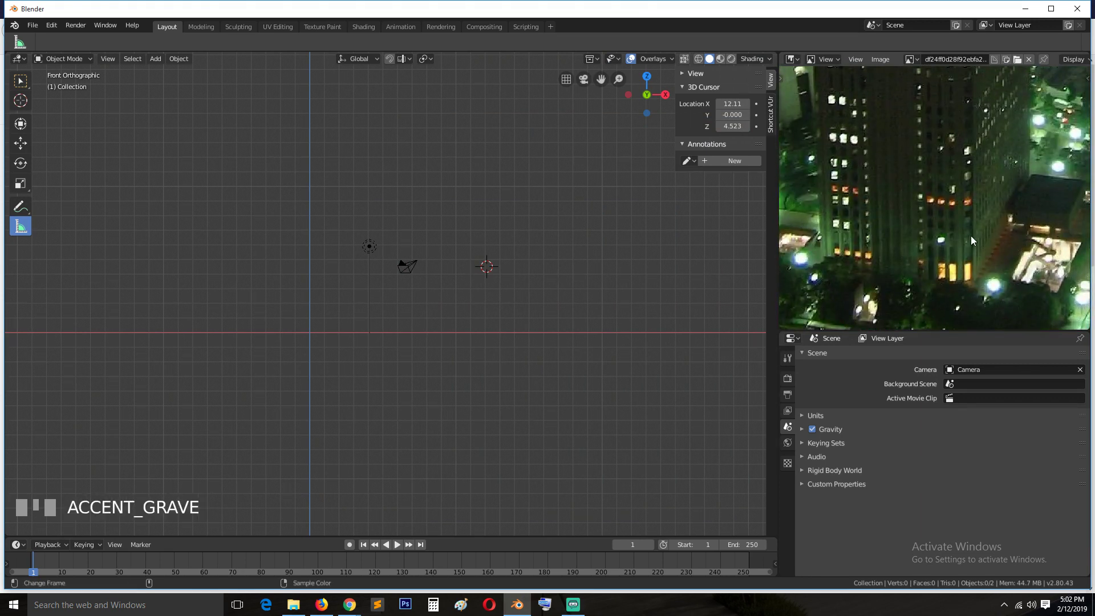
key(shift+a)
drag(274, 229, 309, 221)
drag(515, 202, 331, 206)
right_click(333, 279)
right_click(308, 285)
Step: Rotate the plane upright 90 degrees about X, lower it to the ground line and scale it toward the 3 m square
key(shift+a)
key(r)
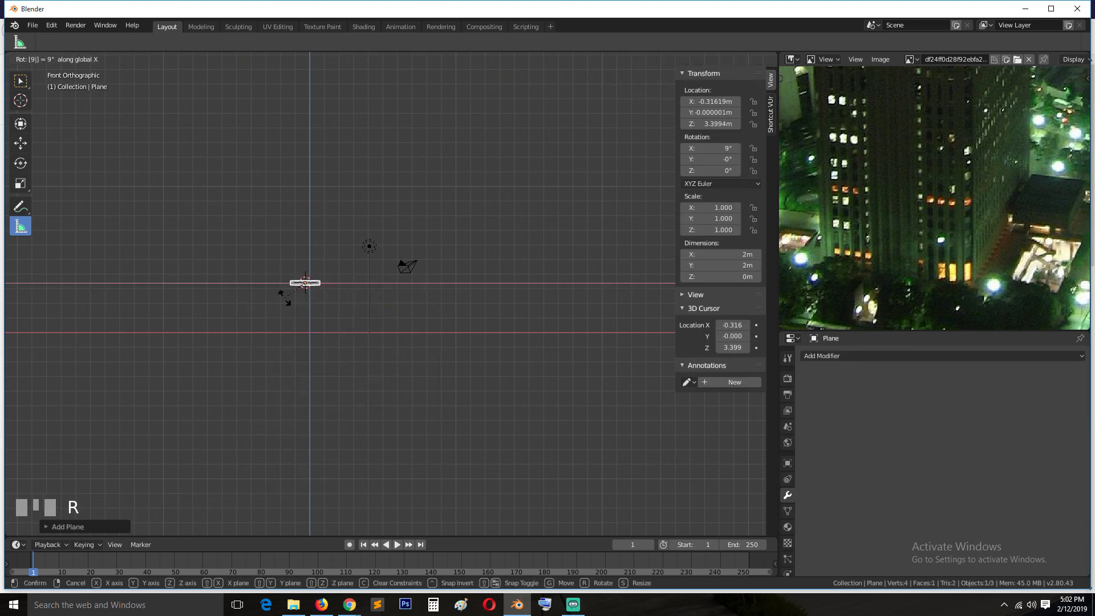
click(278, 279)
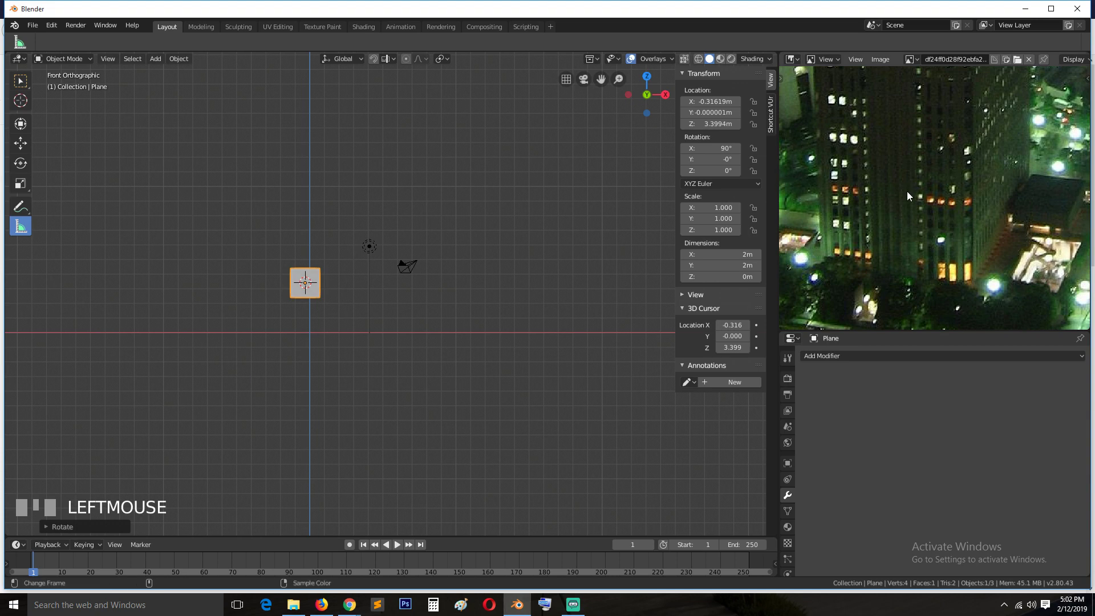
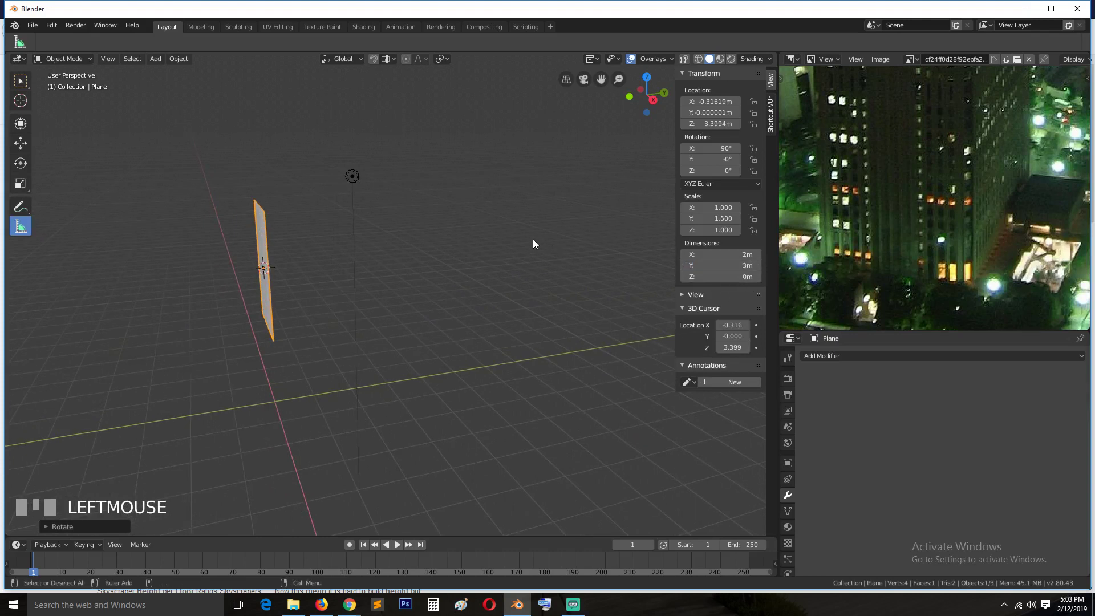
key(KP_1)
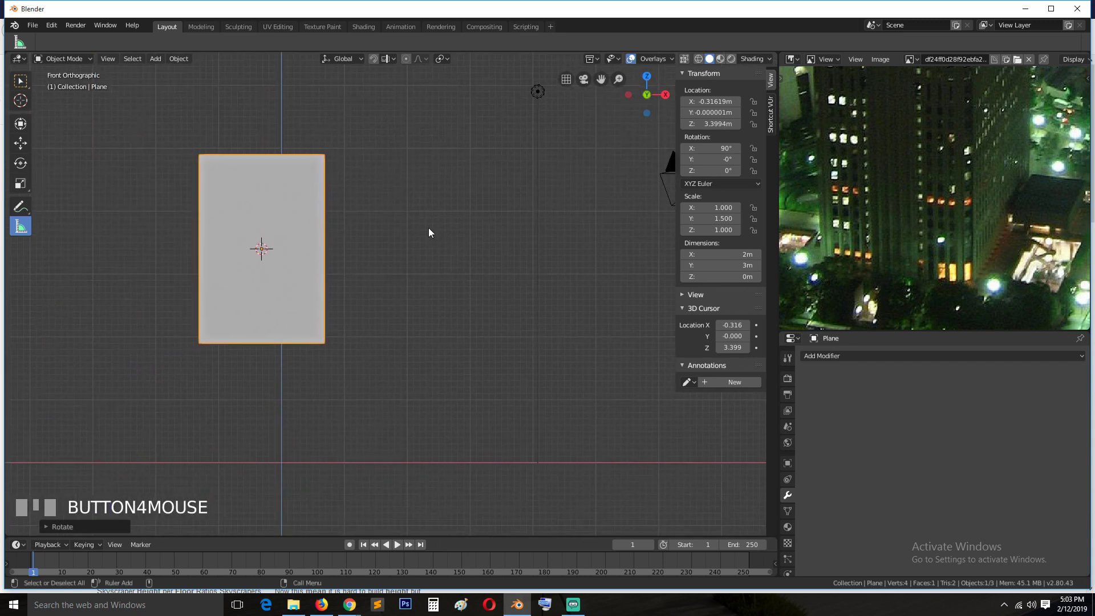
key(g)
drag(462, 351, 480, 480)
scroll(up, 3)
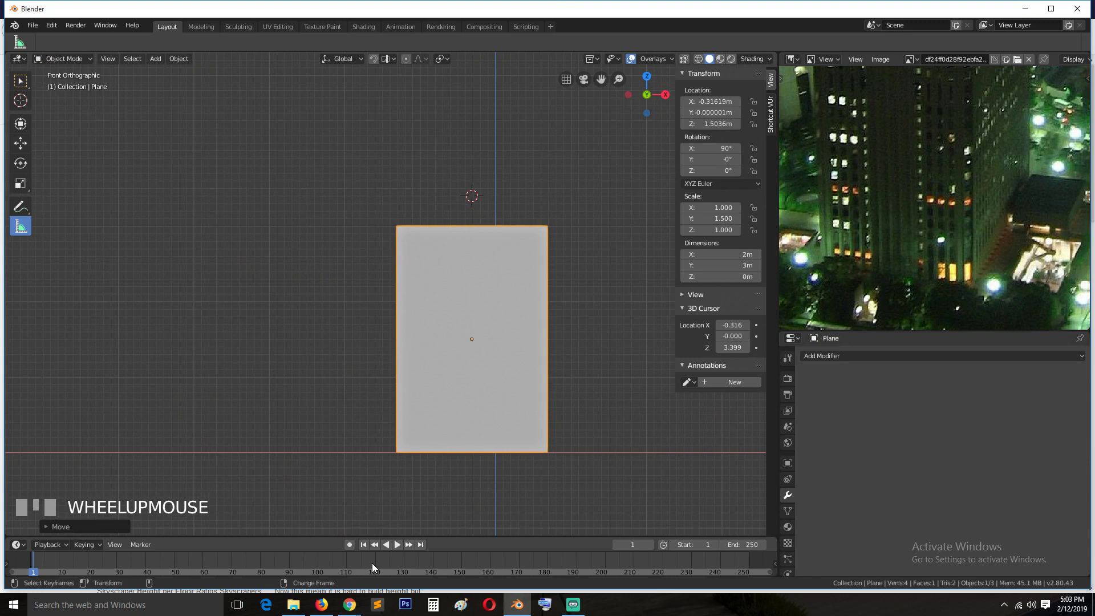
key(`)
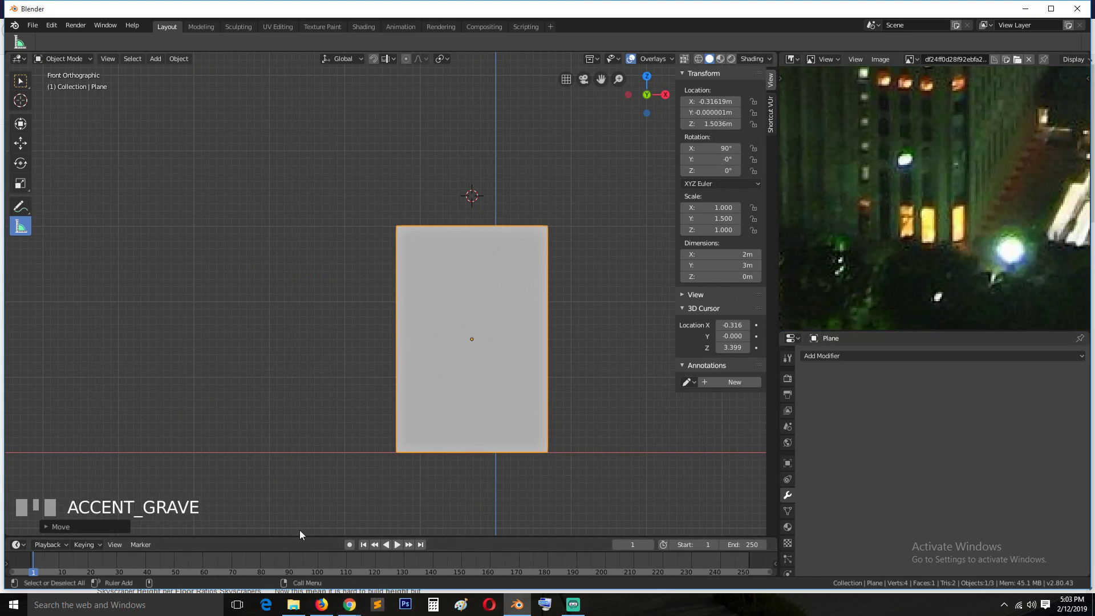
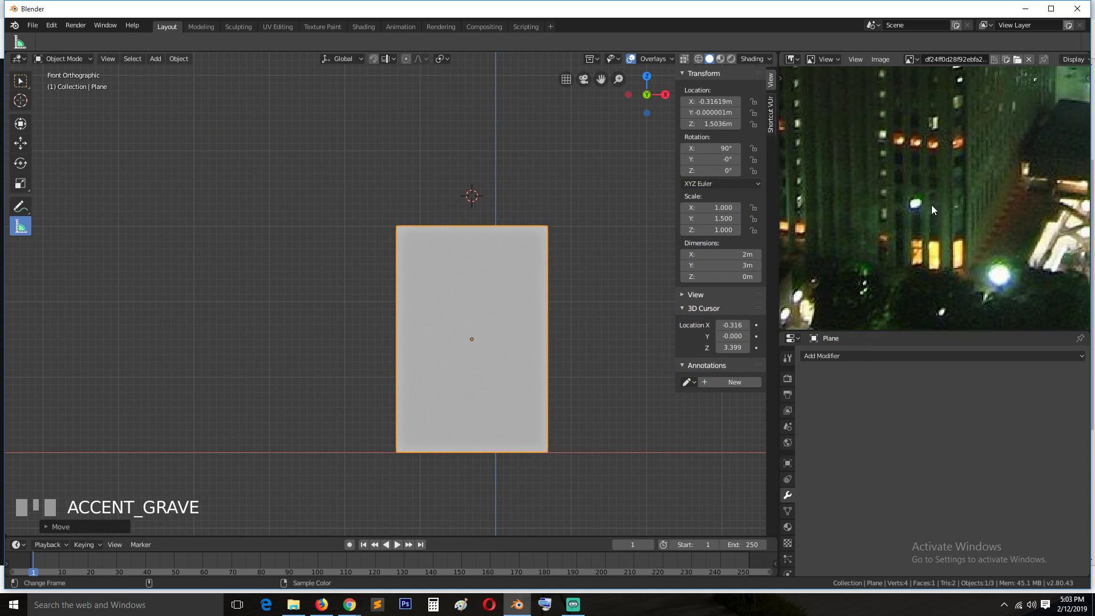
click(495, 315)
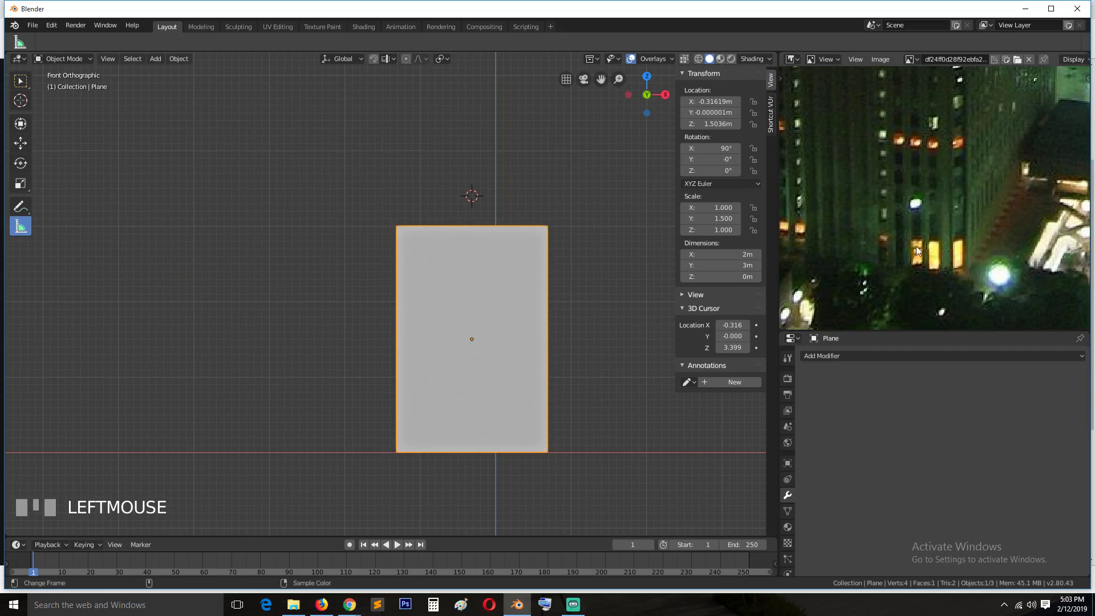
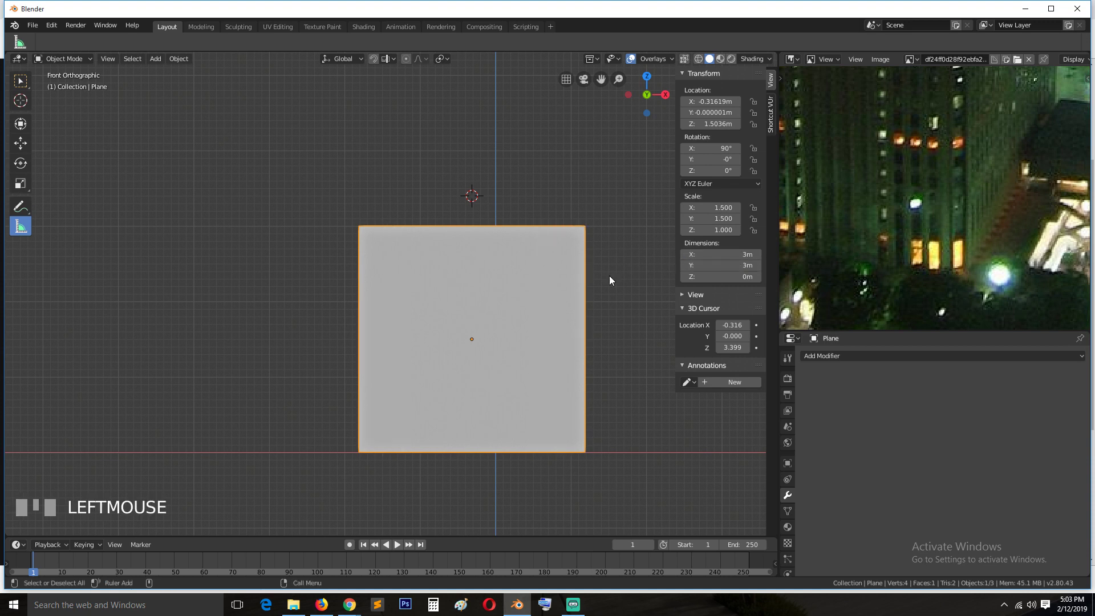
click(28, 229)
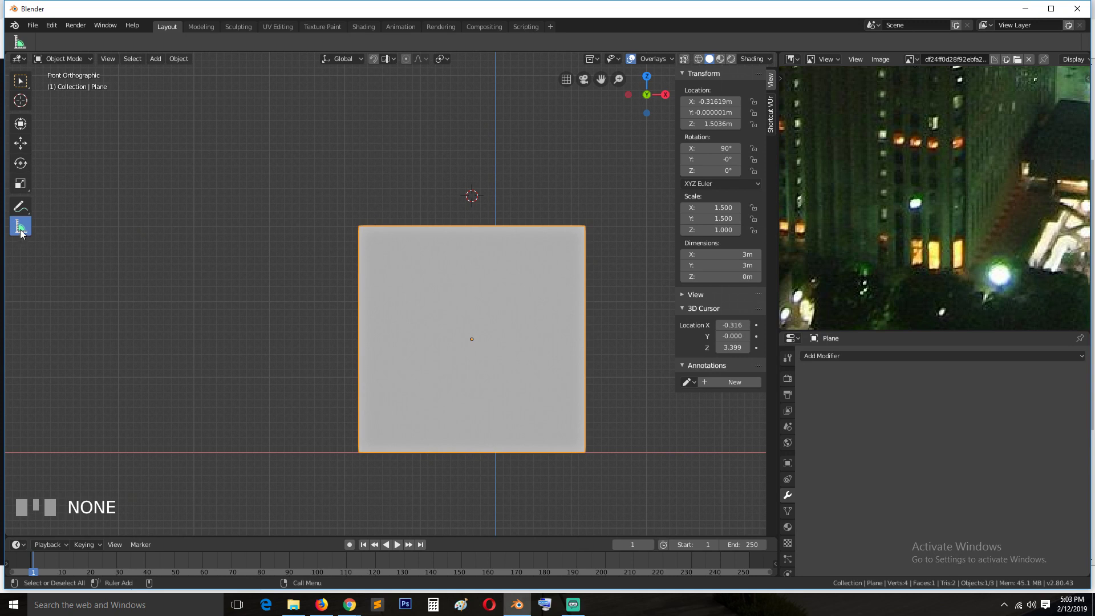
drag(399, 223, 518, 219)
key(ctrl+z)
key(ctrl+z)
key(z)
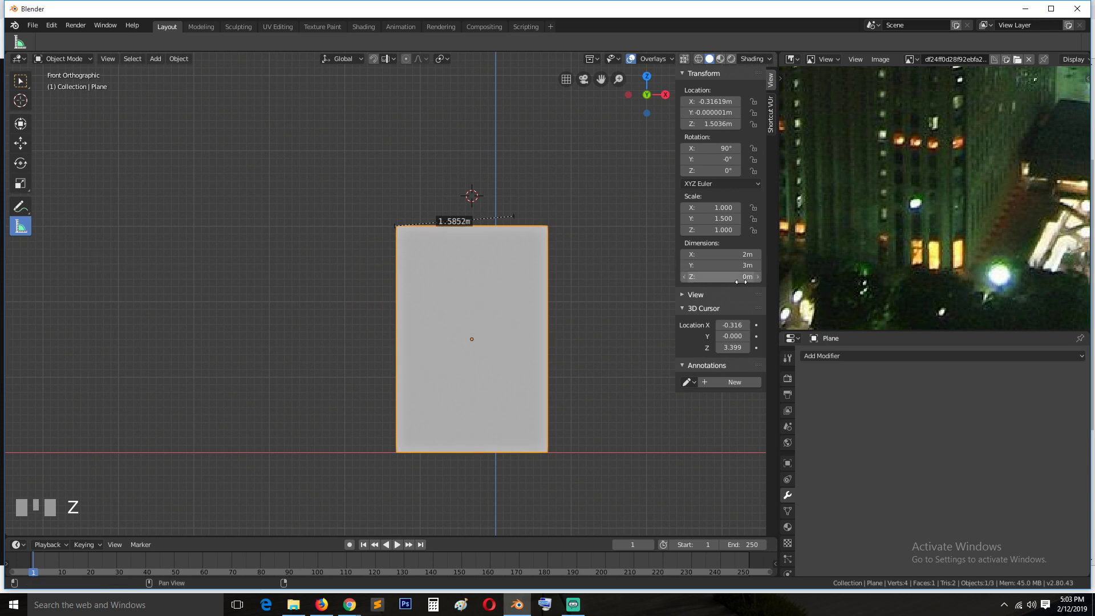
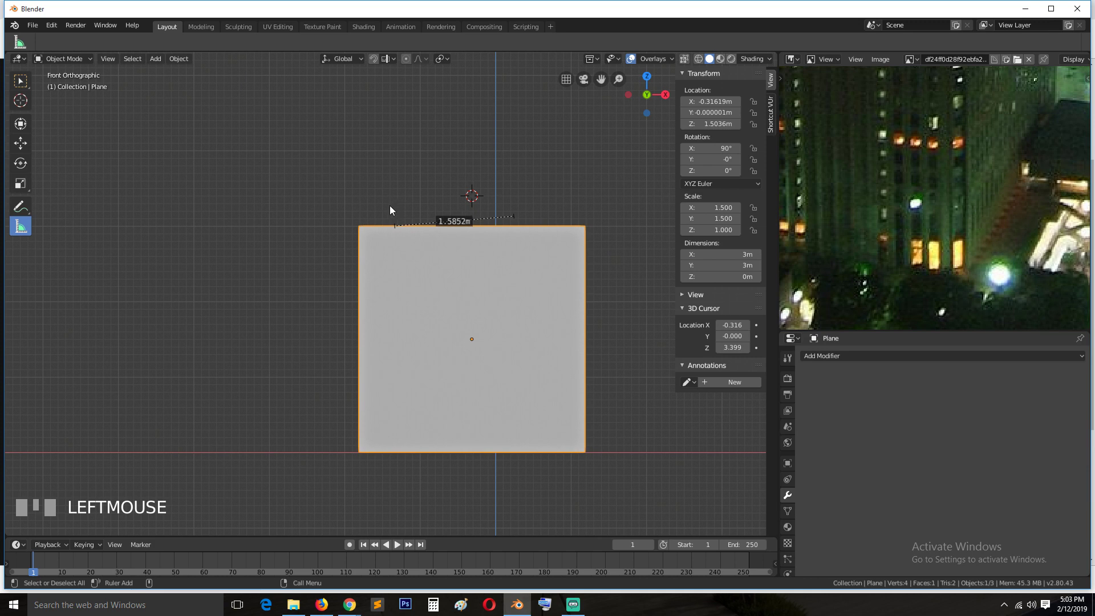
click(393, 210)
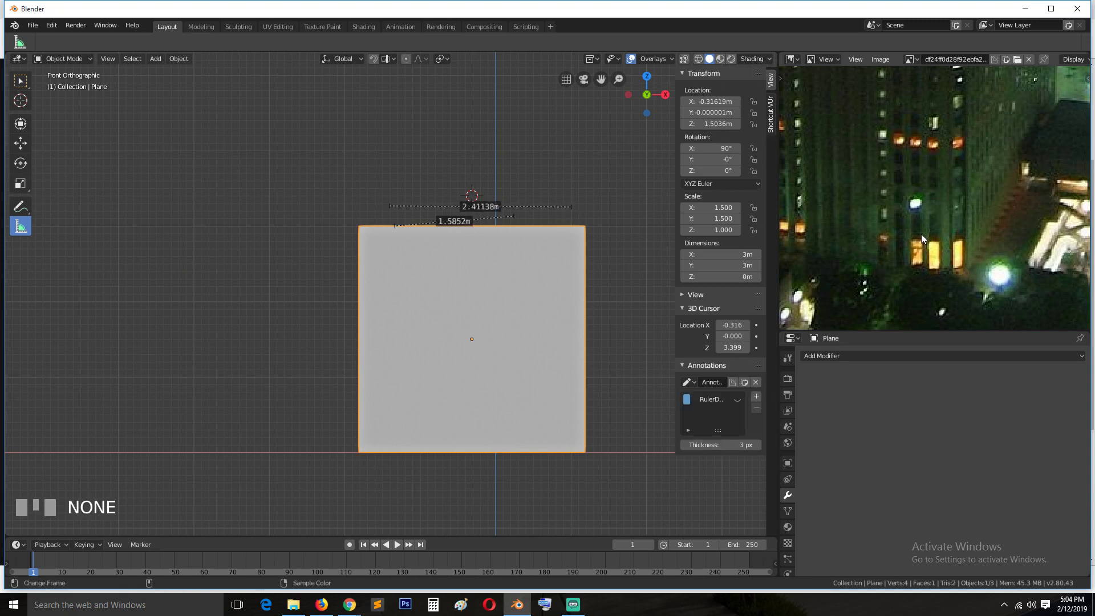
scroll(down, 3)
key(`)
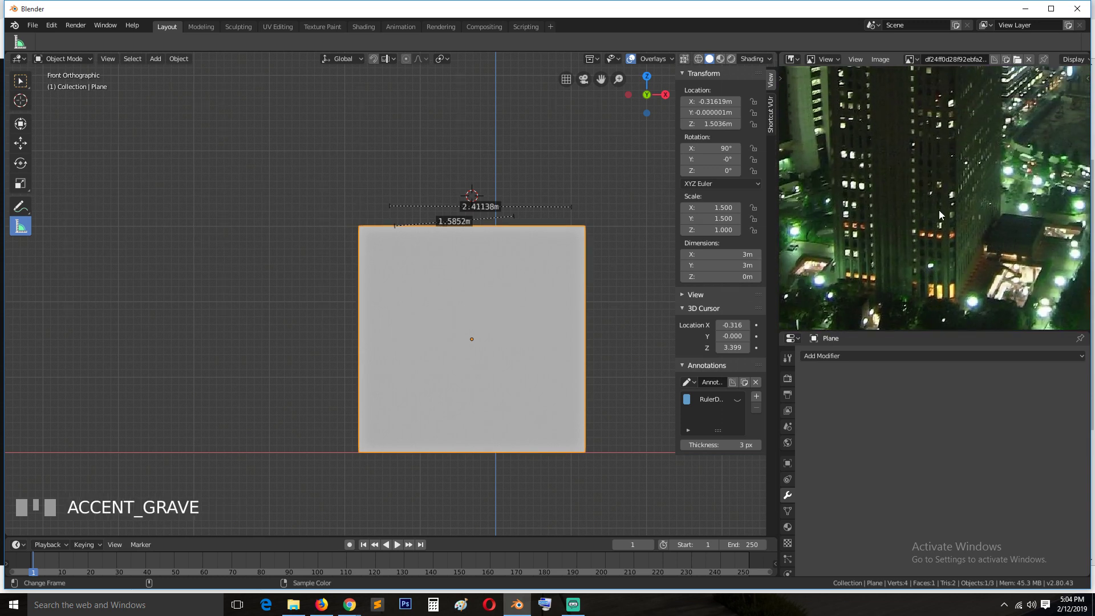
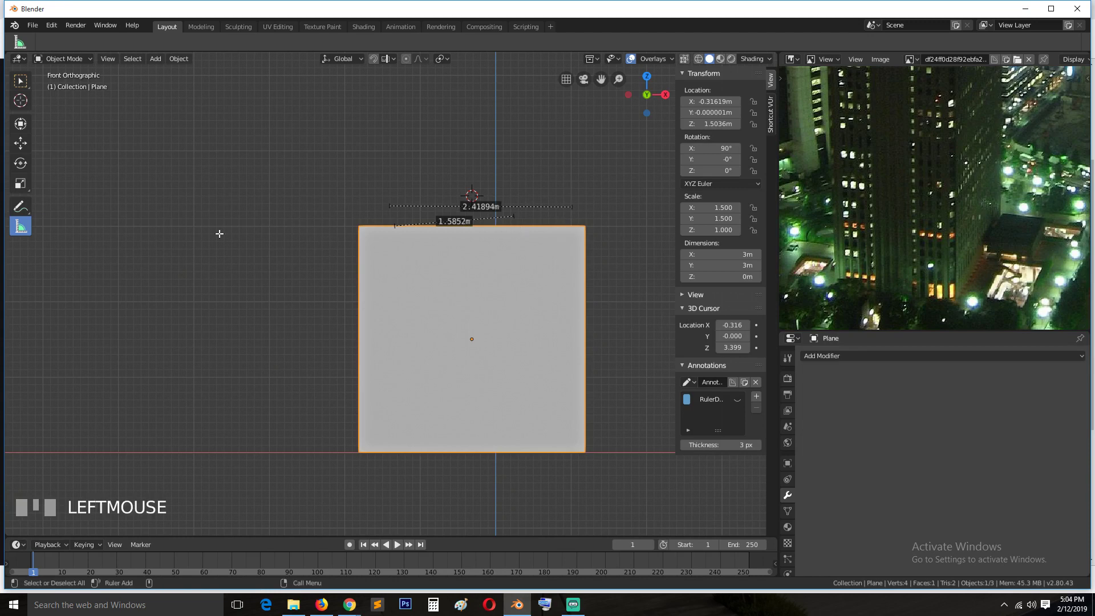
Step: In Edit Mode, inset the plane's face to form a surrounding frame border and check the shape
key(Tab)
key(ctrl+r)
drag(469, 232, 544, 304)
key(ctrl+b)
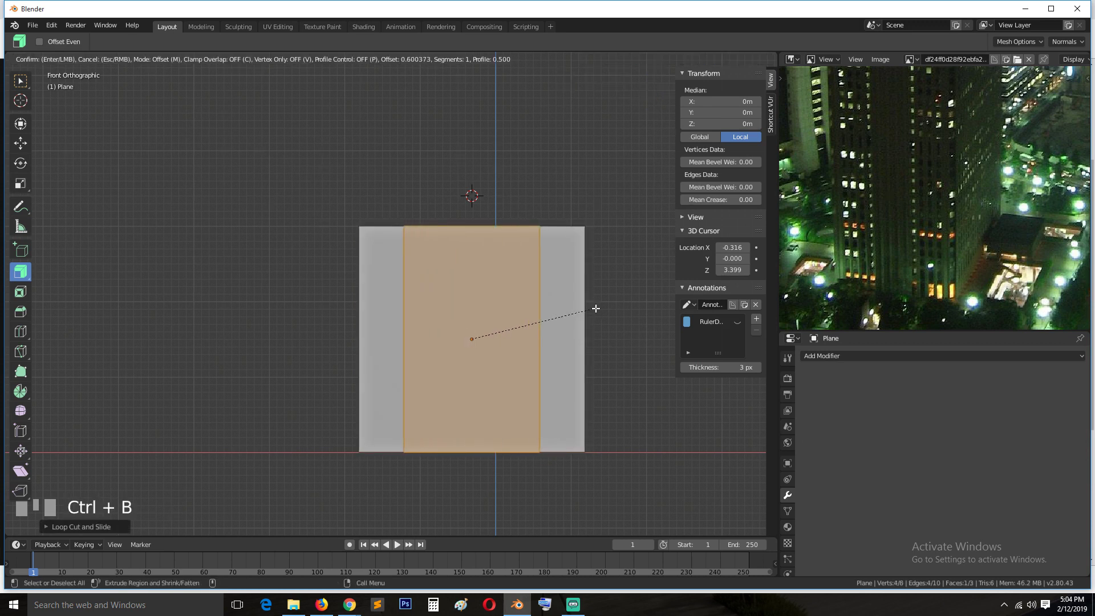
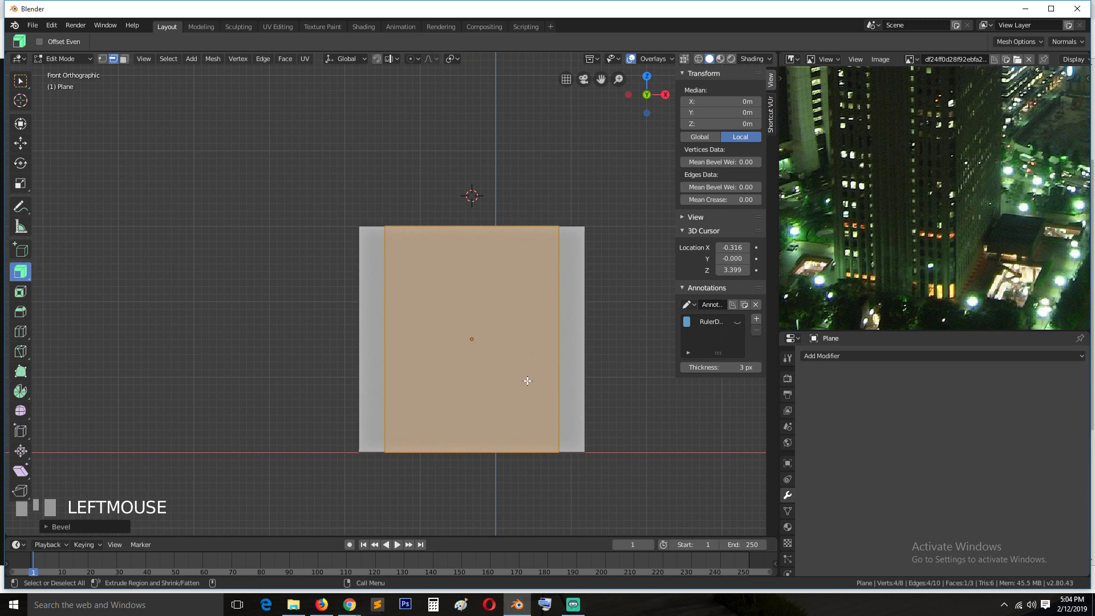
key(Tab)
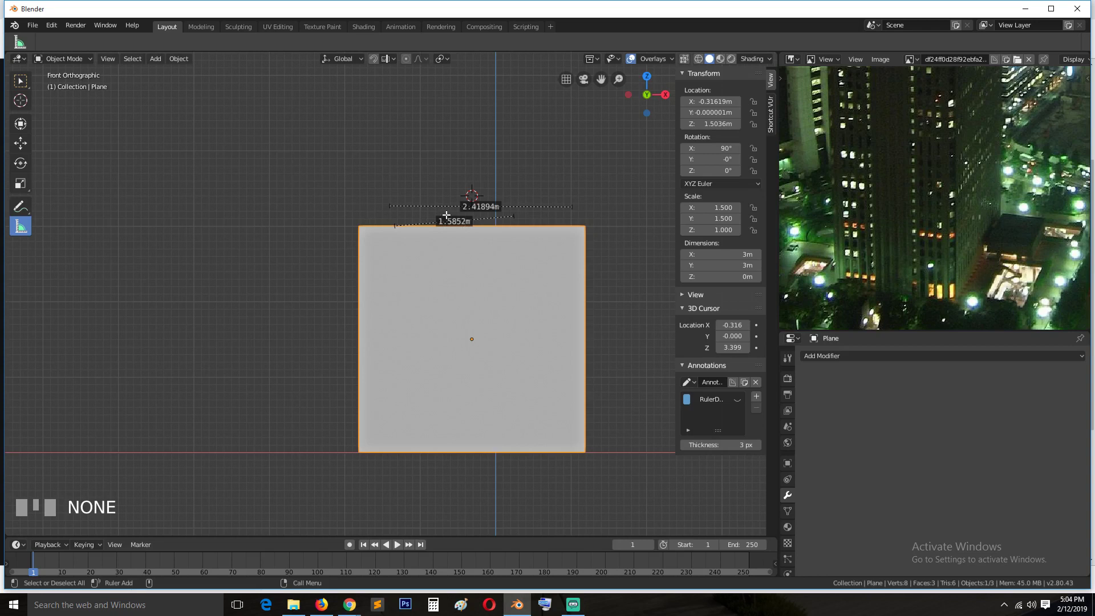
Step: Extrude the inner face back about 0.1 m into a recess and adjust it along Z
key(Tab)
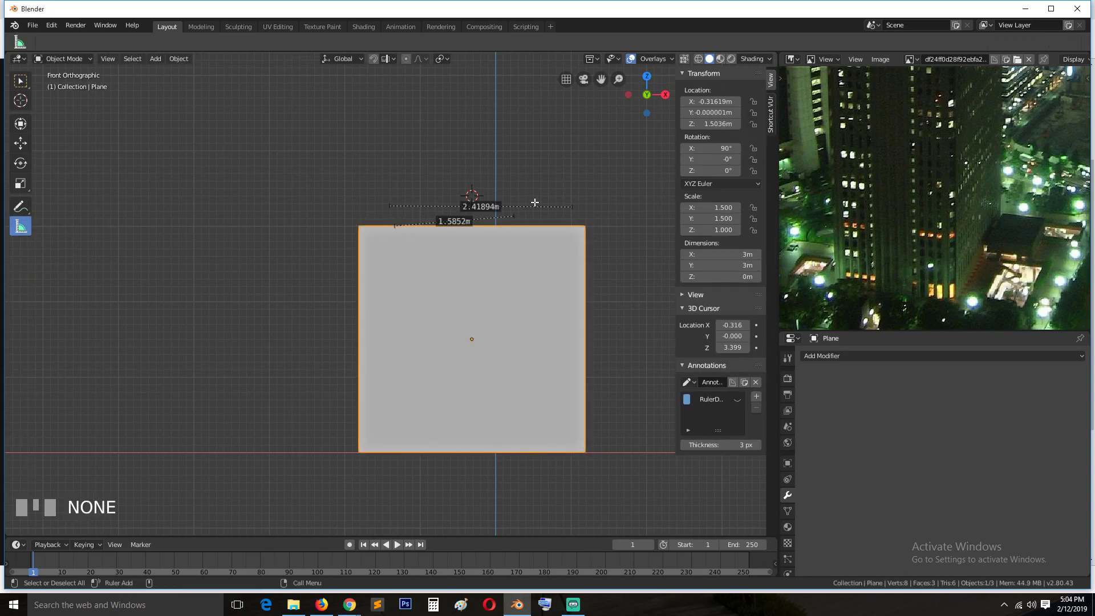
click(742, 404)
click(743, 403)
key(Tab)
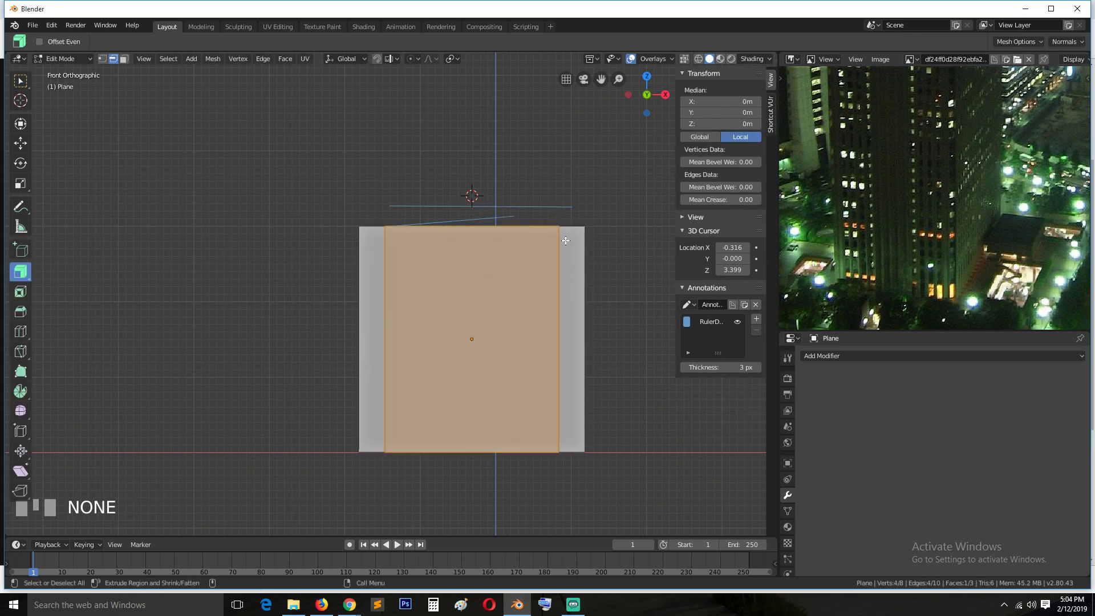
key(`)
scroll(up, 3)
key(e)
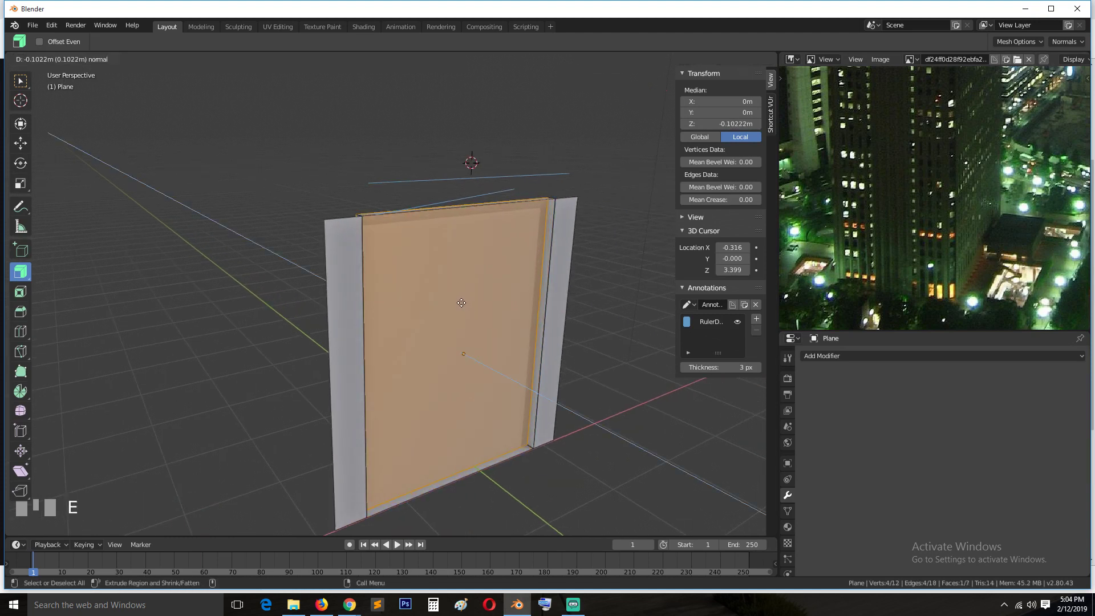
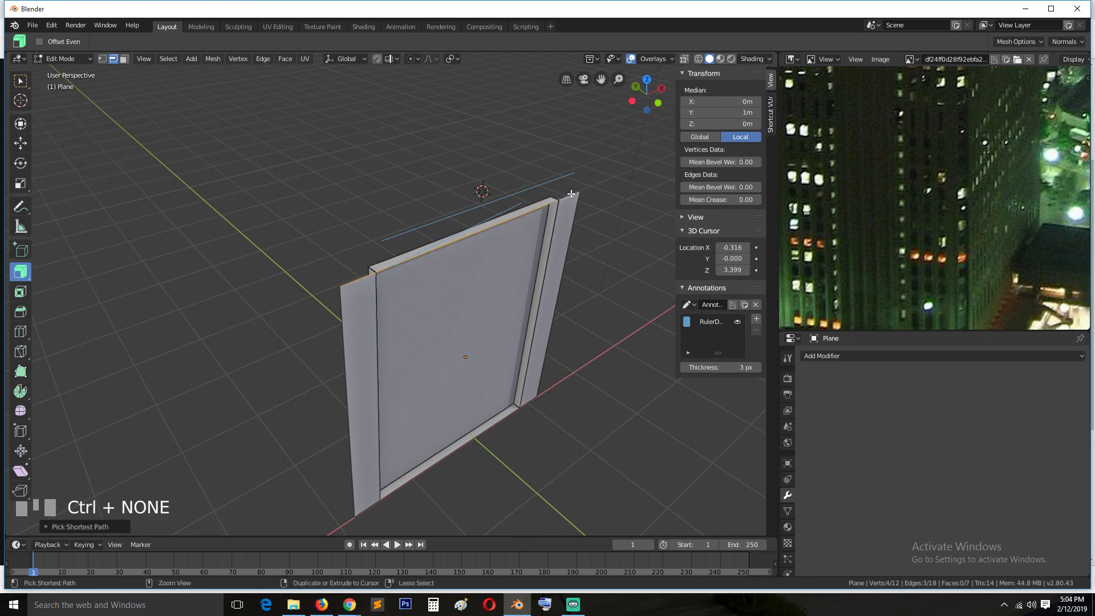
key(`)
key(e)
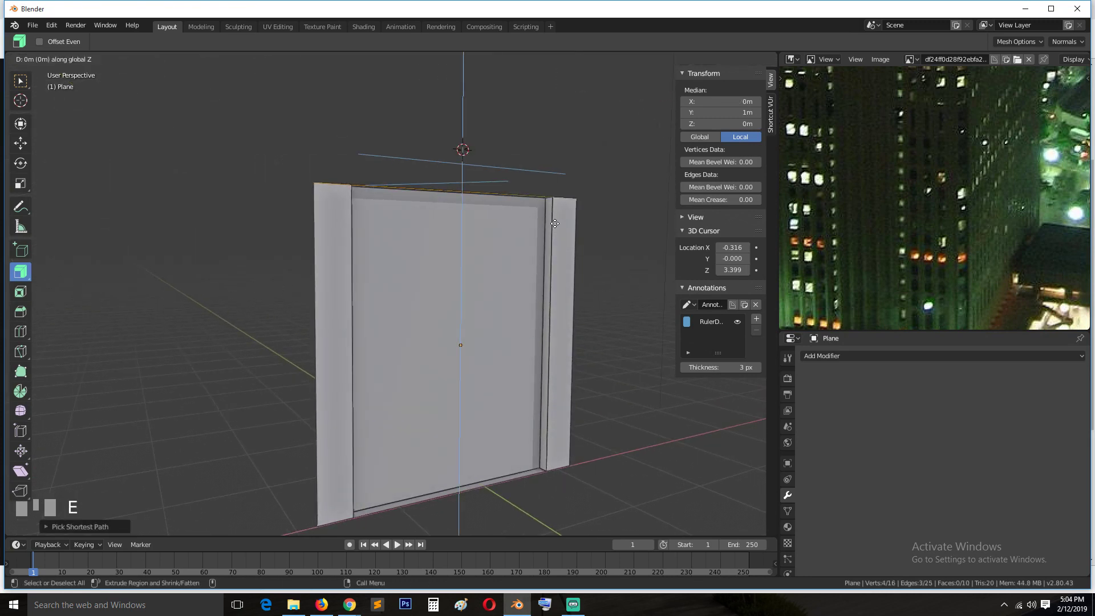
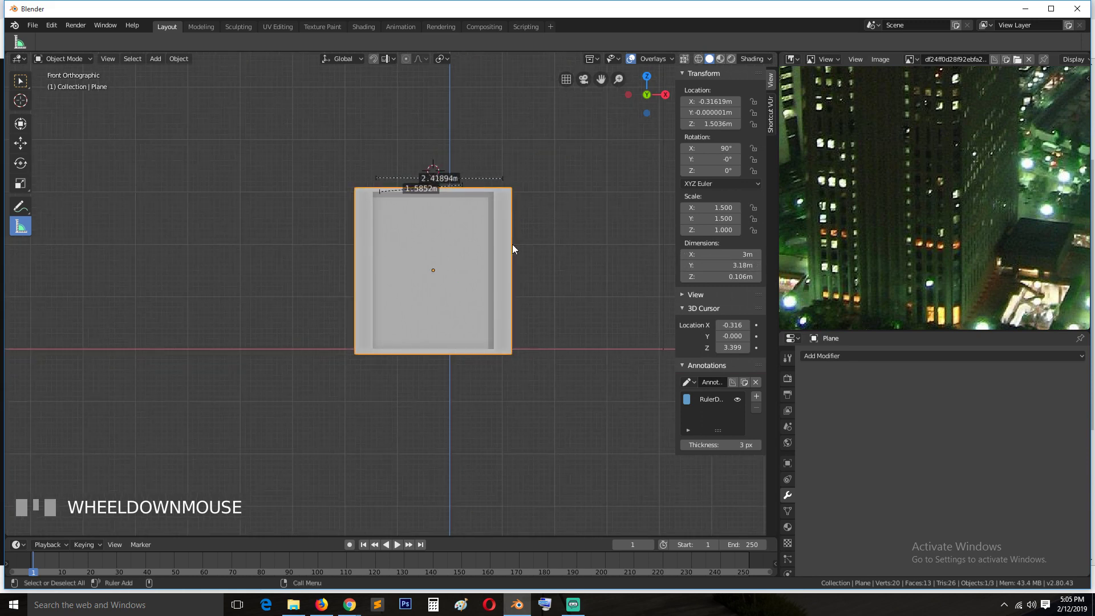
Step: Scale the inner recessed faces along X to about 0.82, leaving wider side borders
scroll(up, 3)
key(Tab)
key(1)
key(z)
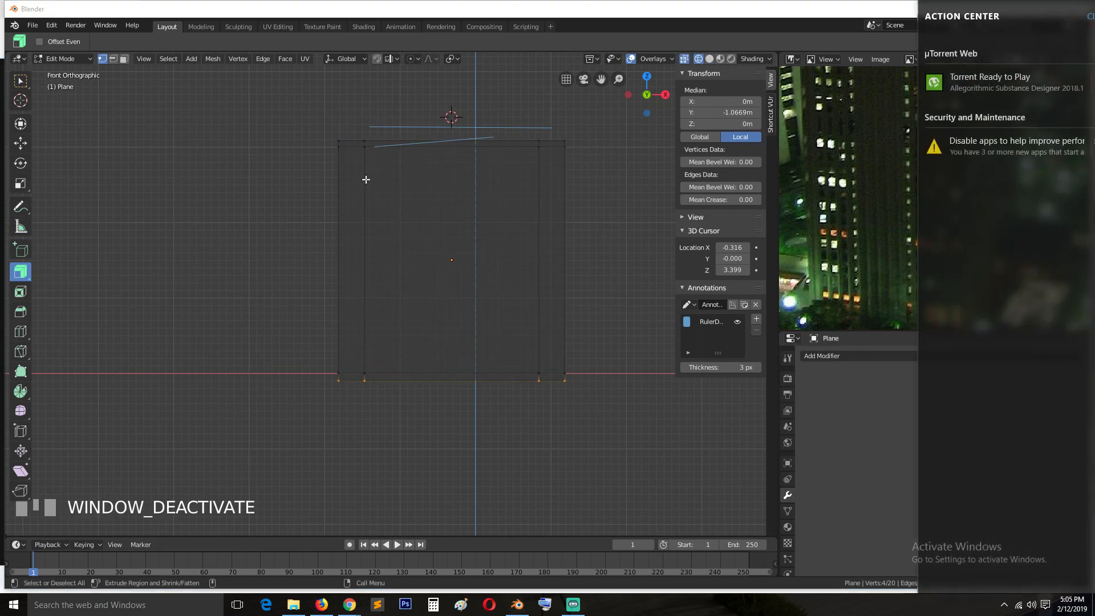
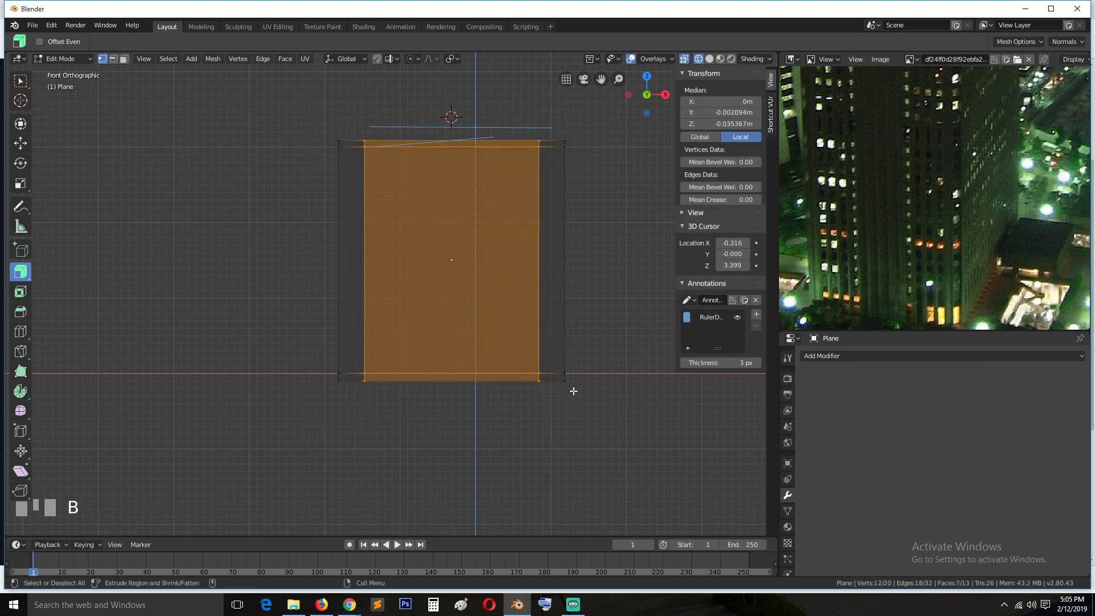
key(s)
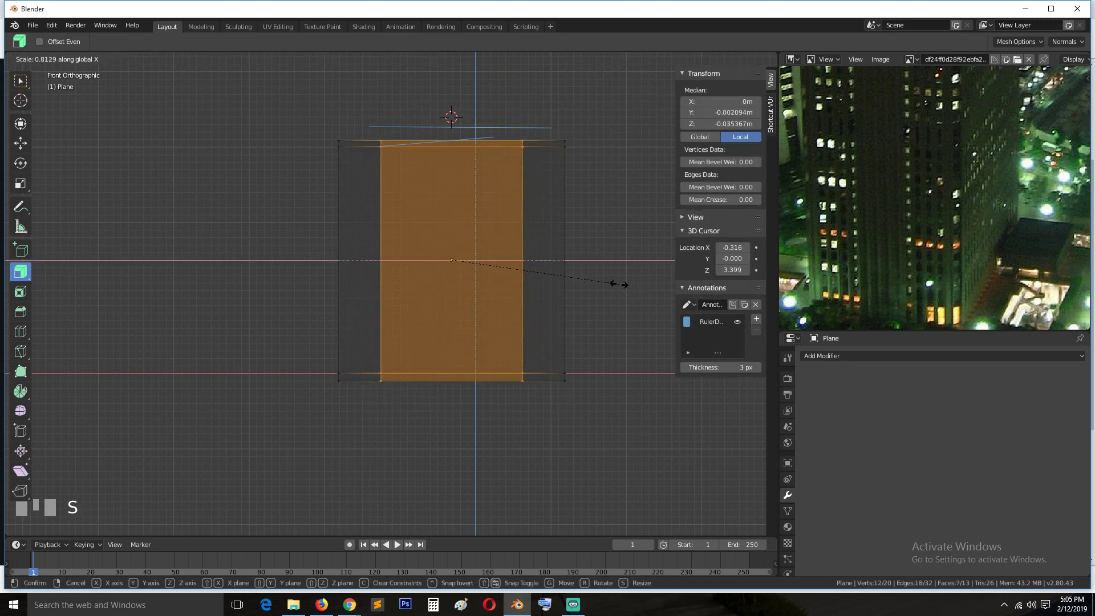
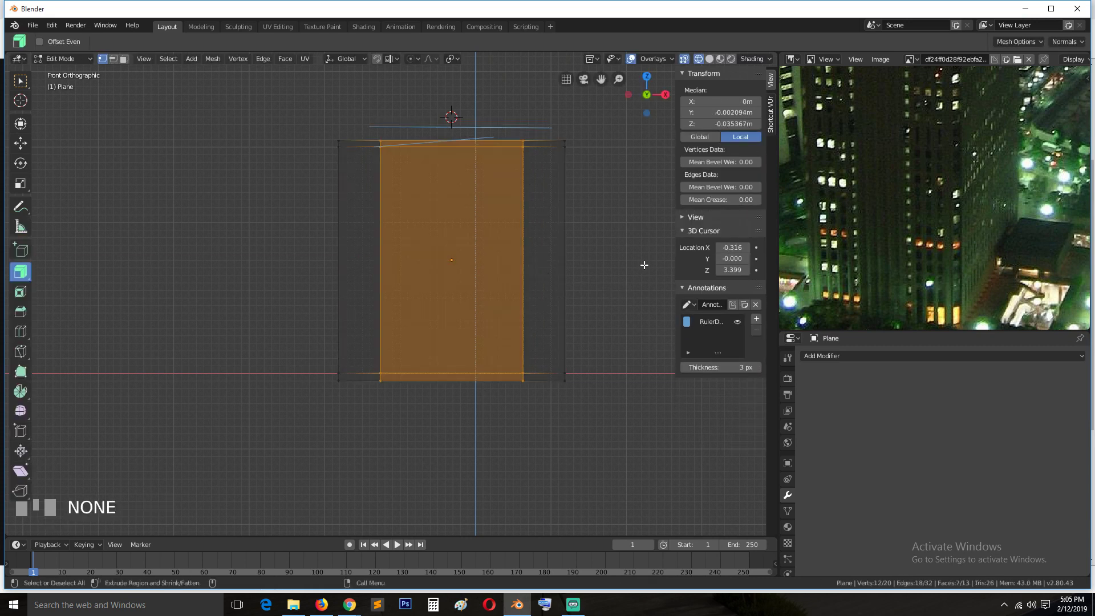
key(Tab)
key(z)
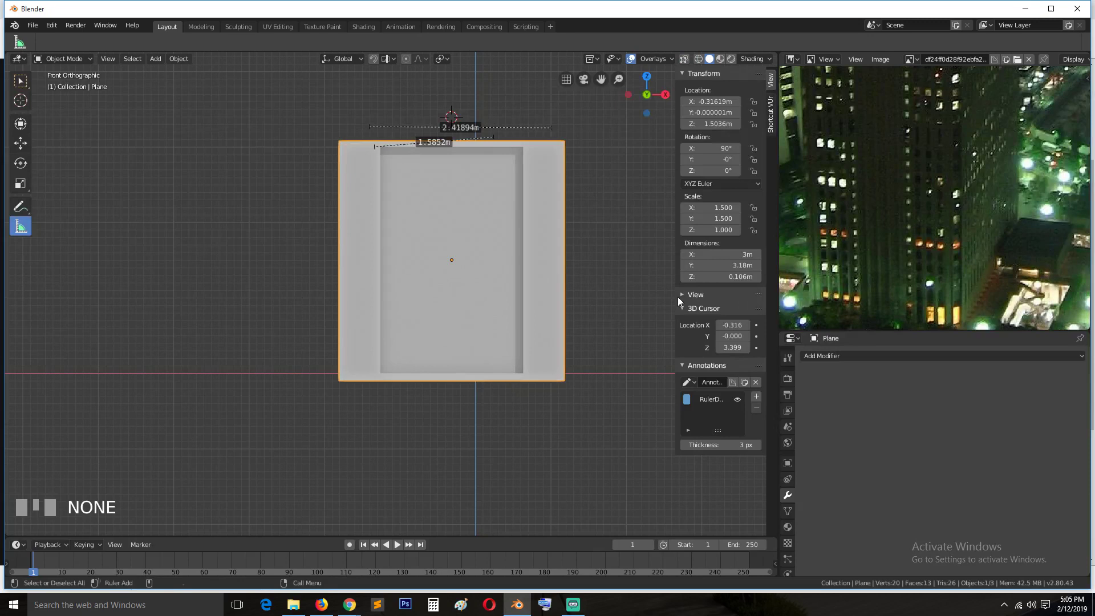
scroll(up, 3)
Step: Add two Array modifiers, Count 3 along X and Count 3 relative offset along Y, giving a 9 m wall grid
key(`)
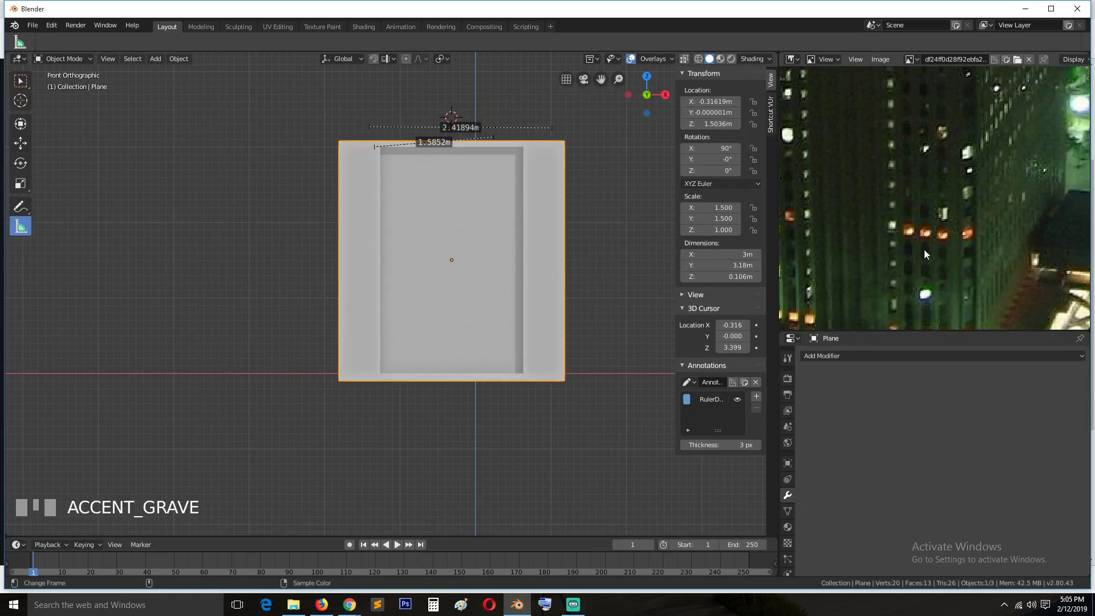
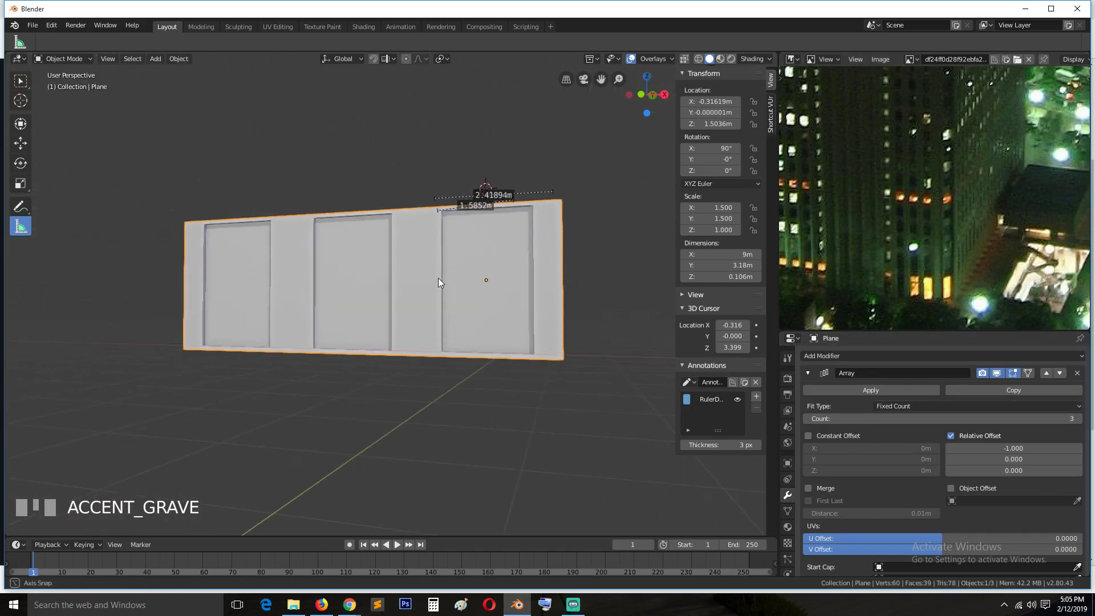
scroll(down, 3)
key(`)
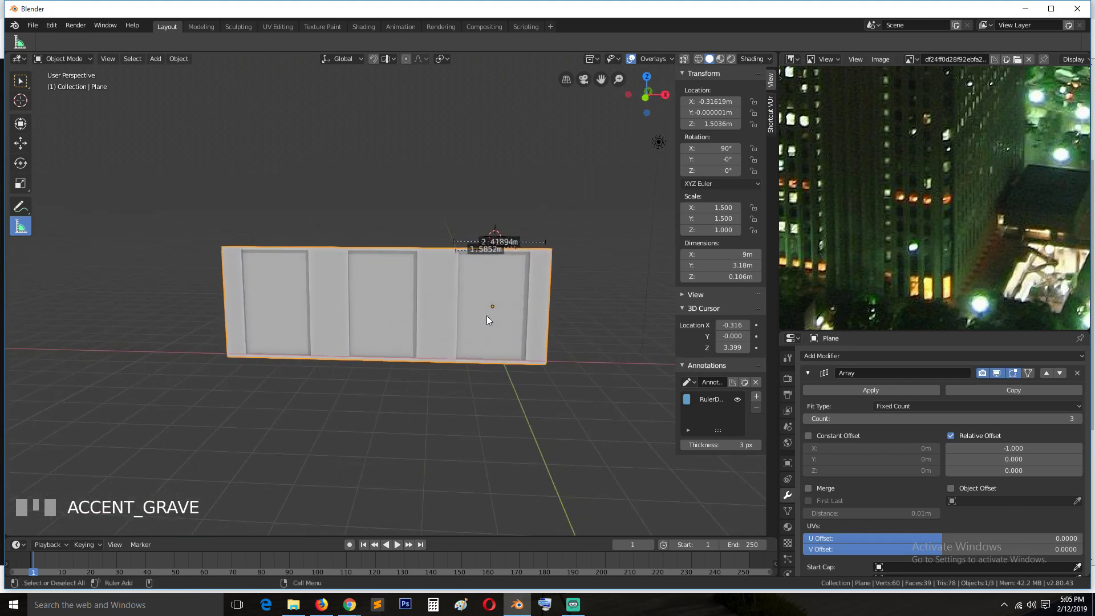
scroll(down, 3)
scroll(down, 3)
key(`)
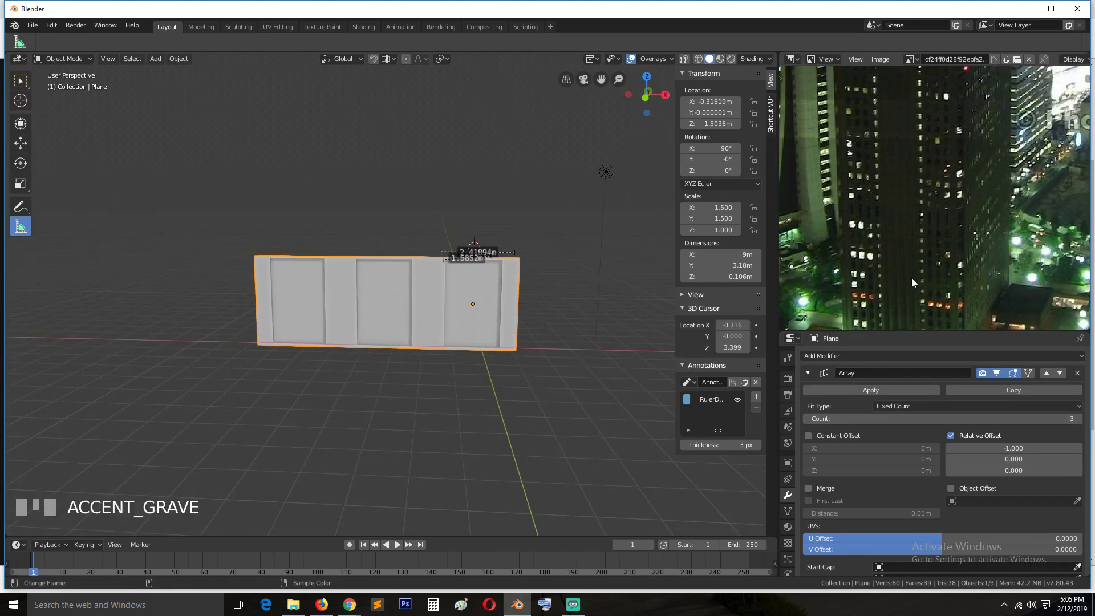
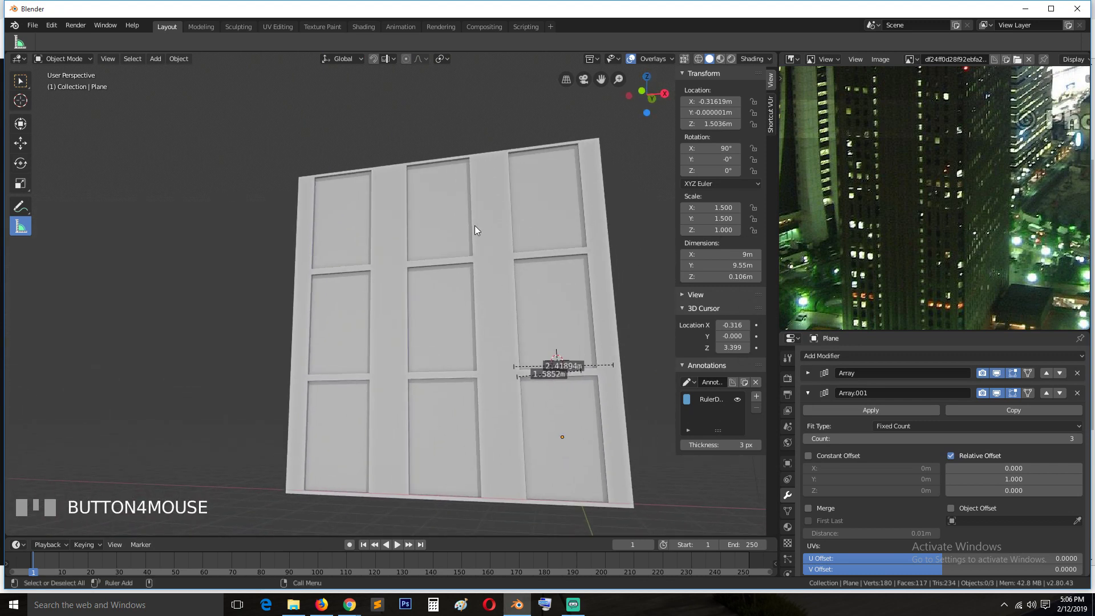
key(`)
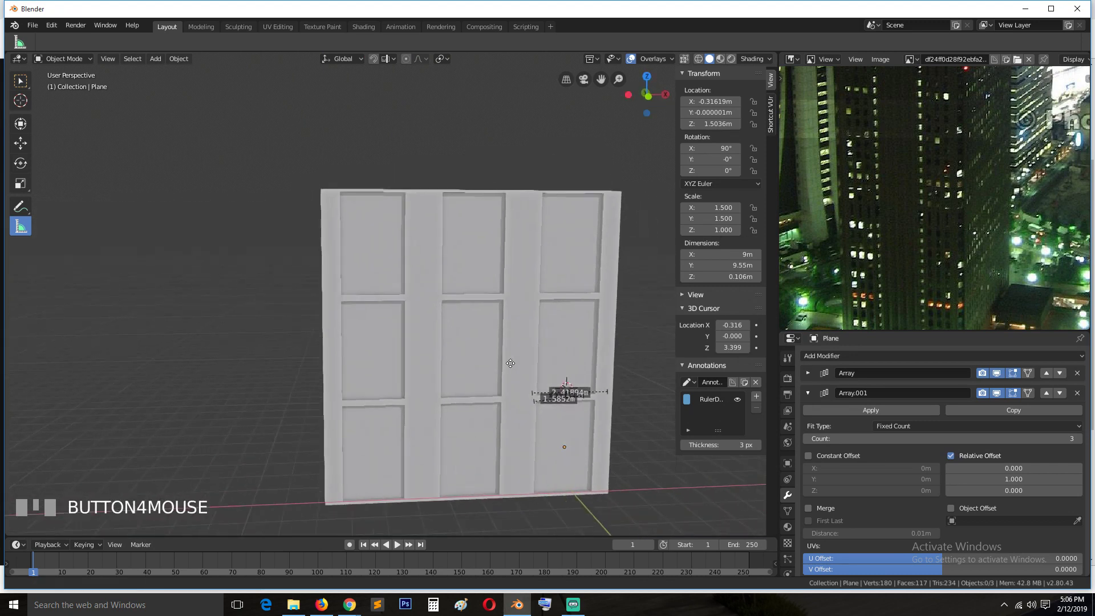
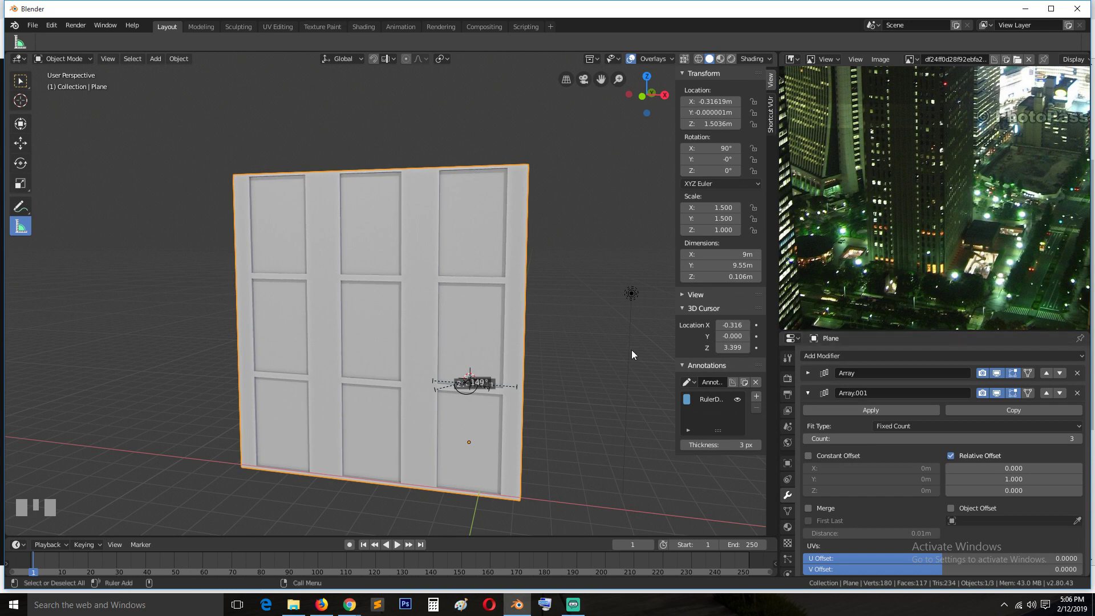
Step: Apply both Array modifiers so the 3×3 grid becomes real merged mesh geometry
drag(815, 376, 829, 397)
drag(828, 390, 465, 322)
key(KP_1)
scroll(up, 3)
key(Tab)
key(a)
drag(465, 321, 415, 340)
key(`)
key(2)
Step: Inspect the applied facade mesh in Edit Mode and move to the UV Editing workspace
right_click(413, 312)
scroll(down, 3)
key(alt+a)
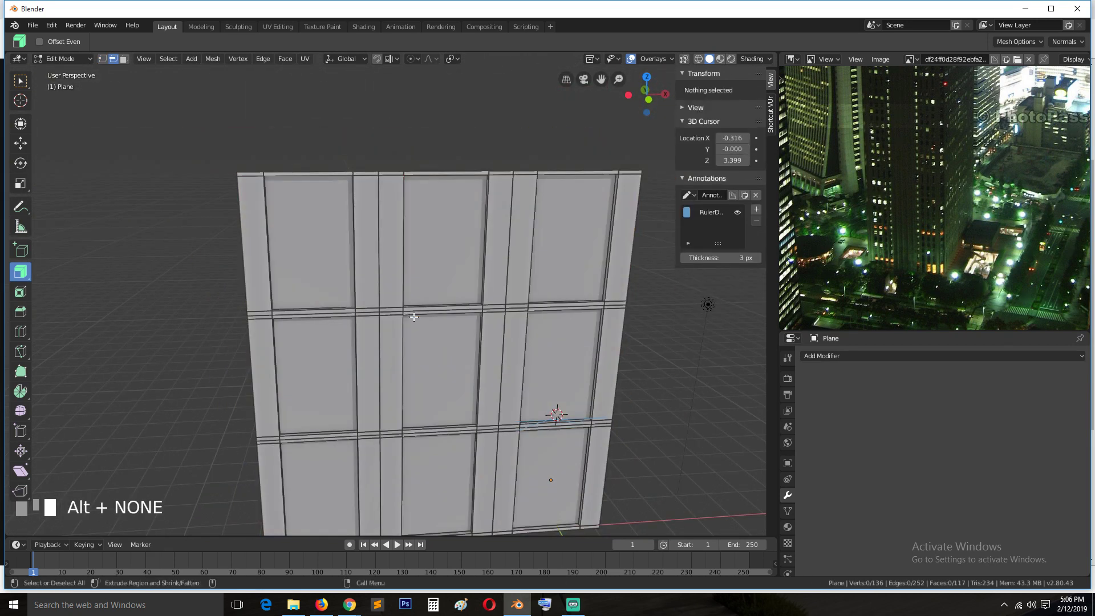
key(KP_1)
scroll(up, 3)
scroll(up, 3)
scroll(down, 3)
key(Tab)
key(`)
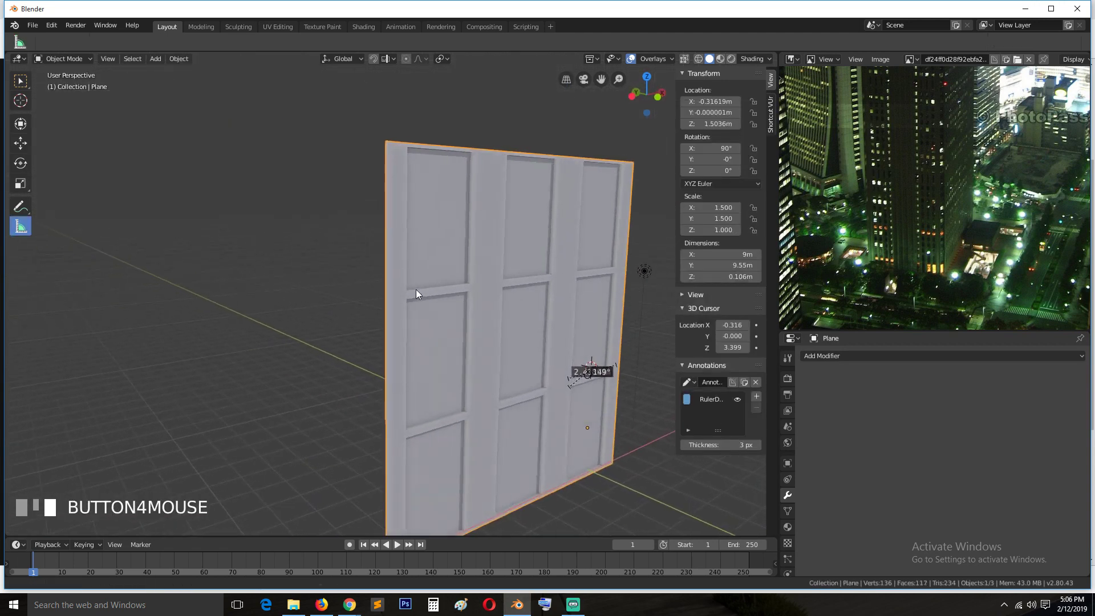
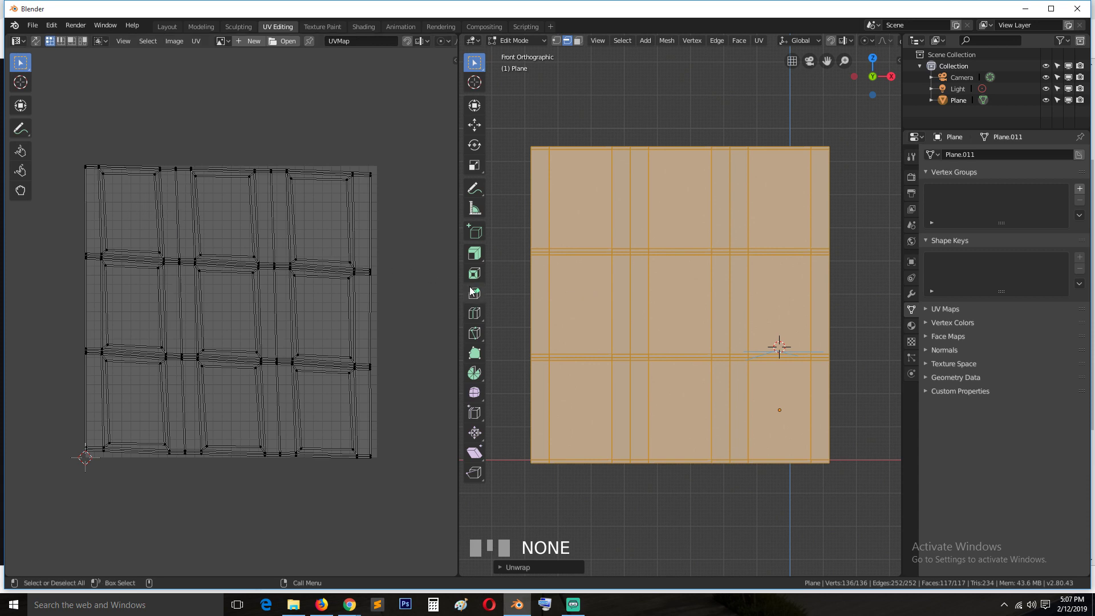
Step: Select the recessed panel faces, grow then shrink the selection, and mark their border edges as seams
key(`)
drag(609, 341, 692, 336)
key(alt+a)
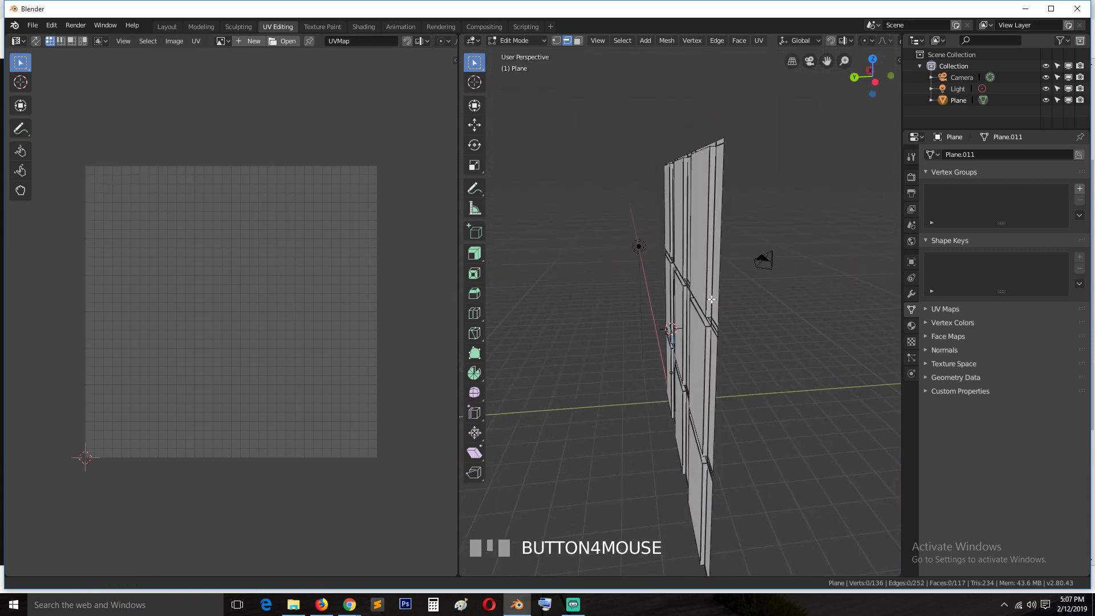
key(`)
scroll(up, 3)
key(3)
click(734, 370)
key(`)
click(695, 244)
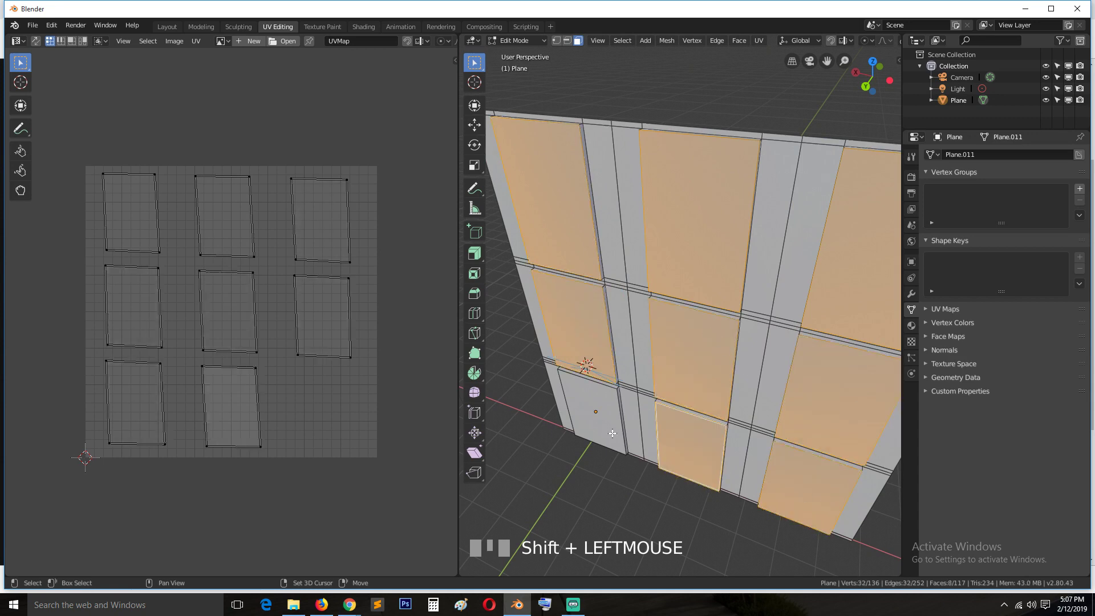
key(`)
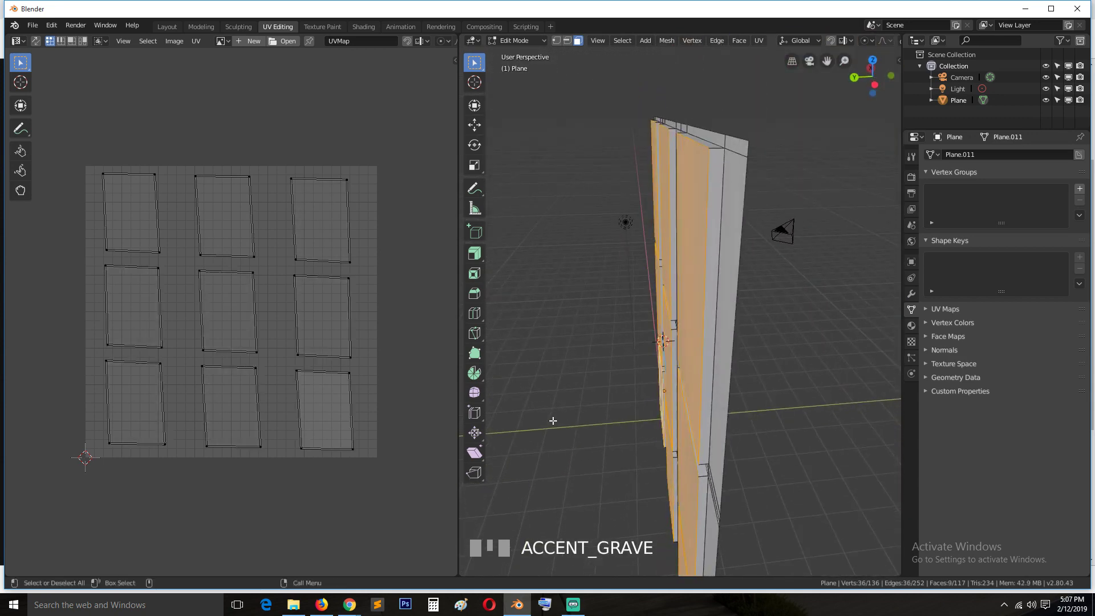
key(ctrl+KP_Add)
key(`)
drag(644, 283, 663, 210)
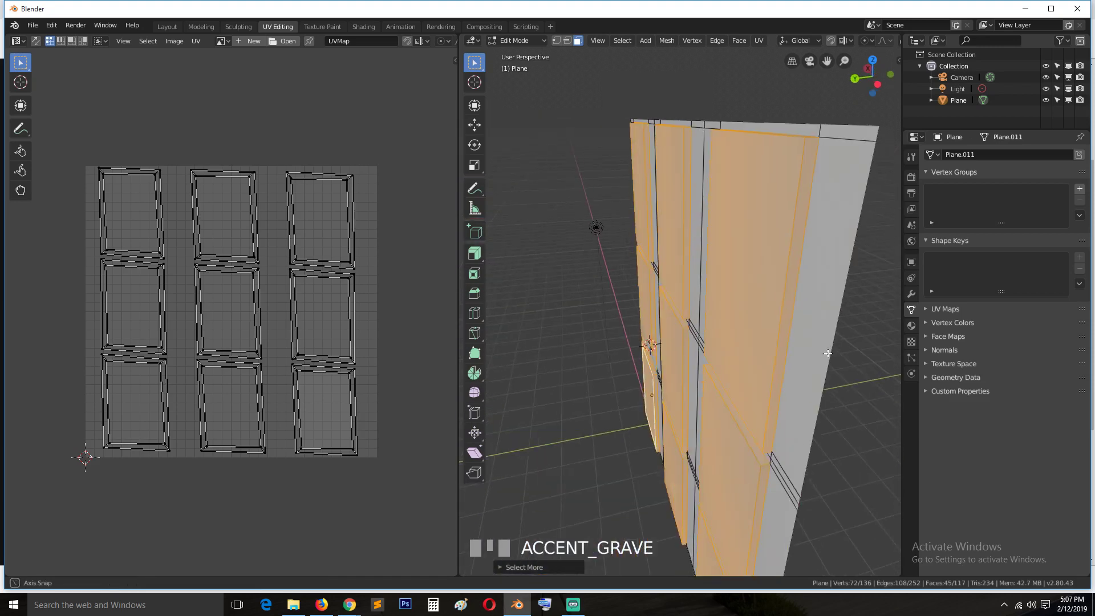
key(ctrl+KP_Subtract)
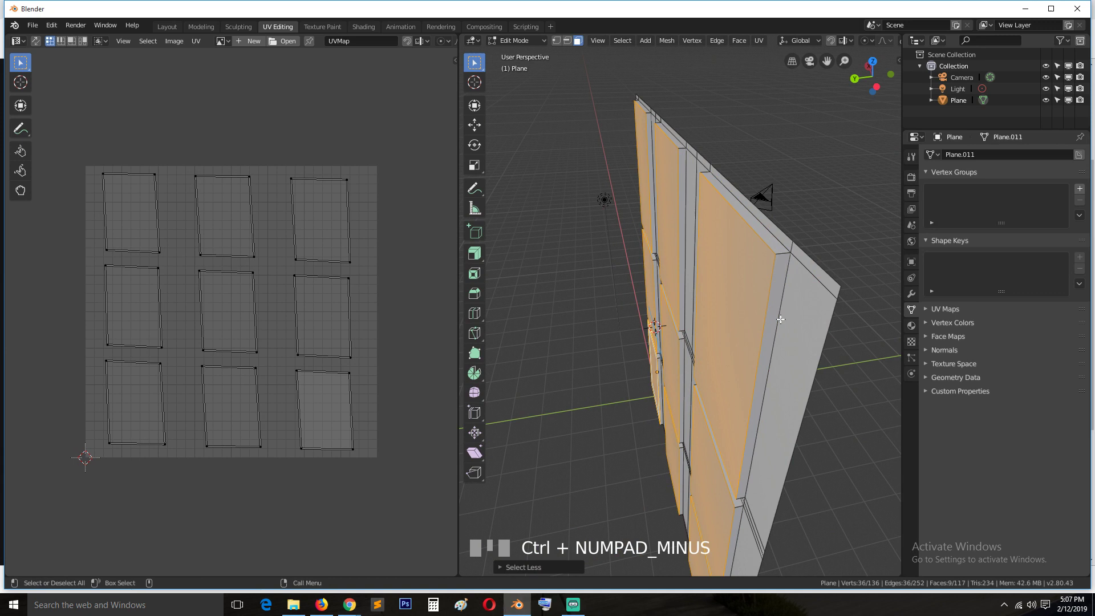
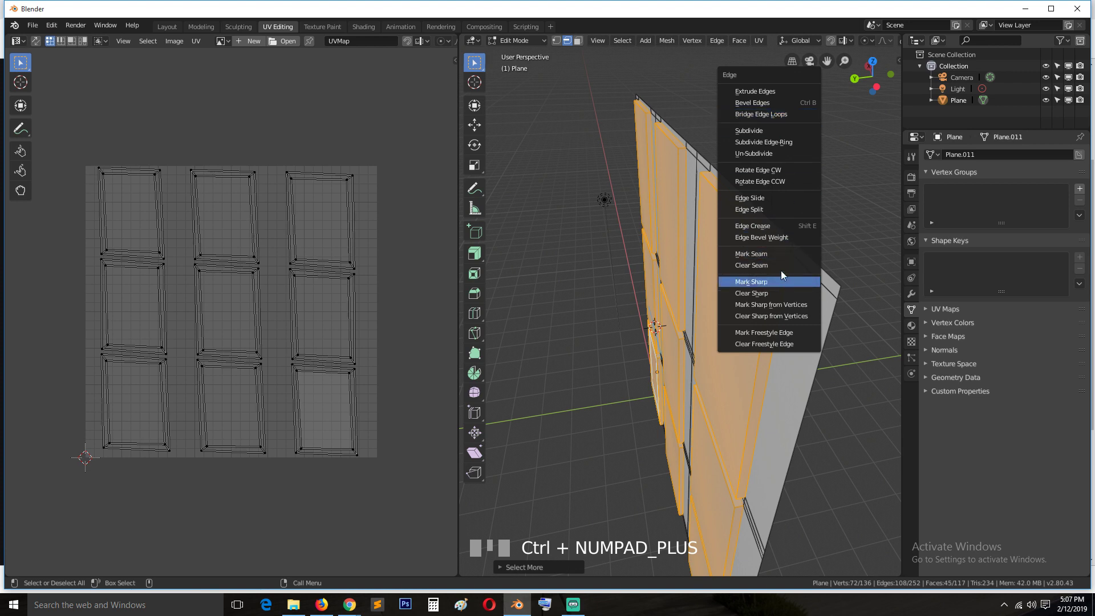
key(`)
Step: Select the whole facade mesh, check the seams from the side, and unwrap it into UV islands
key(a)
key(KP_1)
scroll(down, 3)
scroll(up, 3)
key(`)
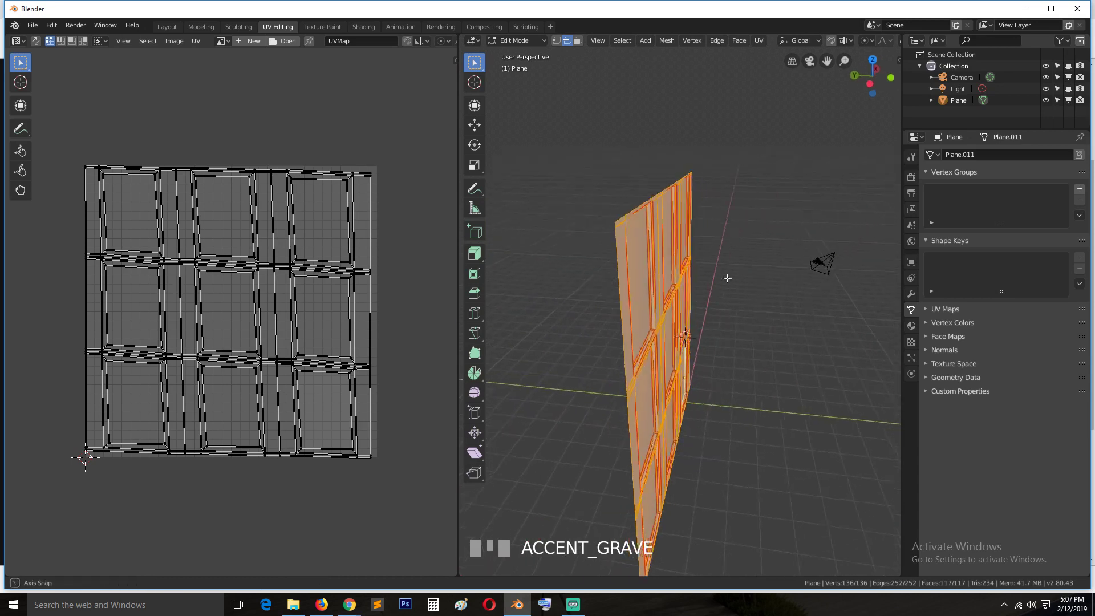
key(alt+a)
scroll(up, 3)
key(`)
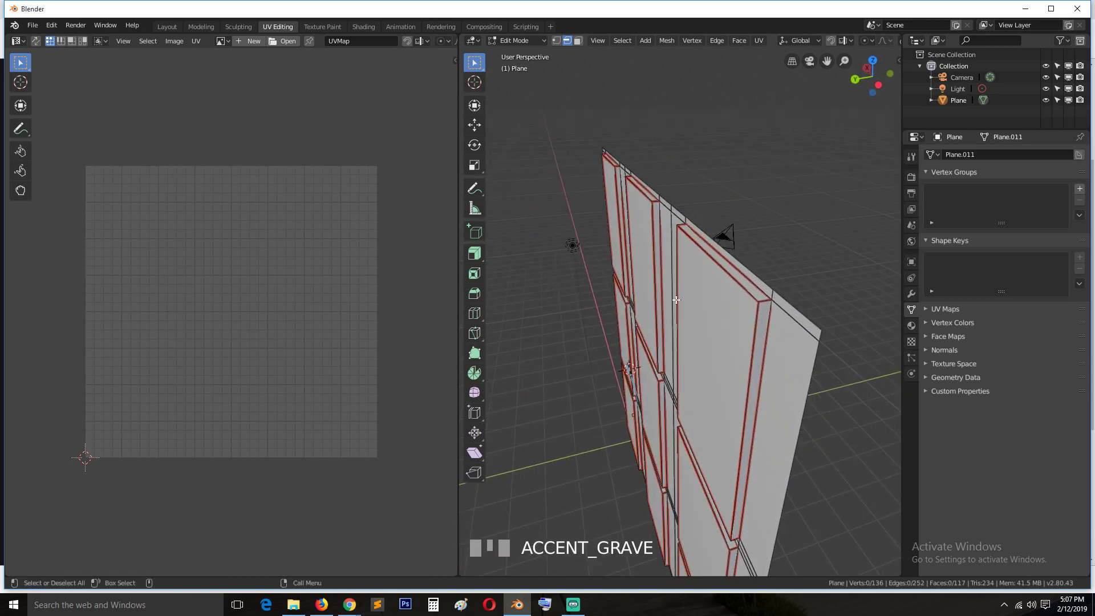
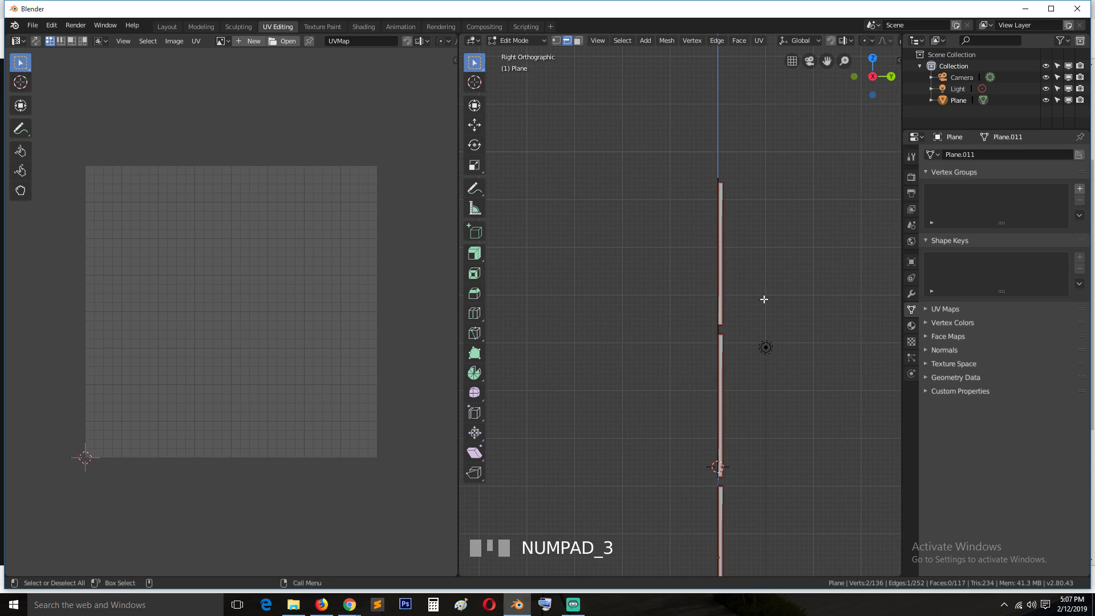
key(1)
scroll(up, 3)
key(`)
key(a)
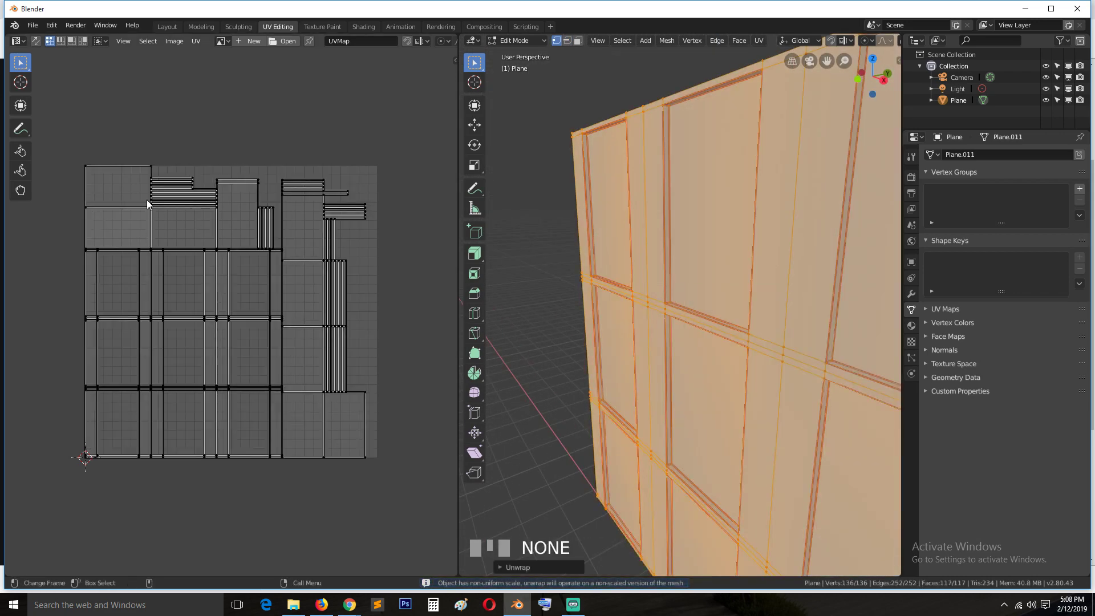
Step: Pick border edges and faces near the top and review the unwrap from front and side views
key(`)
key(2)
click(712, 90)
key(3)
click(692, 91)
key(a)
key(KP_1)
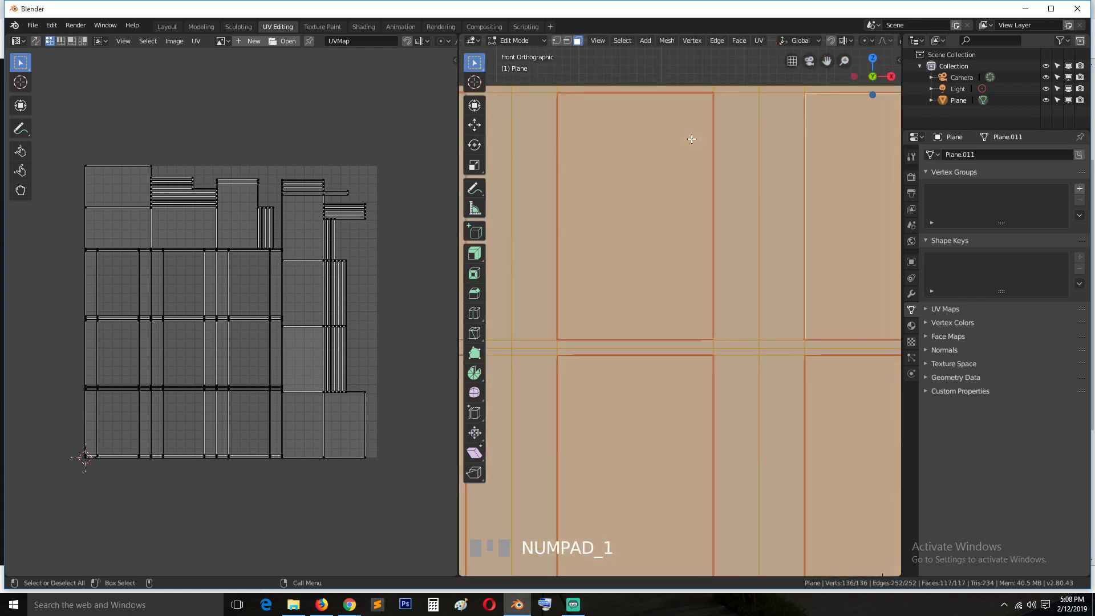
key(KP_3)
key(`)
key(alt+a)
Step: Select further groove edges one by one across the facade, checking them from side orthographic views
click(677, 70)
key(2)
click(665, 81)
key(`)
click(623, 114)
key(`)
click(712, 130)
key(`)
click(760, 295)
key(alt+a)
click(801, 289)
key(KP_1)
scroll(down, 3)
key(KP_3)
scroll(up, 3)
key(1)
scroll(down, 3)
Step: Box-select the groove edges from the side and mark them as seams
scroll(down, 3)
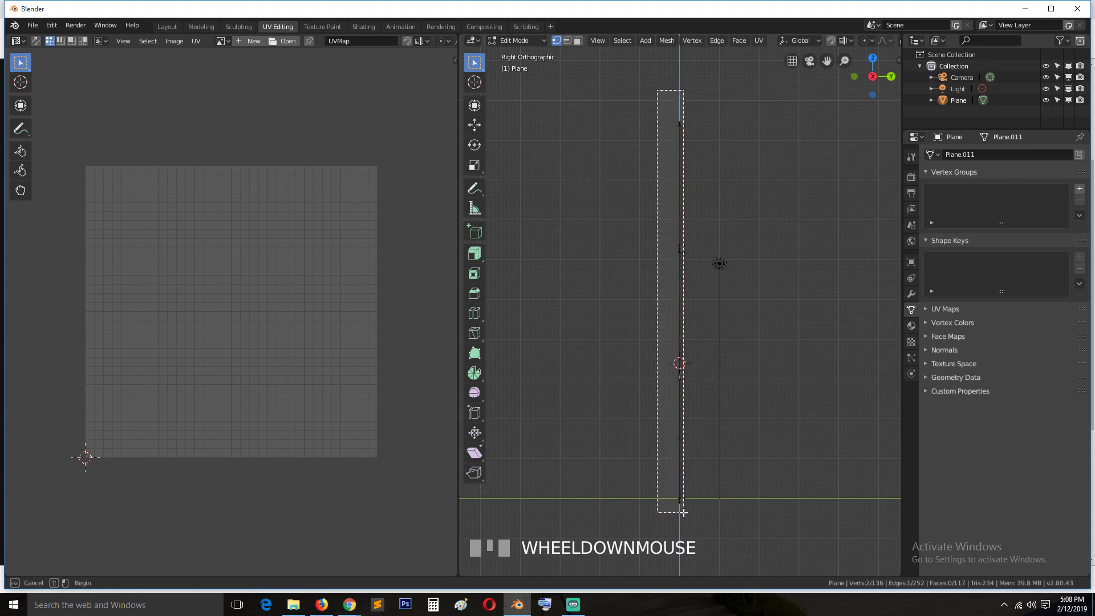
key(b)
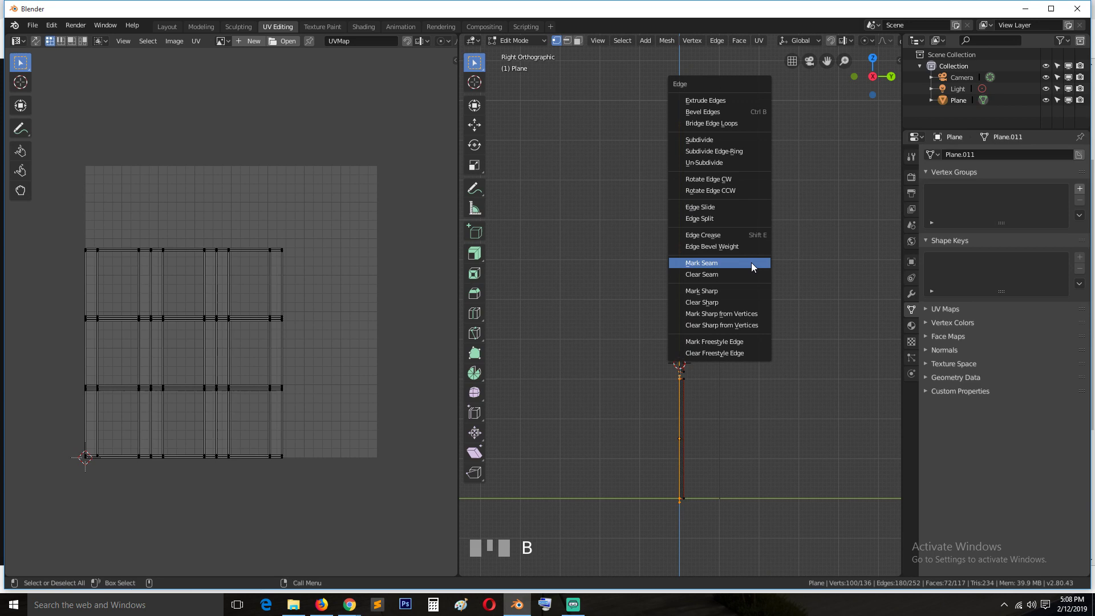
key(ctrl+e)
key(`)
key(a)
key(`)
key(alt+a)
key(`)
Step: Select the whole mesh, unwrap again with the new seams, and clear the selection
key(a)
key(u)
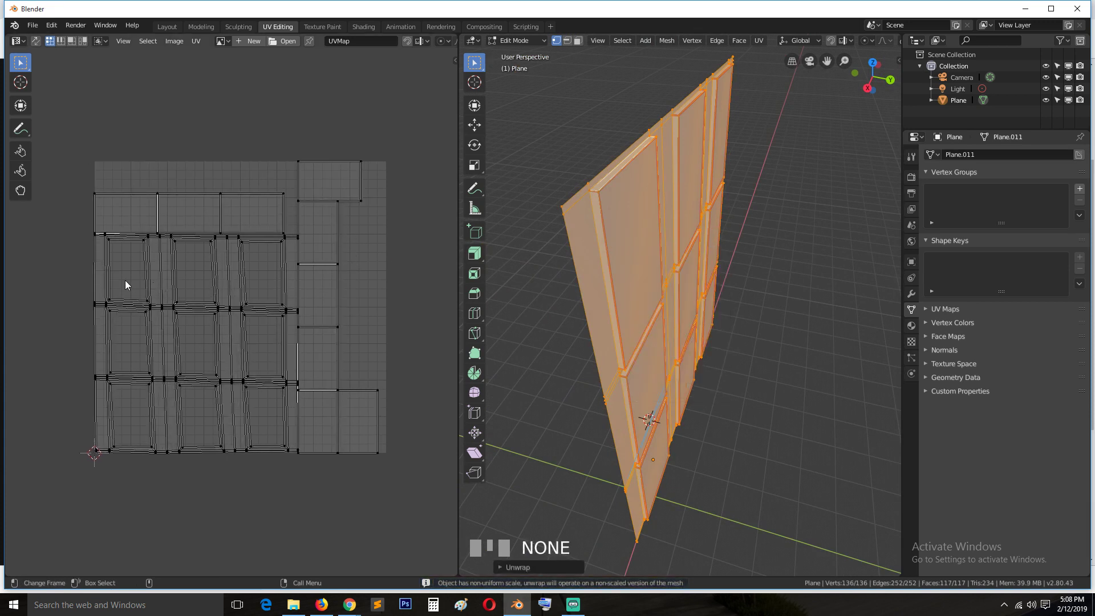
key(`)
key(alt+a)
key(3)
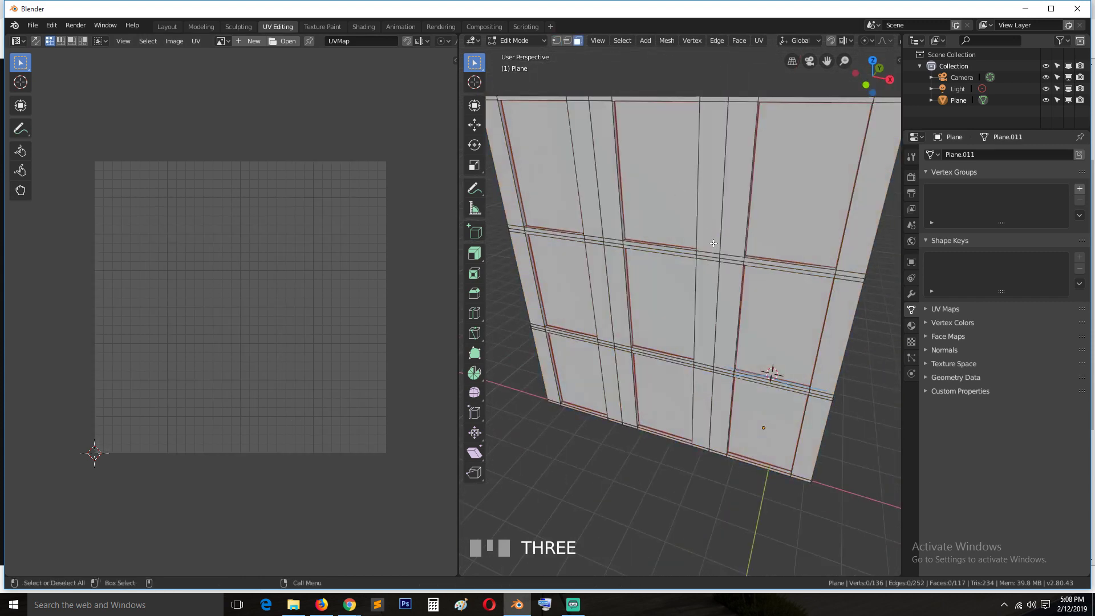
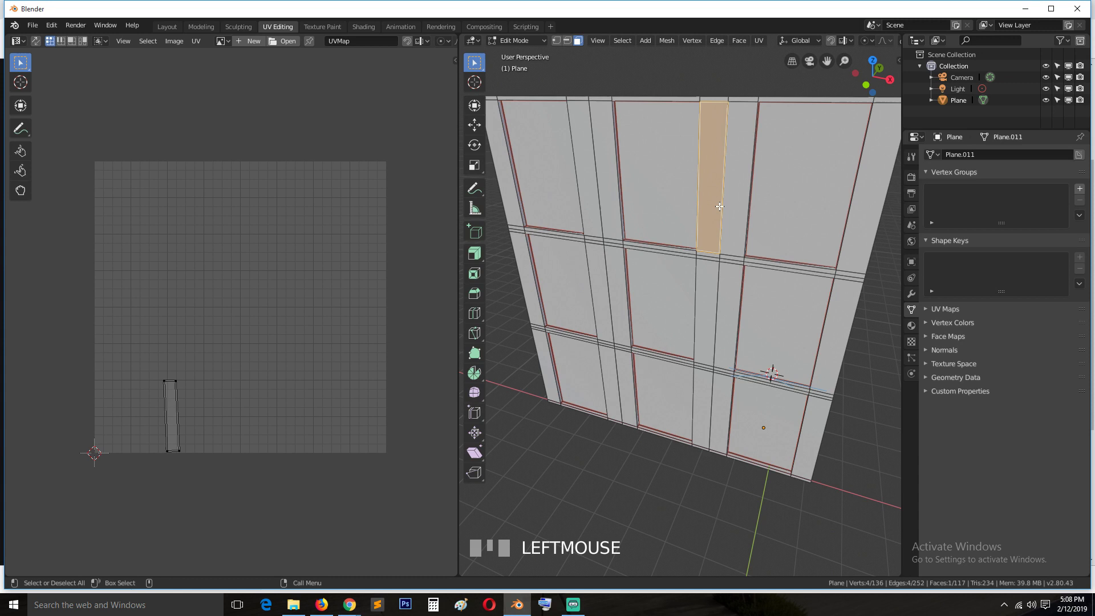
Step: Select the left and top border vertices of the UV layout and align them straight
key(l)
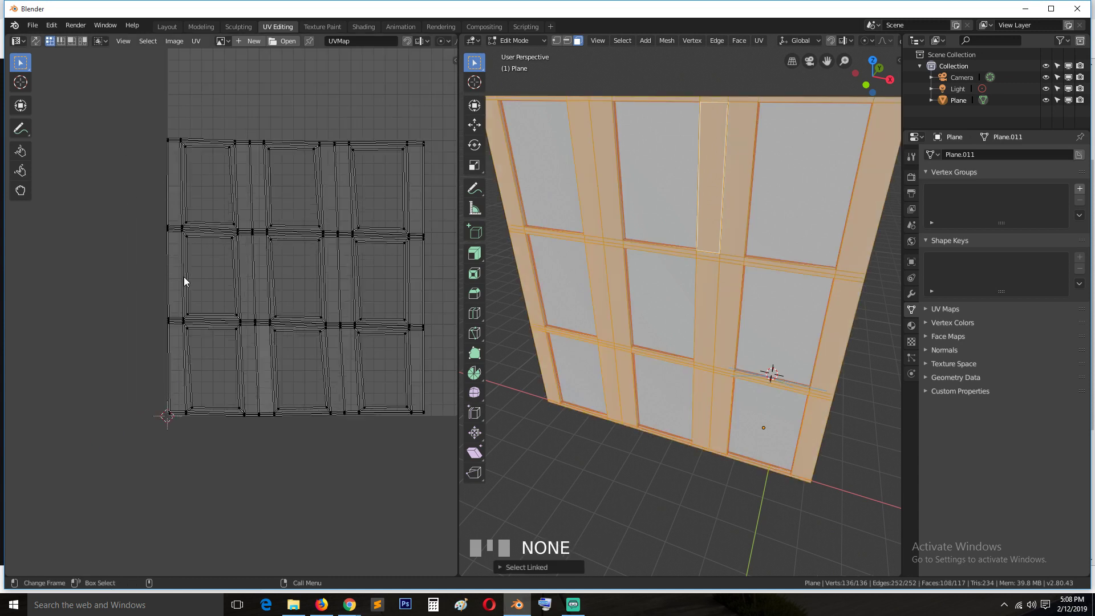
click(171, 214)
key(s)
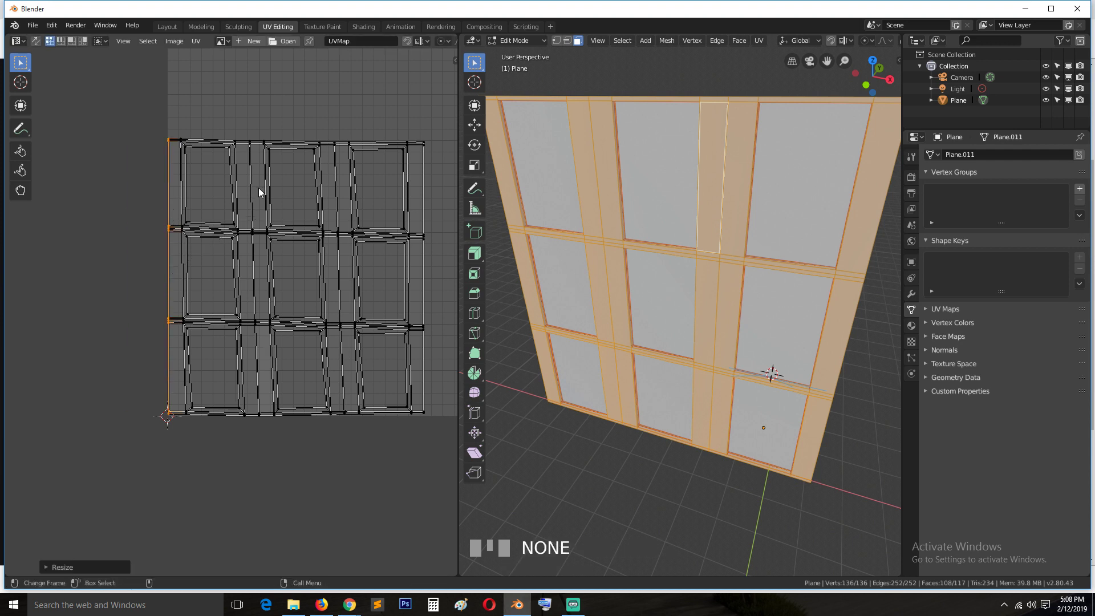
click(281, 145)
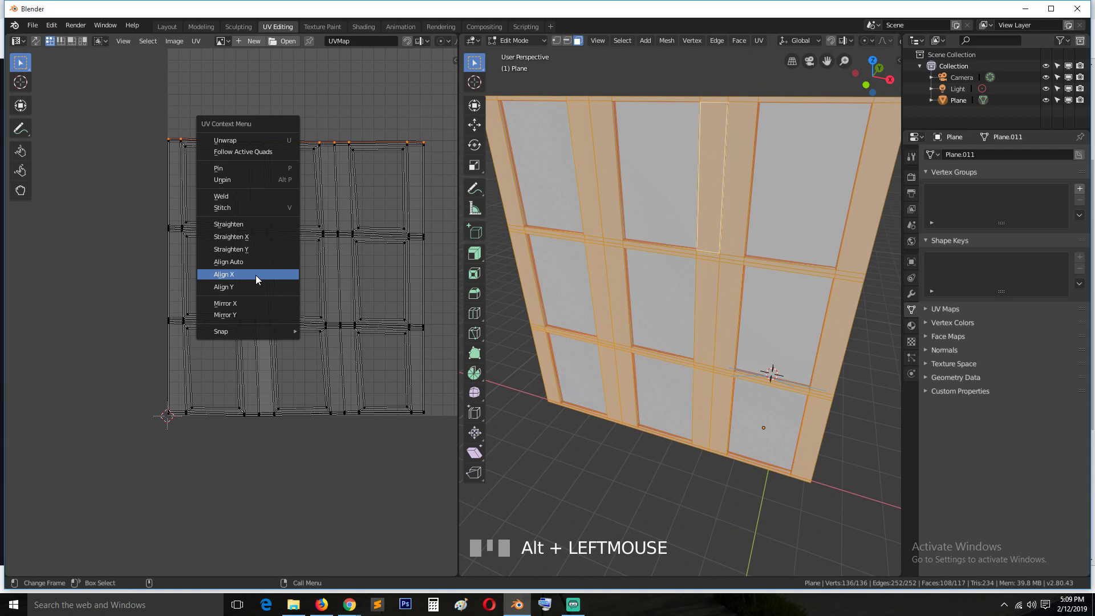
drag(261, 289, 164, 219)
click(164, 219)
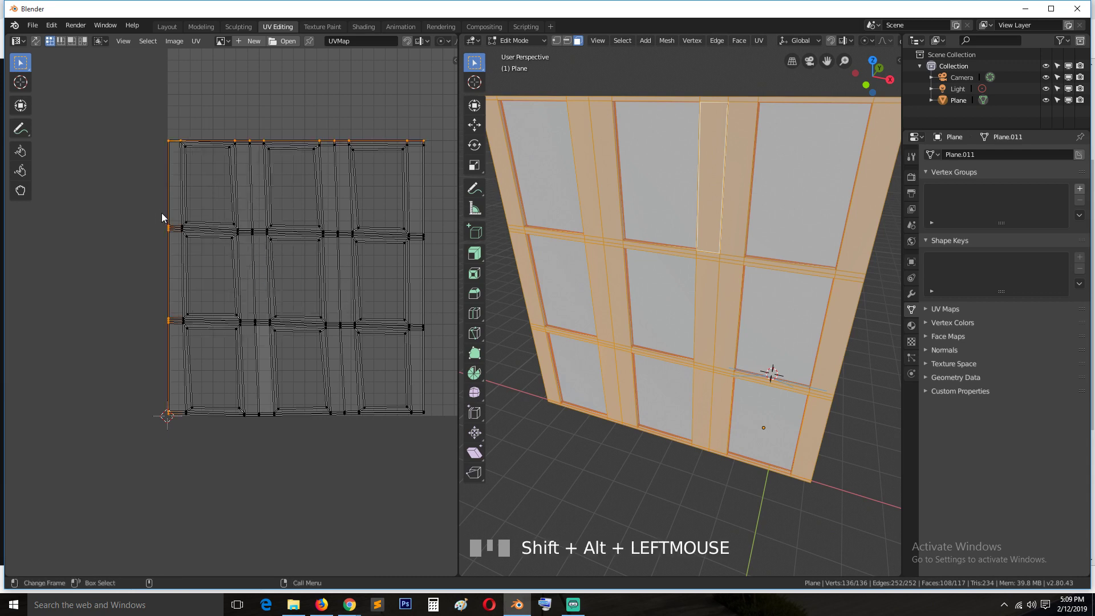
Step: Pin the straightened border vertices, select all and re-unwrap the layout around them
key(p)
key(p)
key(a)
key(u)
key(alt+a)
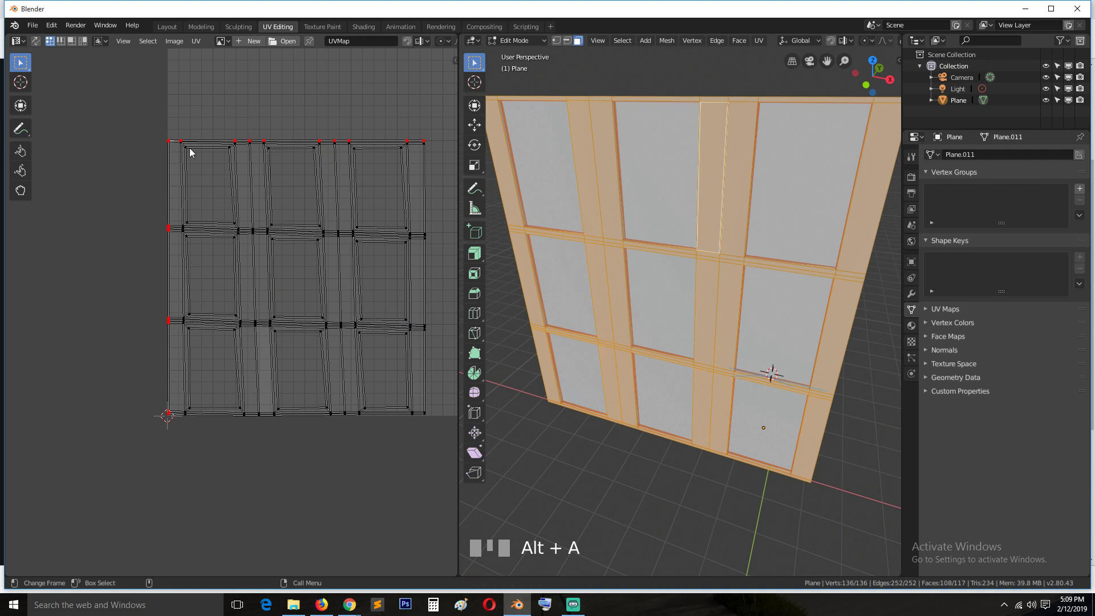
key(a)
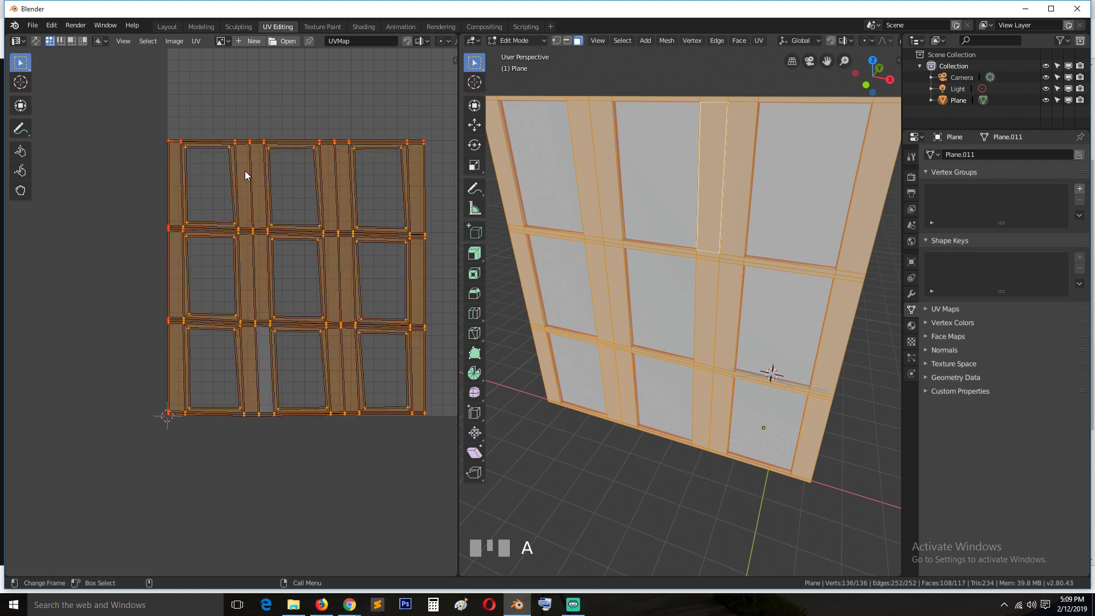
key(a)
click(184, 174)
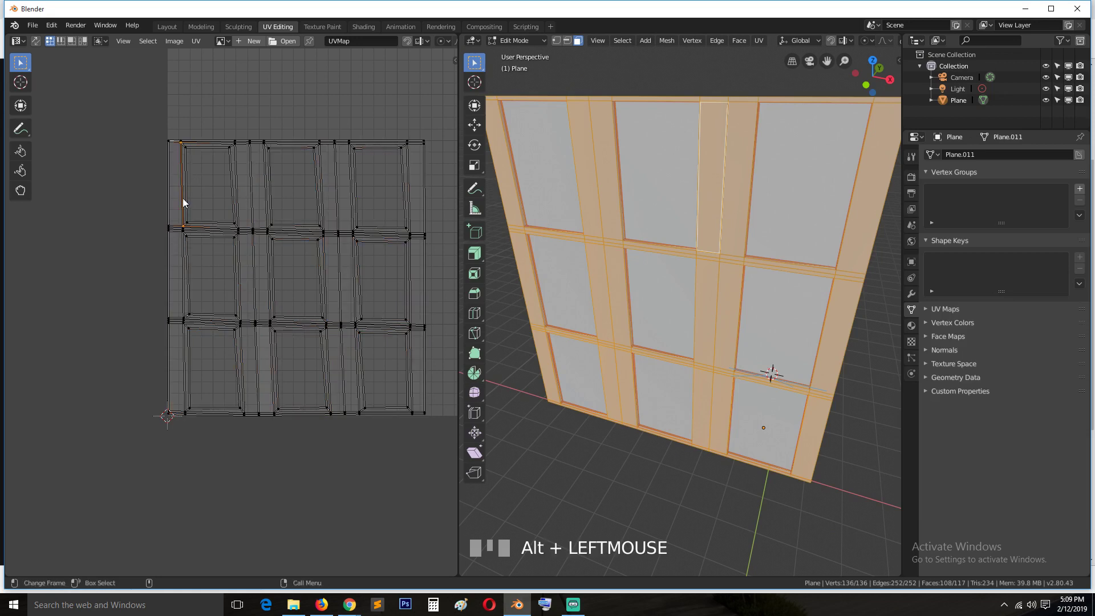
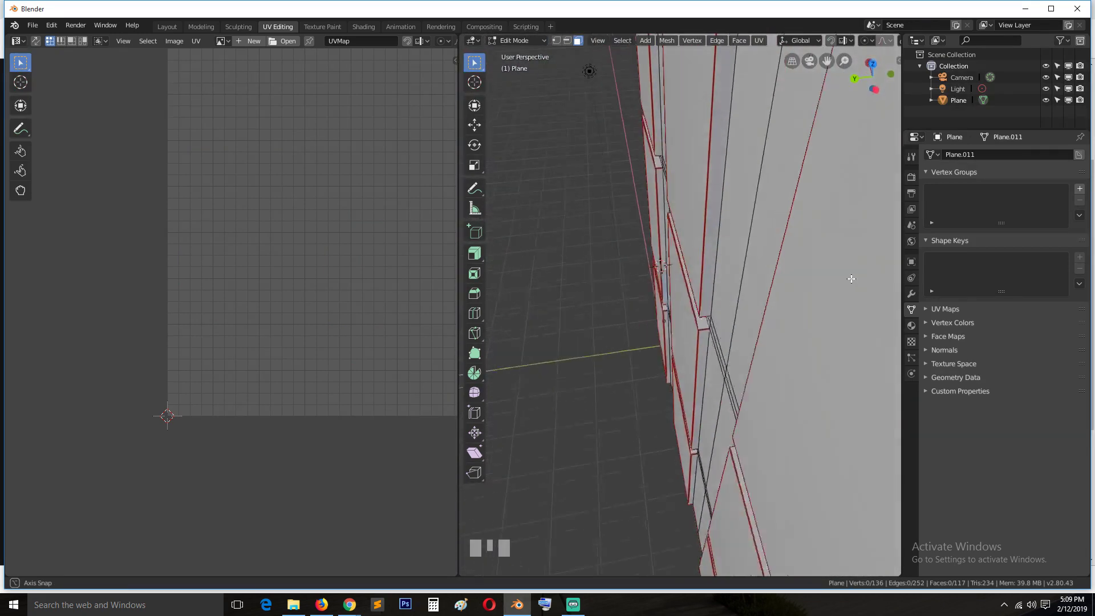
Step: Check the panel's seams by selecting and deselecting the mesh while orbiting, marking further frame edges as seams
scroll(down, 3)
key(`)
key(a)
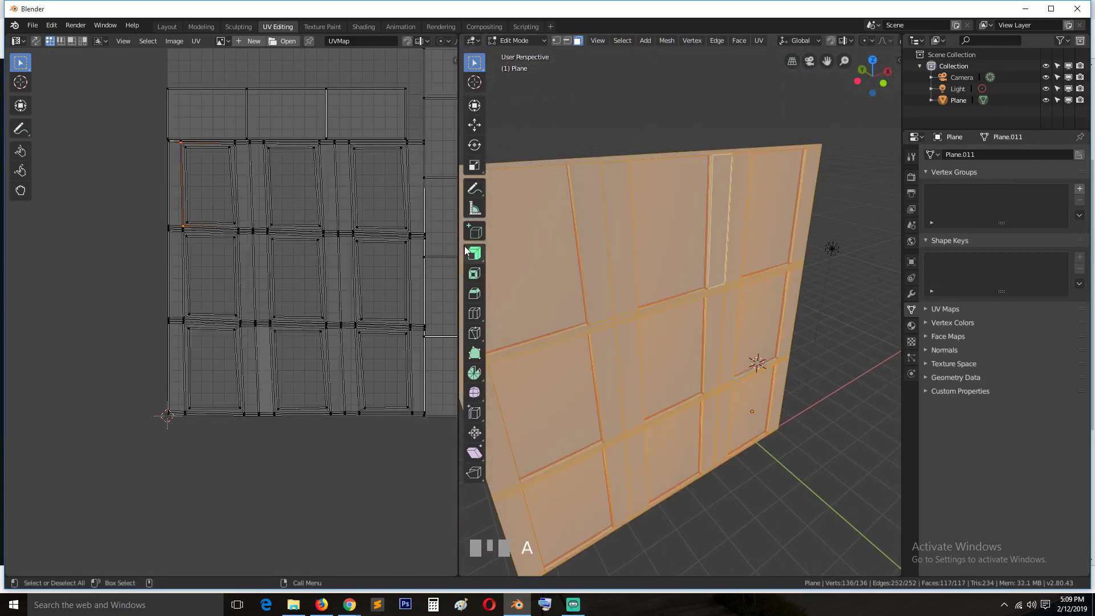
key(alt+a)
key(a)
key(`)
key(alt+a)
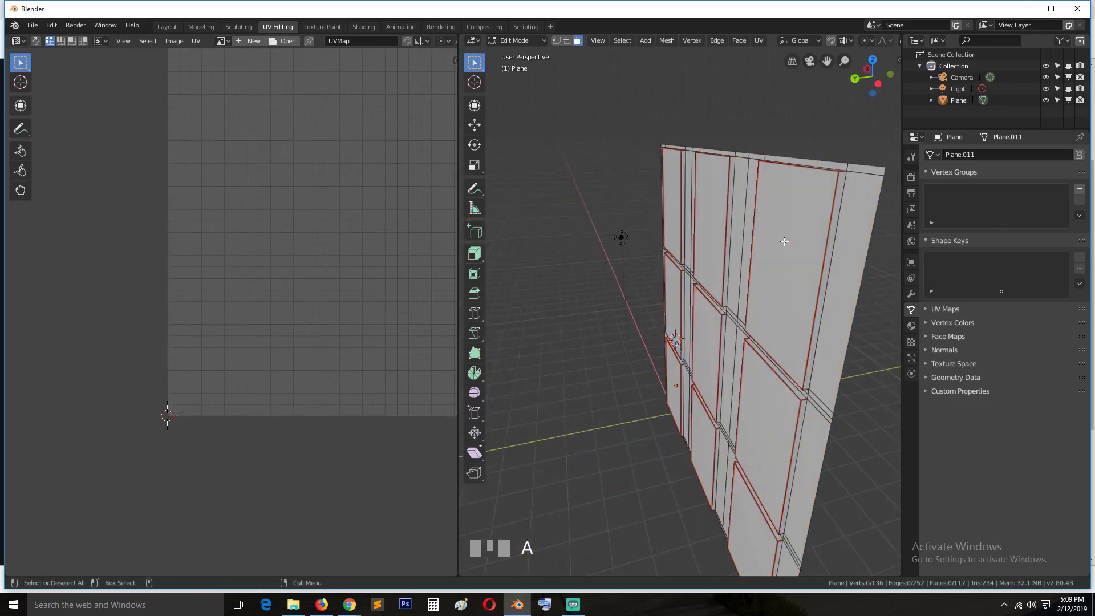
key(`)
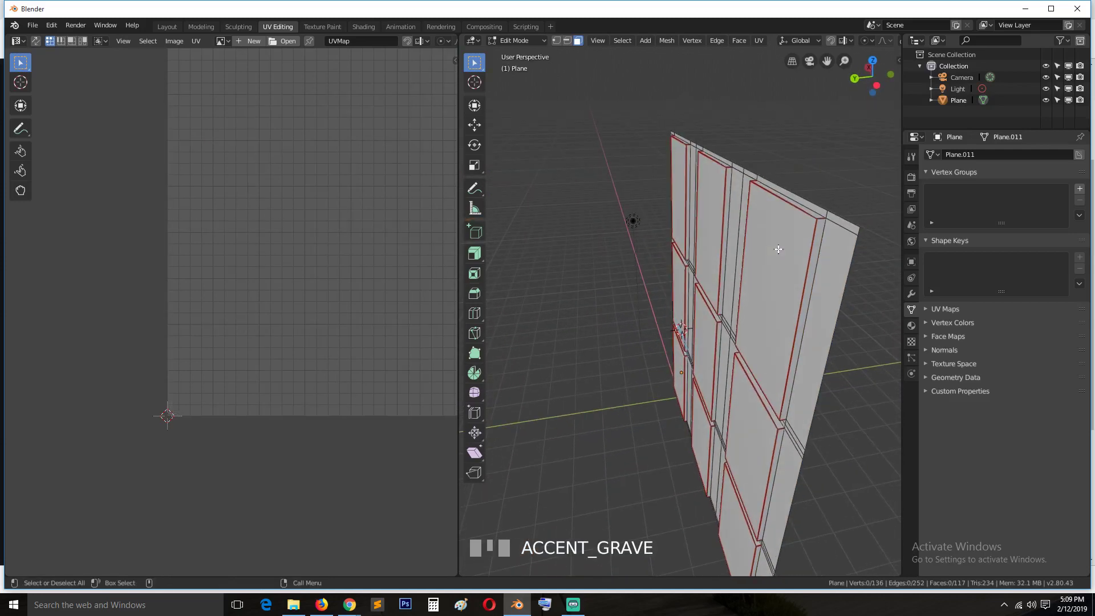
key(a)
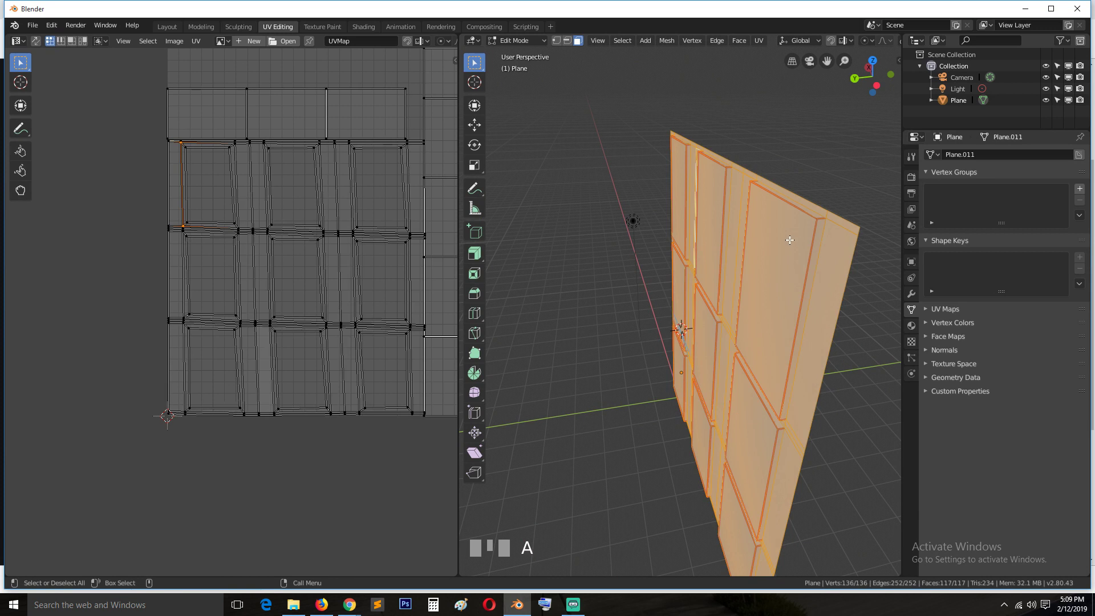
key(alt+a)
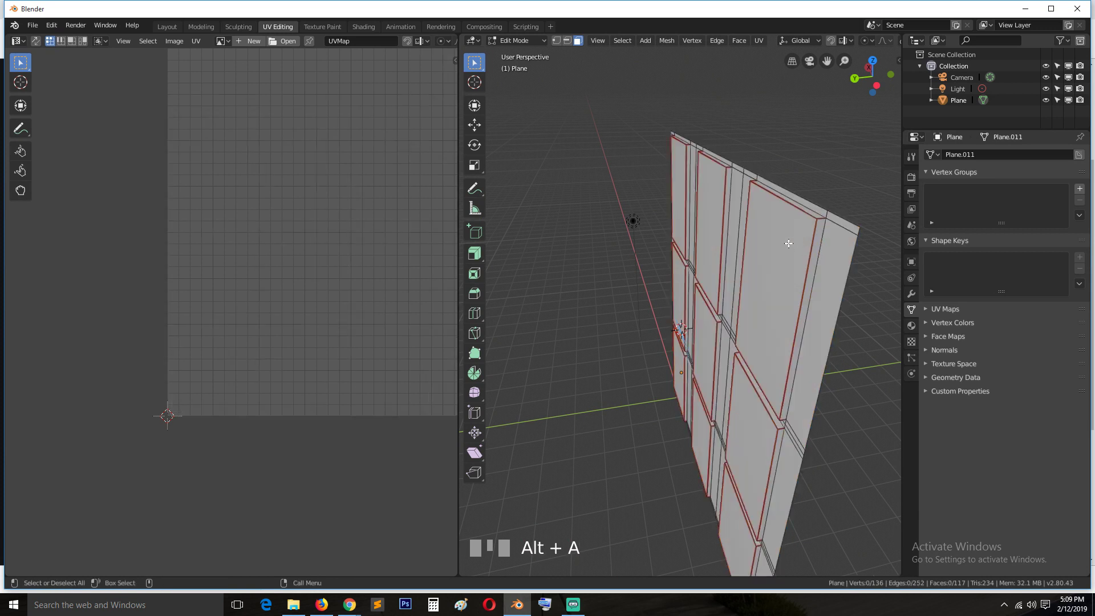
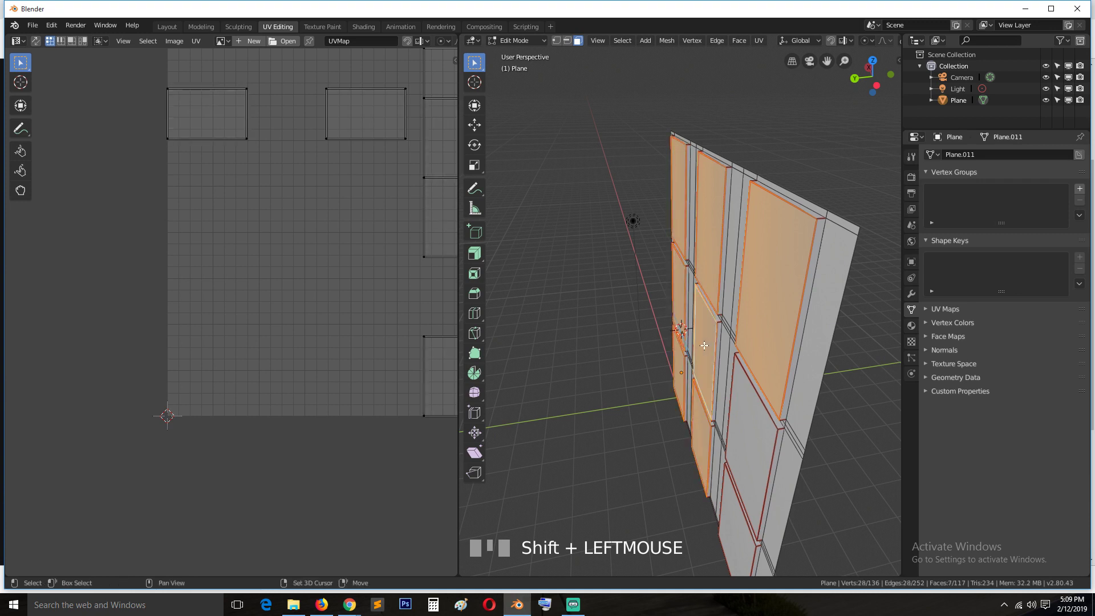
key(ctrl+KP_Add)
key(ctrl+e)
key(alt+a)
key(`)
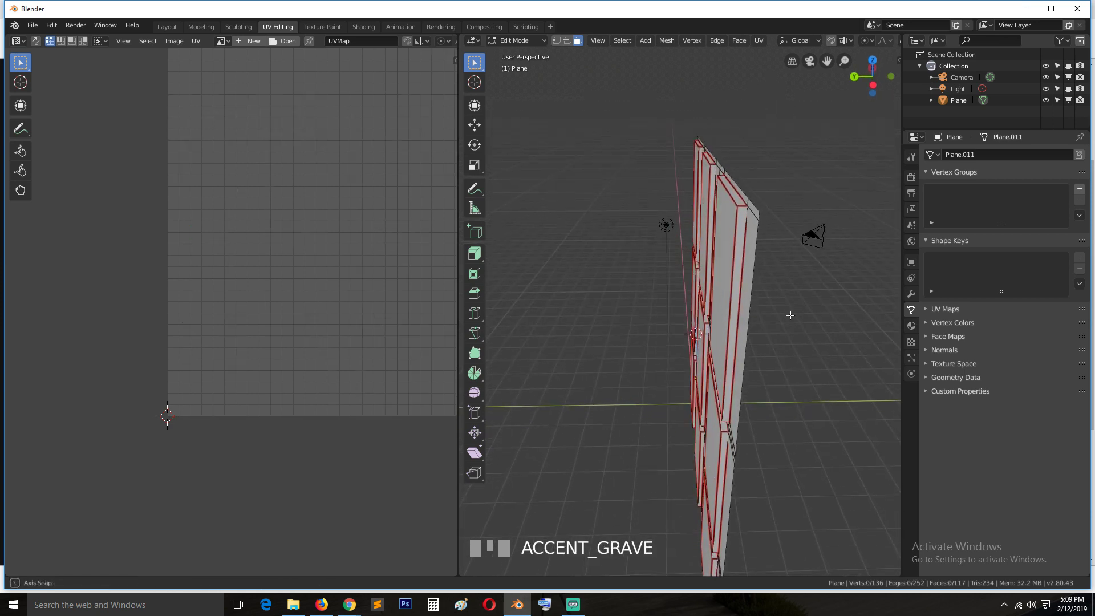
Step: From a side view pick individual panel faces, grow each to its connected piece and mark their edges as seams
key(KP_1)
key(KP_3)
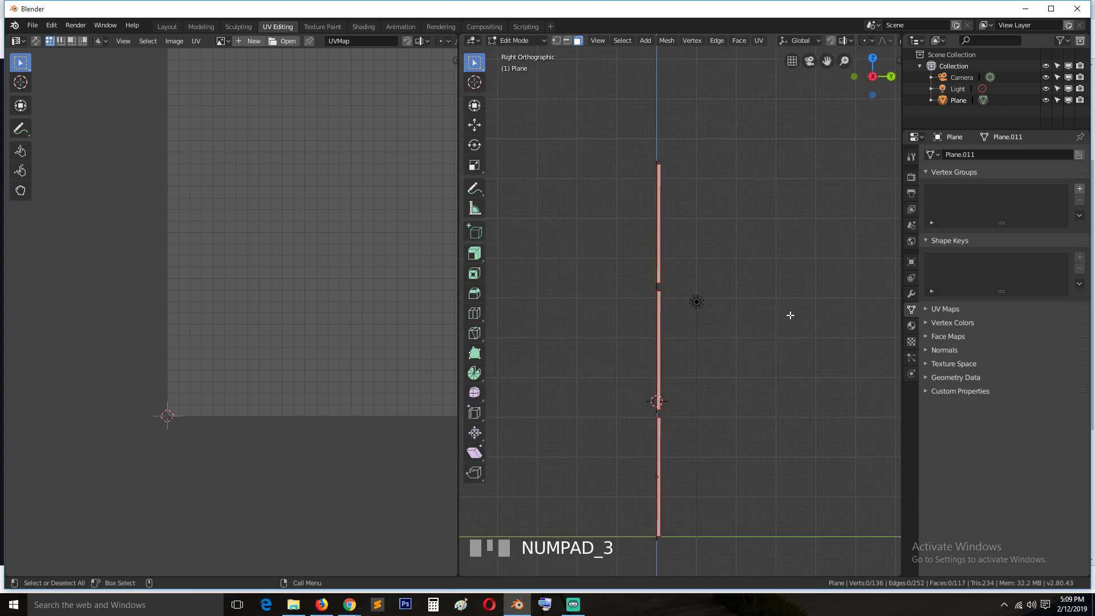
key(`)
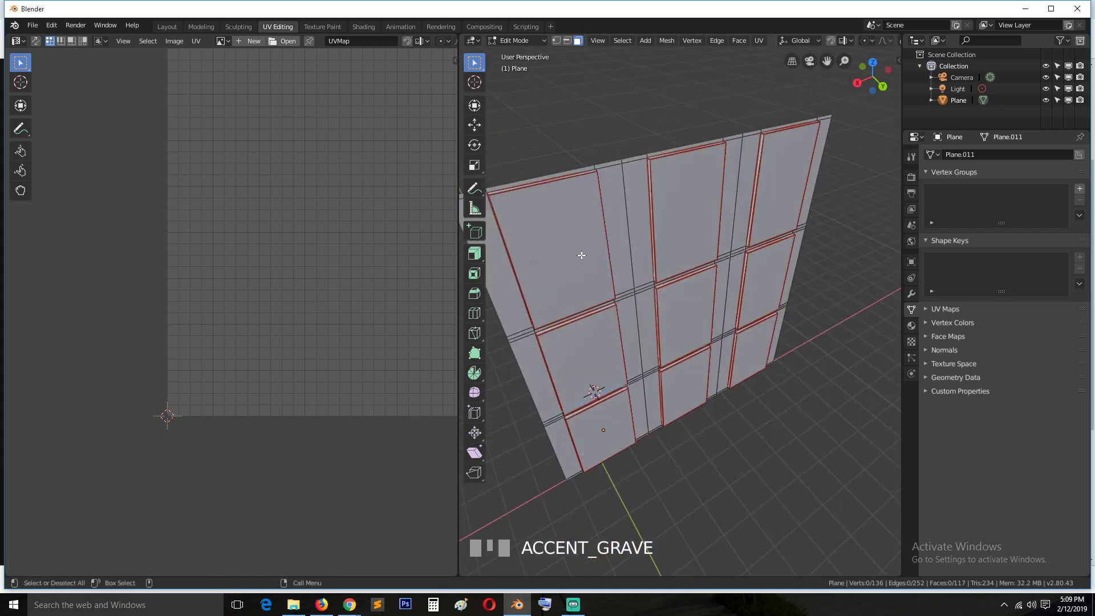
click(581, 252)
key(`)
click(661, 183)
key(`)
click(707, 317)
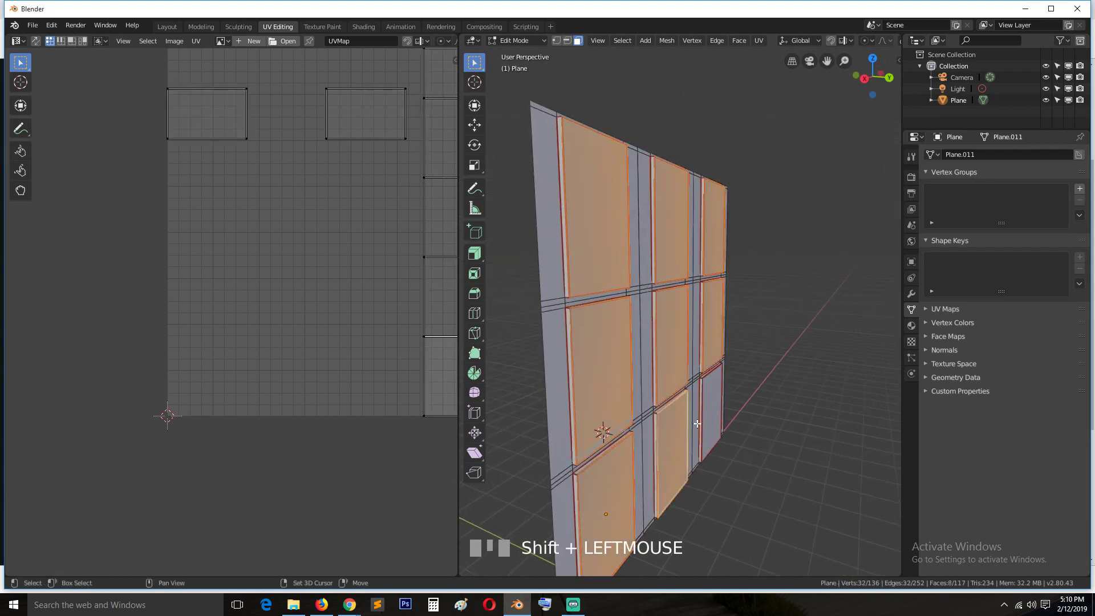
key(ctrl+e)
key(alt+a)
key(`)
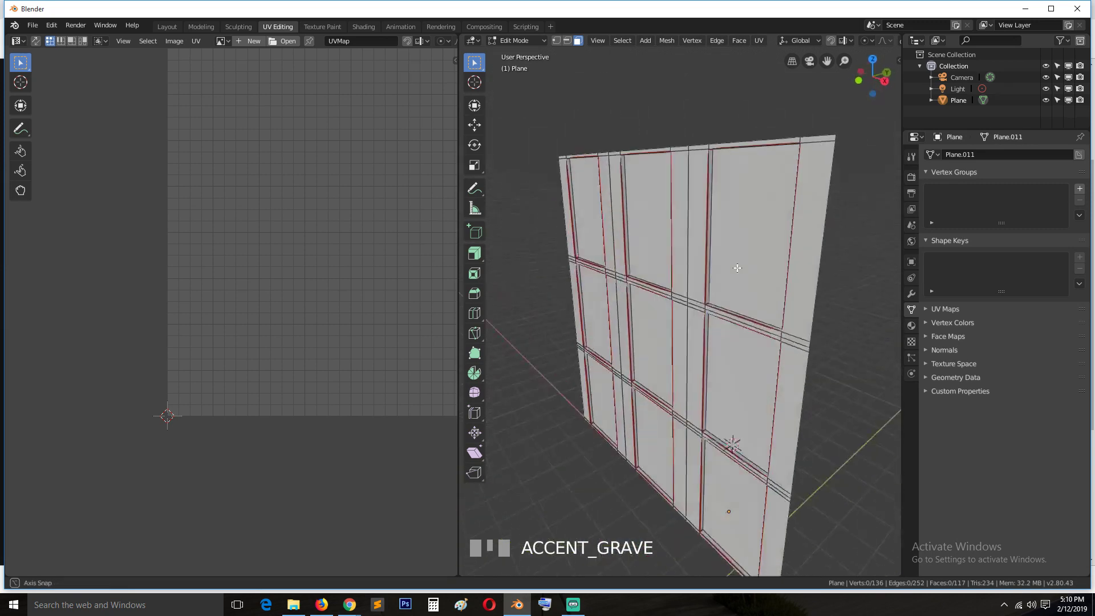
Step: Select the whole panel mesh and unwrap it along the marked seams into separate UV islands
key(a)
key(u)
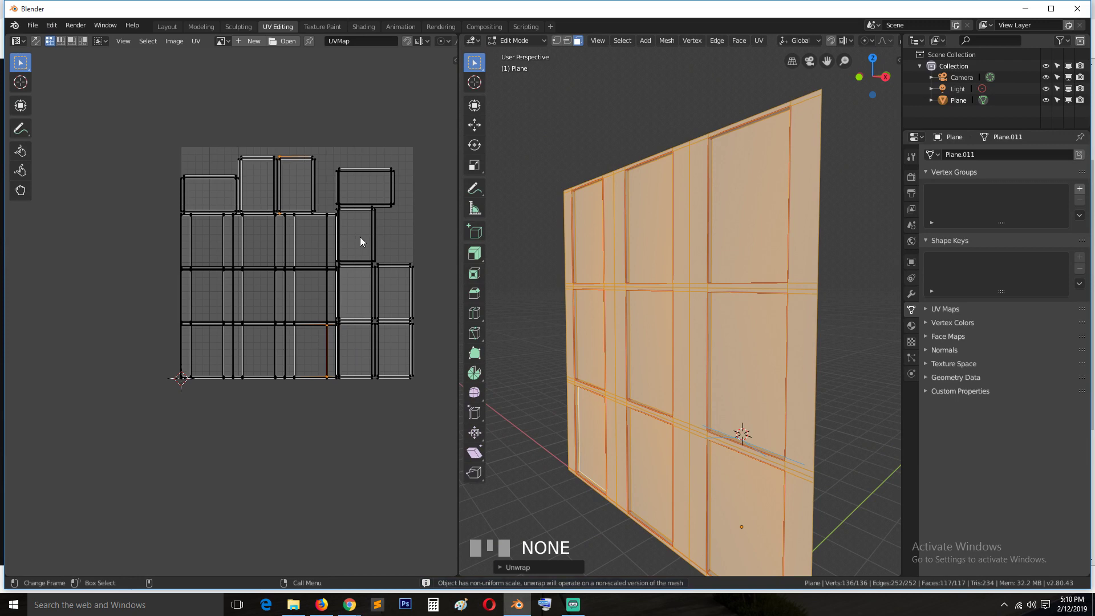
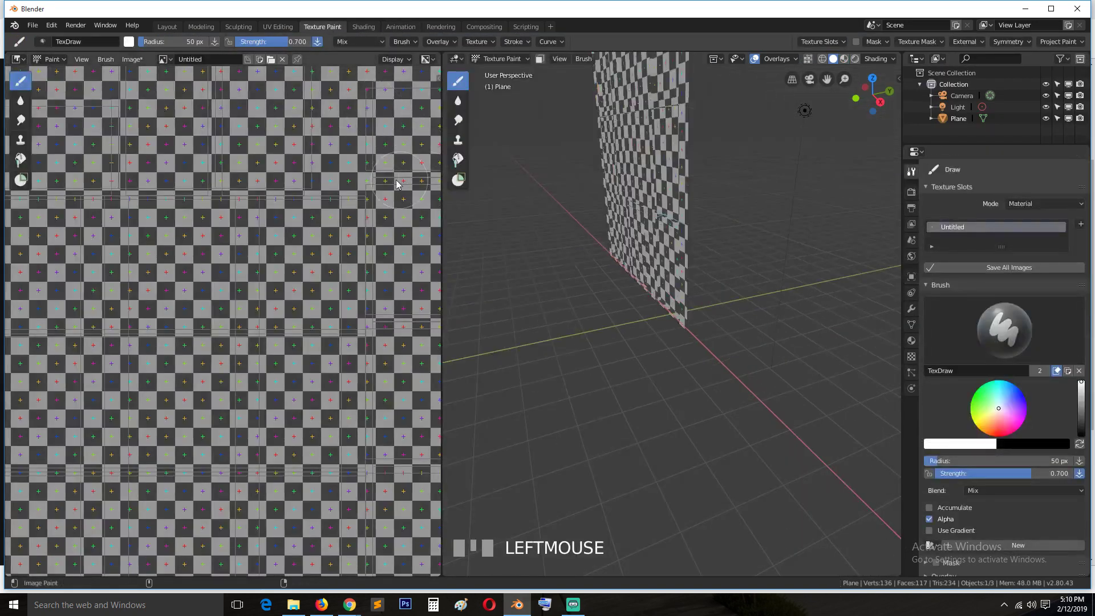
Step: Return to Edit Mode and the UV Editing workspace showing the islands over the checker image
key(Tab)
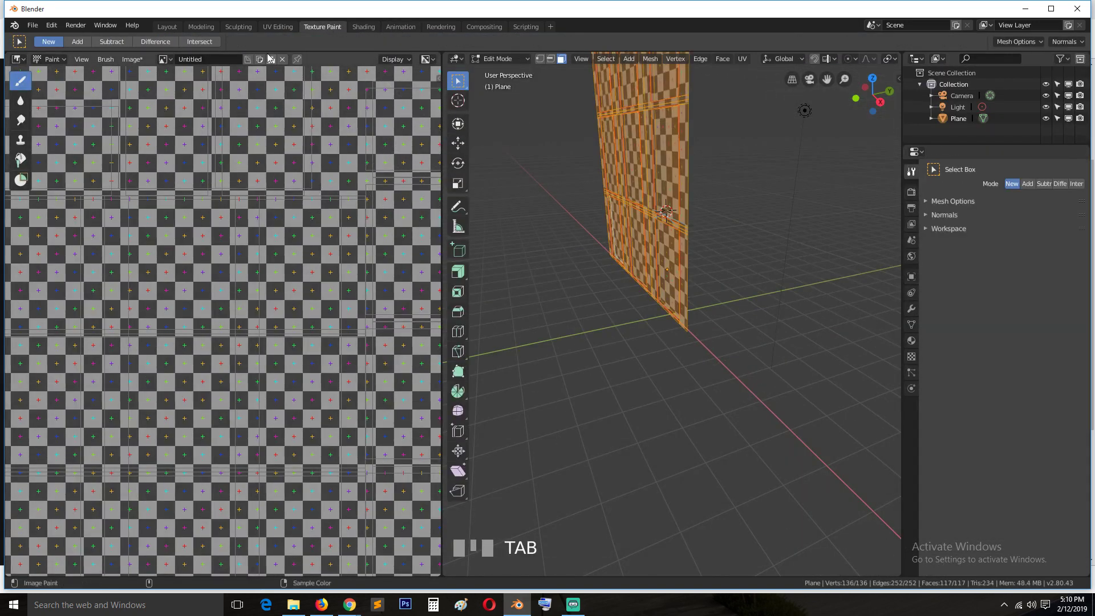
click(278, 35)
Step: In island select mode move and rotate a top-row island step by step, dropping it into the second-row gap
key(a)
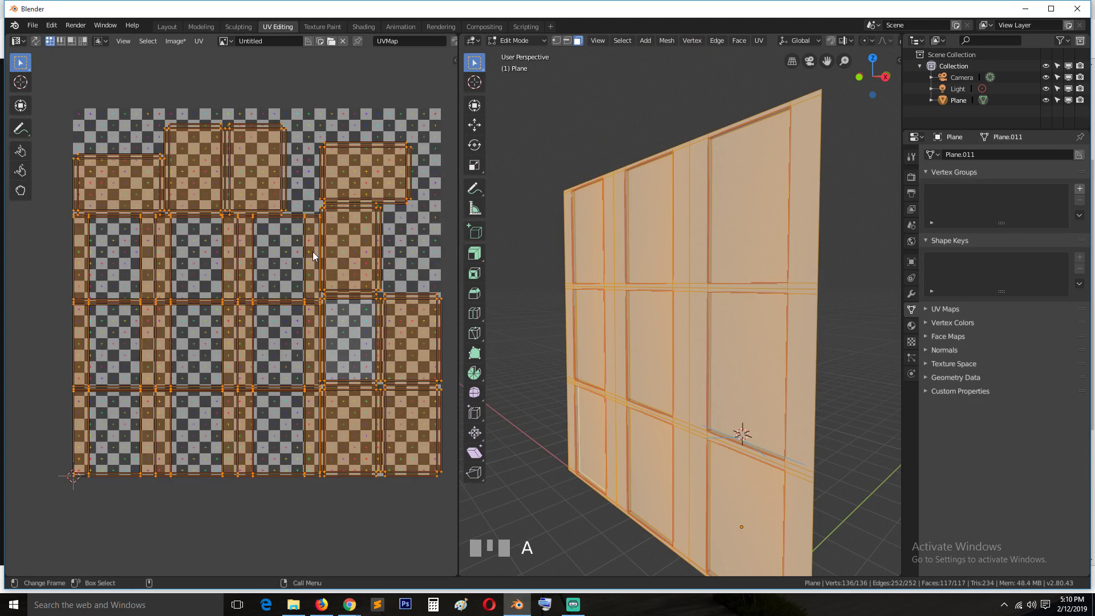
click(146, 178)
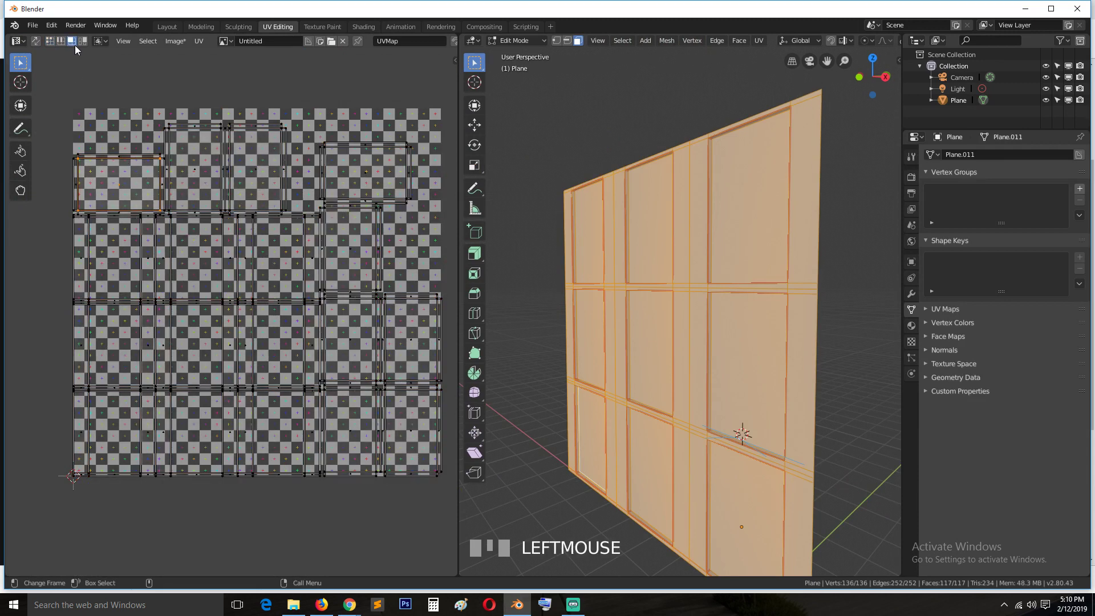
key(r)
click(131, 182)
key(g)
click(138, 175)
key(g)
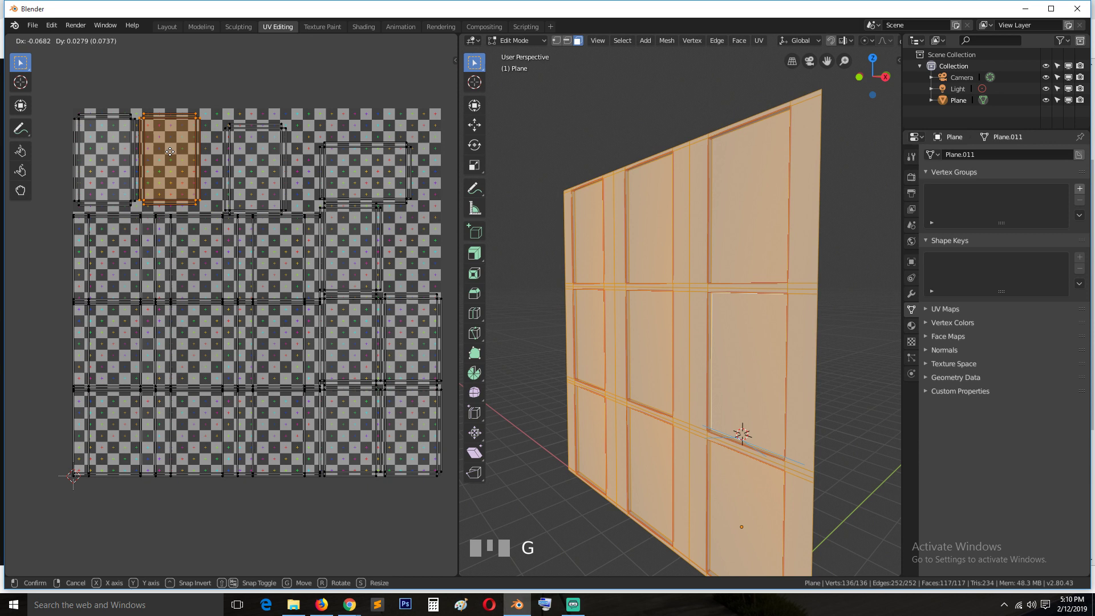
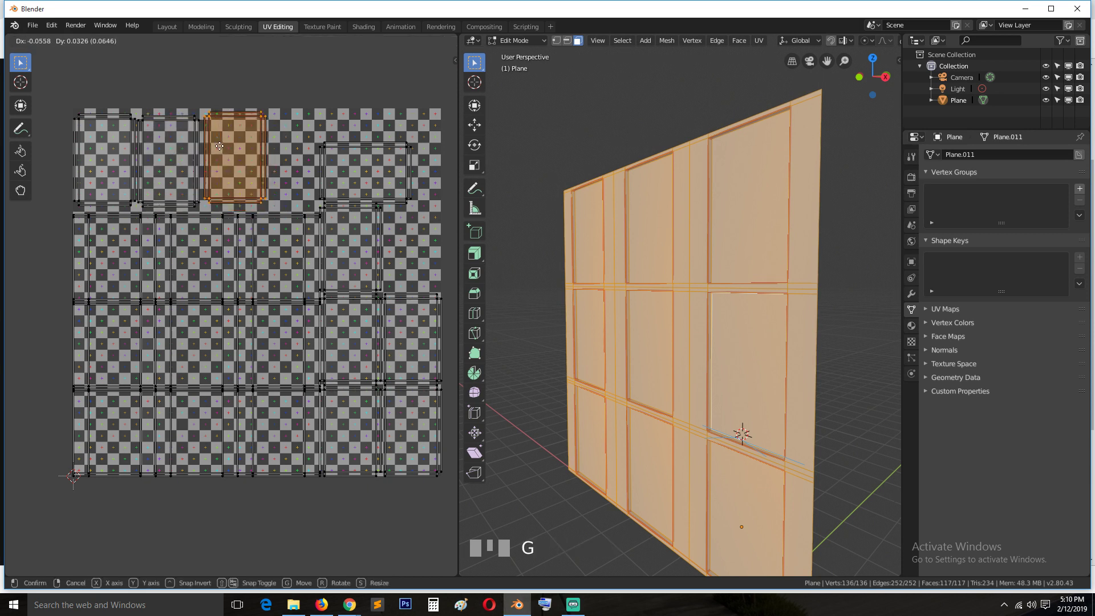
click(359, 170)
key(r)
click(359, 168)
key(g)
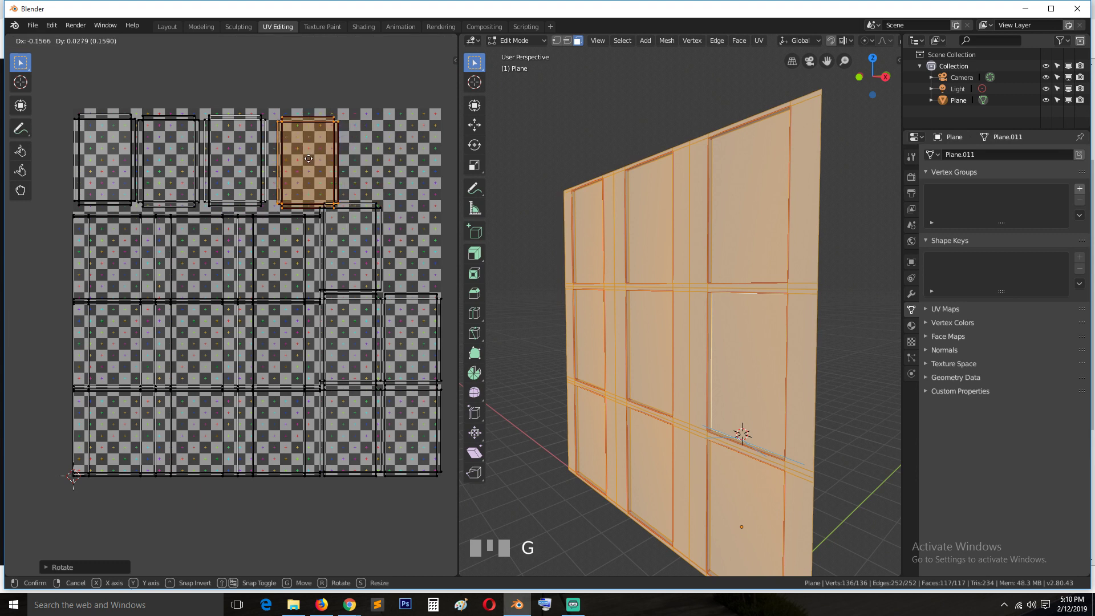
click(310, 164)
key(g)
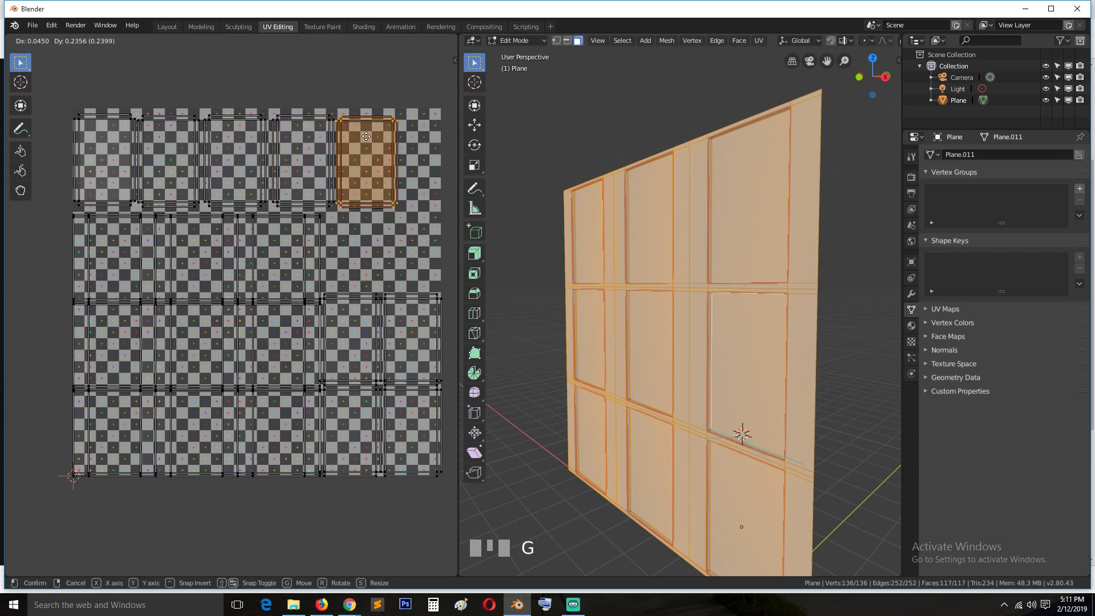
click(371, 141)
key(g)
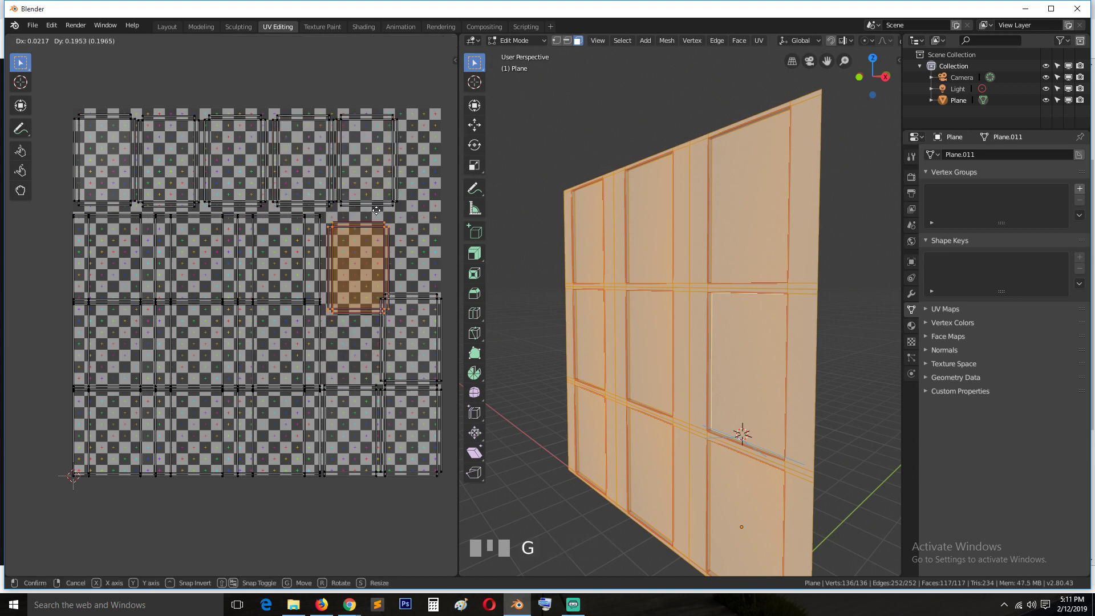
click(378, 206)
Step: Move and scale another island toward the right edge and third row, then adjust it together with its neighbour
key(g)
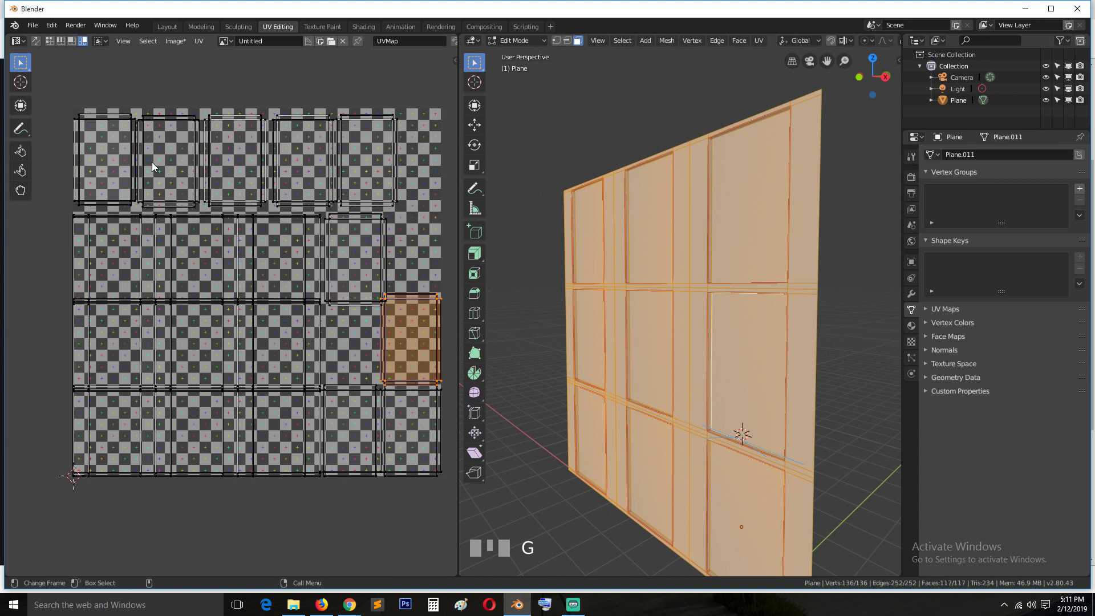
click(274, 283)
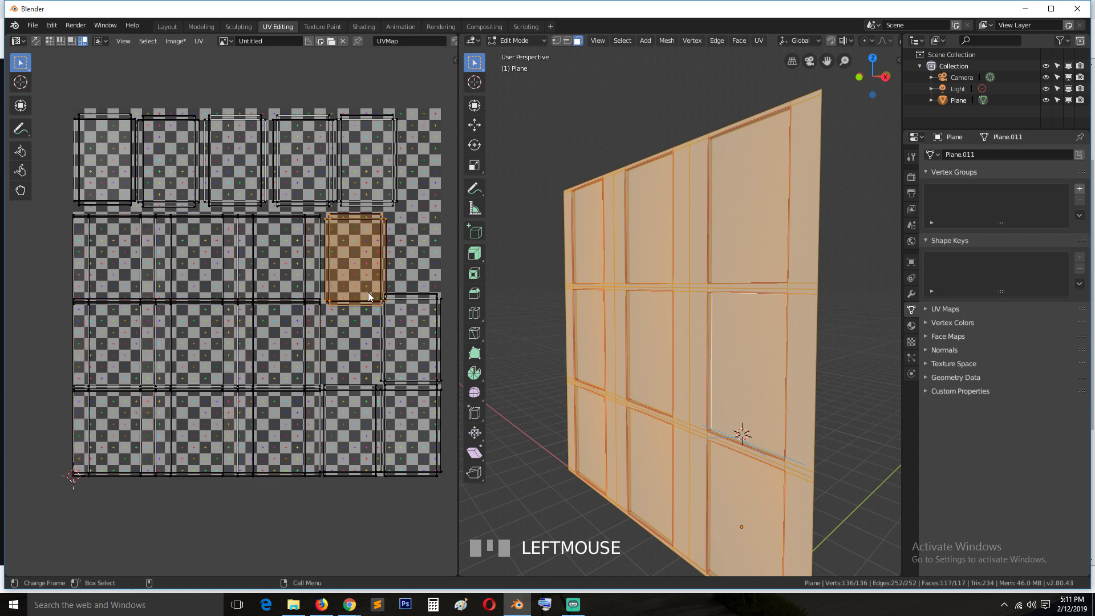
key(g)
click(359, 294)
key(g)
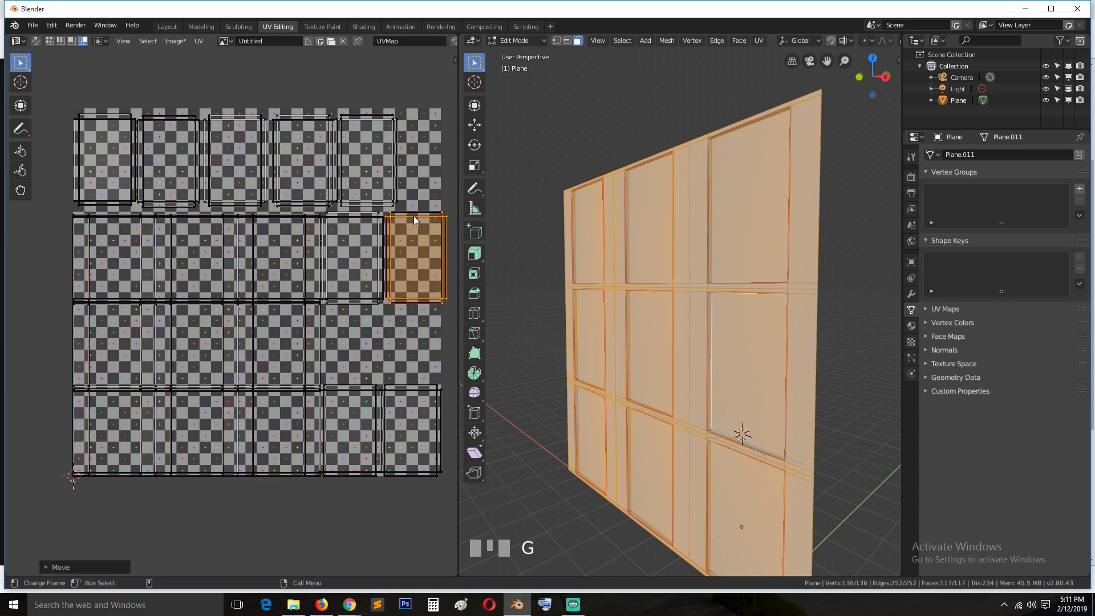
click(352, 240)
key(s)
click(445, 321)
key(g)
click(437, 319)
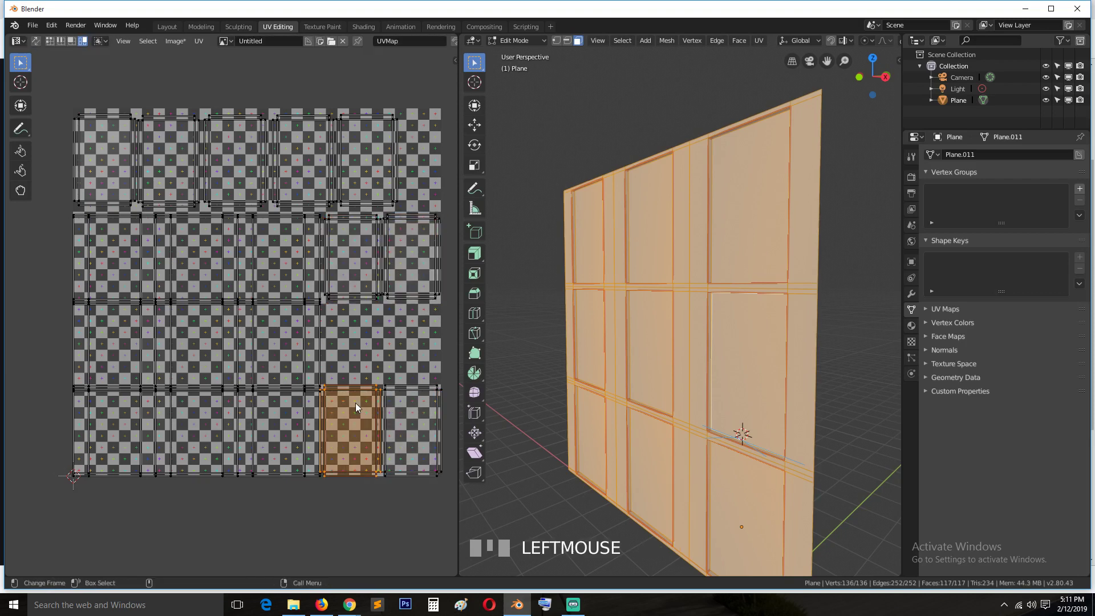
key(g)
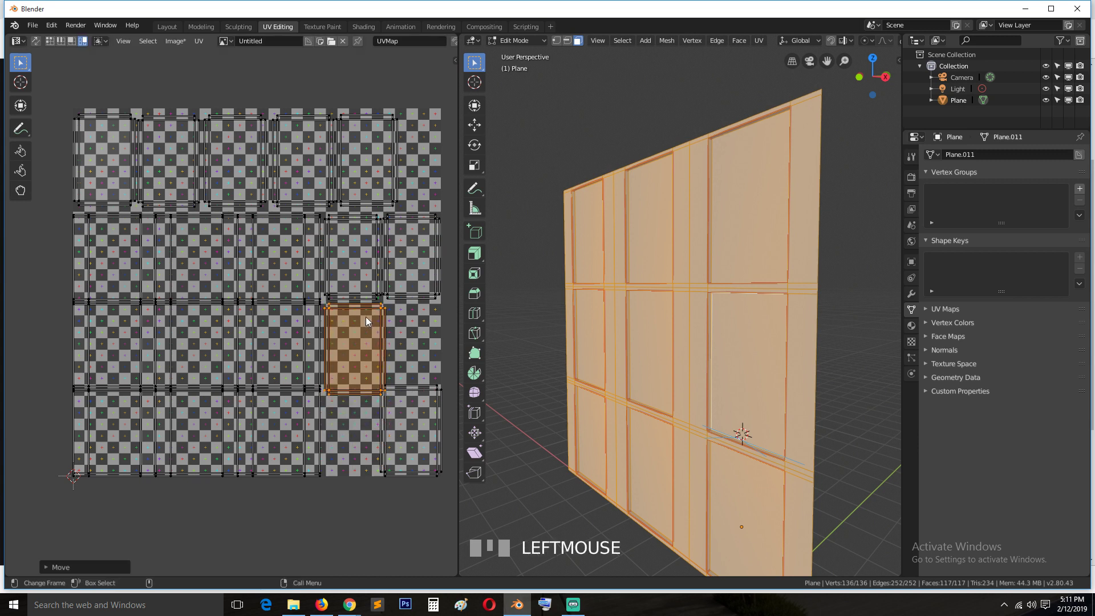
key(ctrl+z)
click(419, 413)
key(s)
key(g)
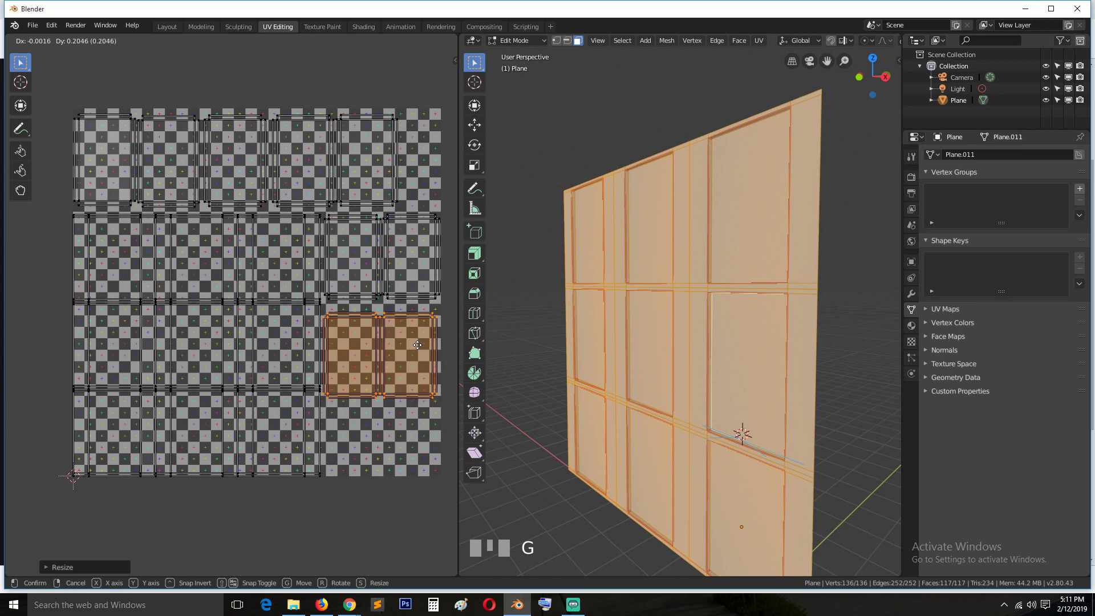